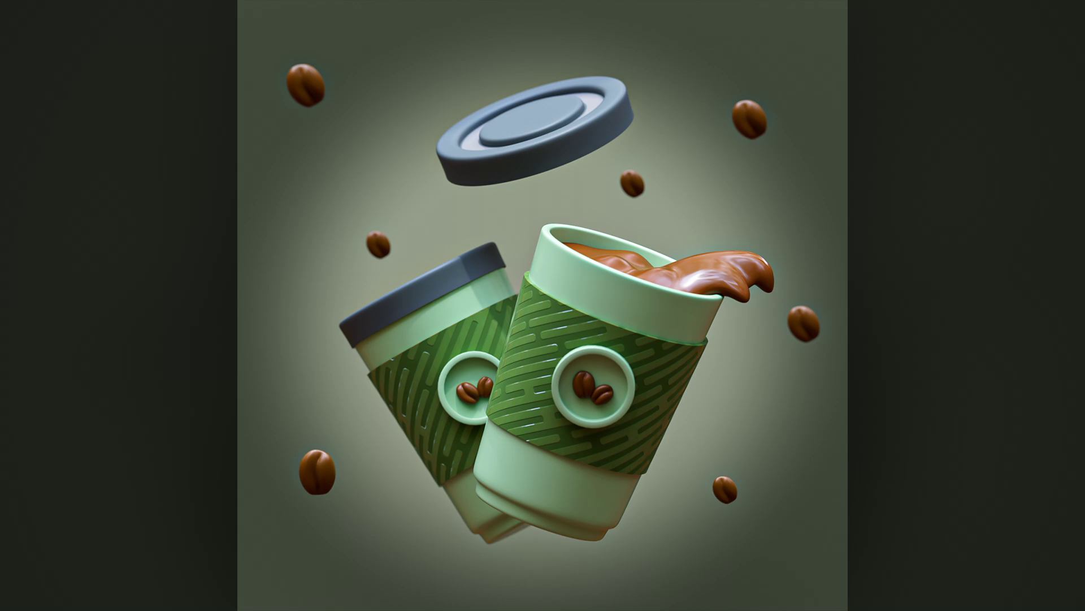
Step: Delete everything in the default scene and bring up the Add menu's Mesh list
{"action": "key", "text": "a"}
{"action": "key", "text": "x"}
{"action": "key", "text": "shift+a"}
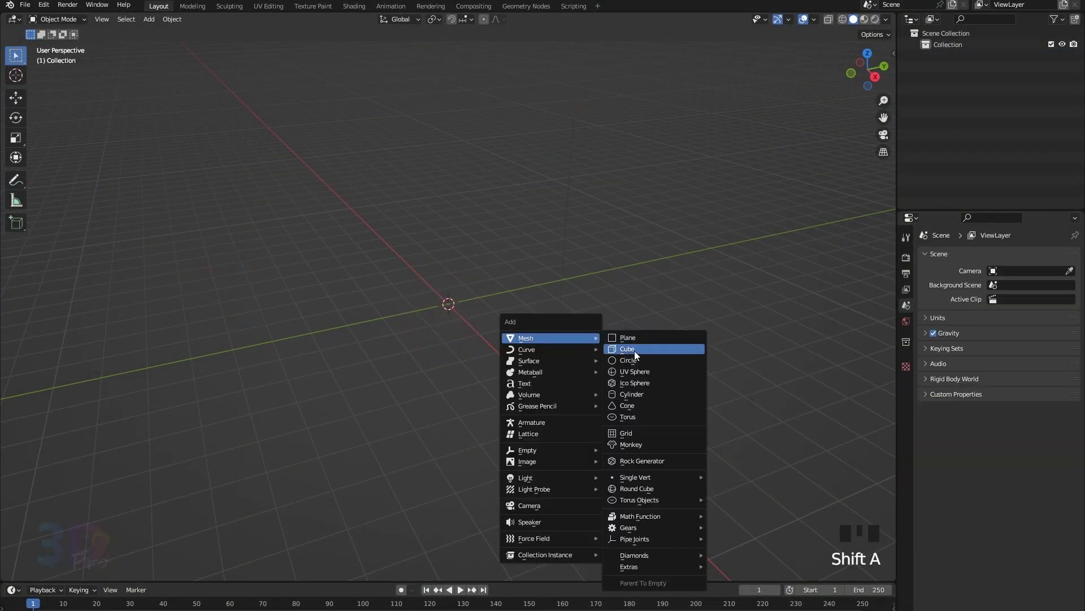
Step: Extrude and scale a circle into a tapered cup body with base ring and a body edge loop
{"action": "key", "text": "KP_1"}
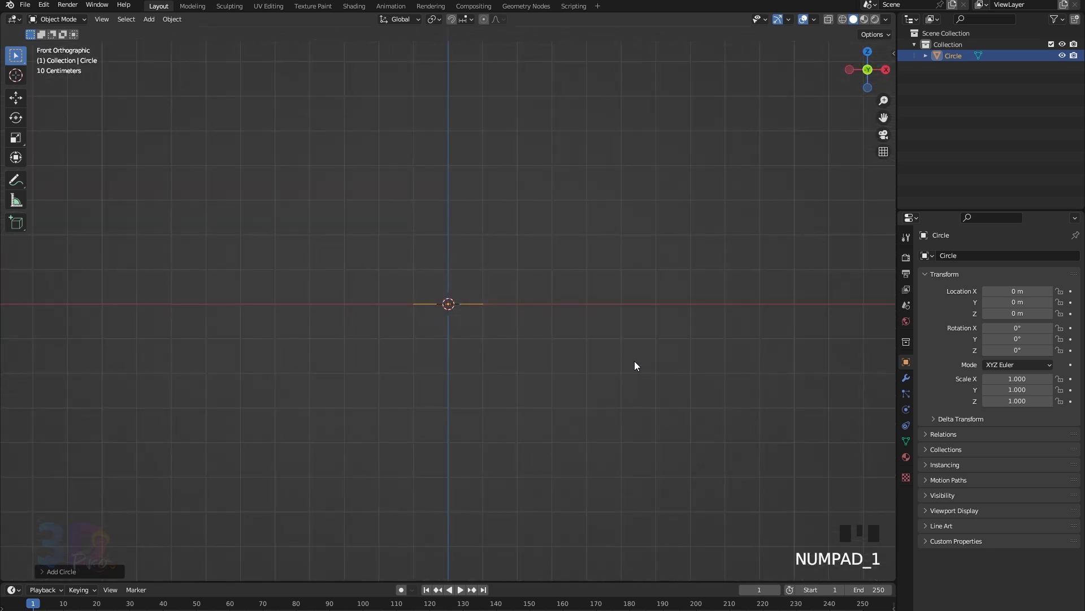
{"action": "key", "text": "s"}
{"action": "key", "text": "Tab"}
{"action": "key", "text": "e"}
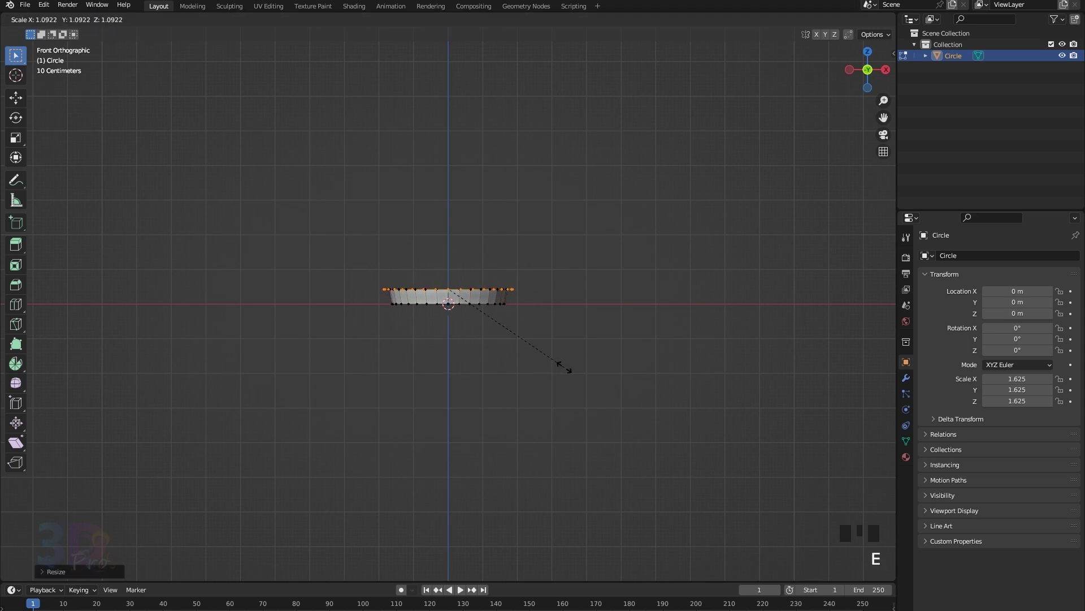
{"action": "key", "text": "e"}
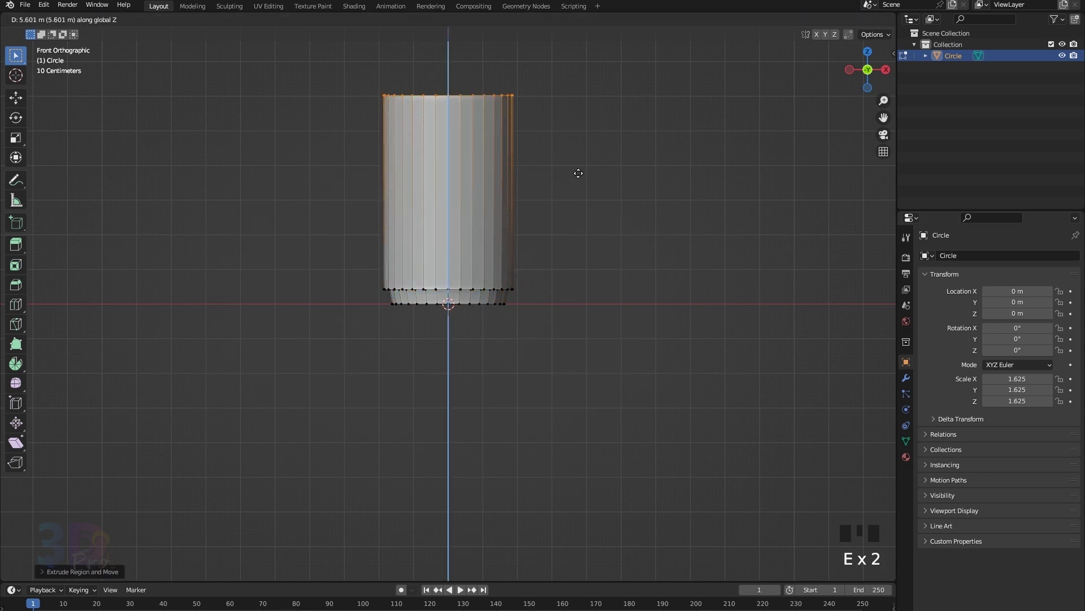
{"action": "key", "text": "s"}
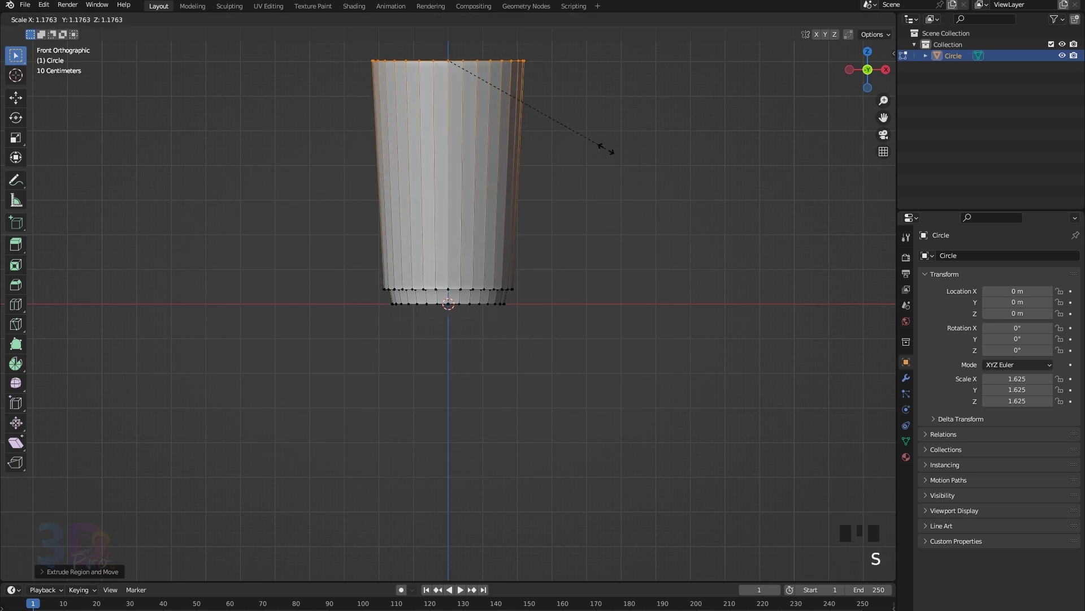
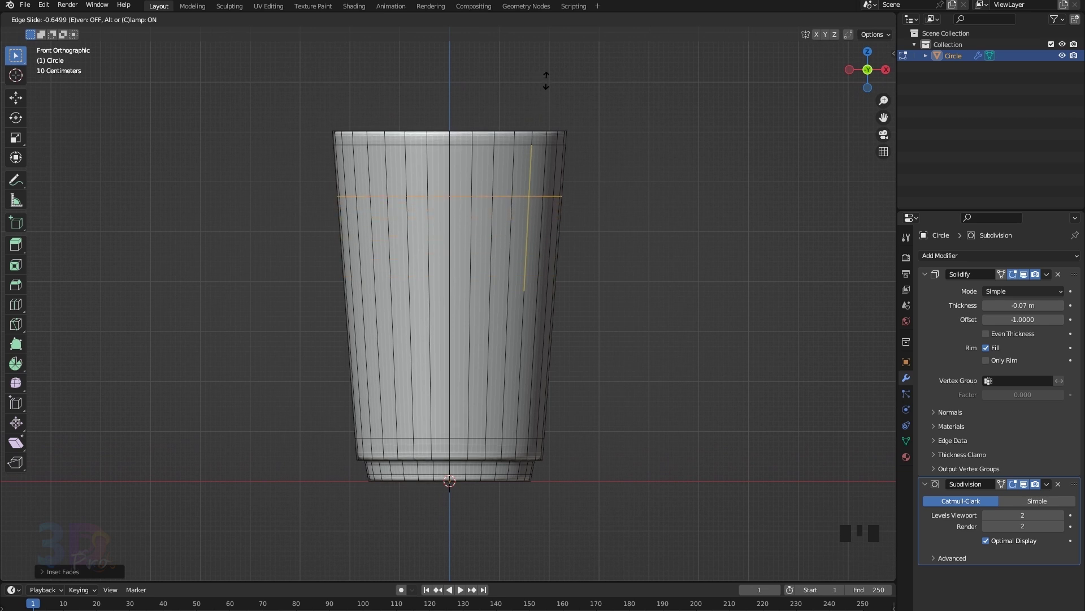
{"action": "key", "text": "ctrl+r"}
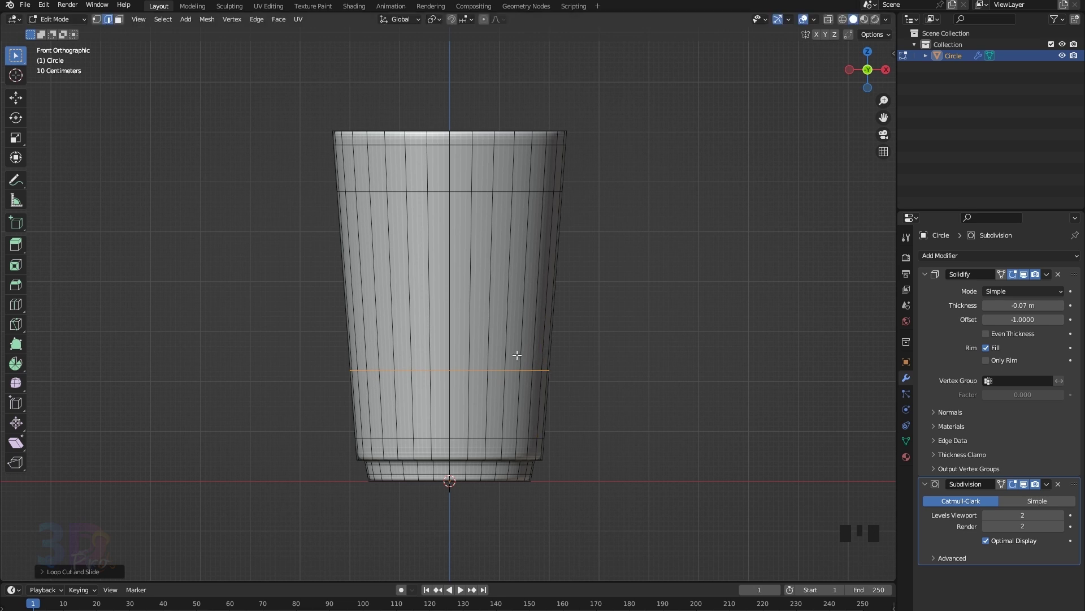
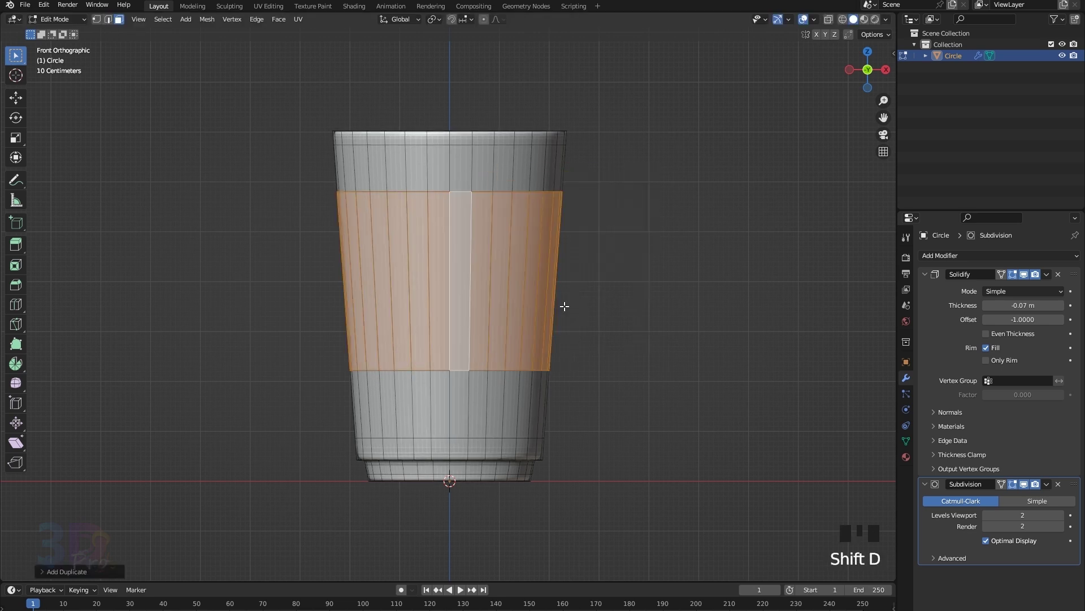
Step: Duplicate the cup's middle band and separate it into its own sleeve object
{"action": "key", "text": "p"}
{"action": "key", "text": "Tab"}
{"action": "left_click", "coordinate": [535, 265]}
{"action": "key", "text": "Tab"}
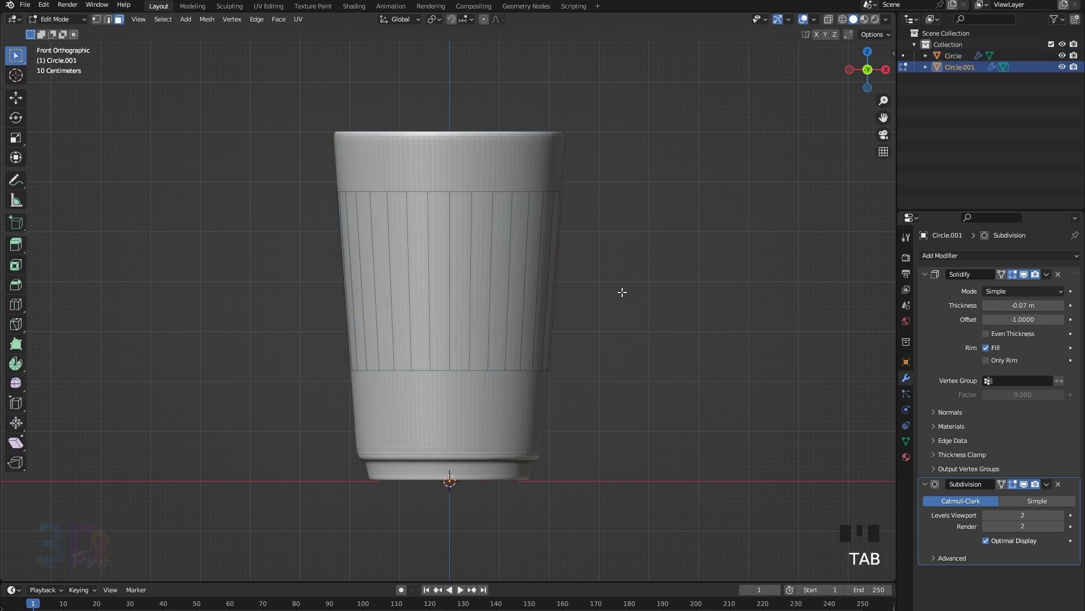
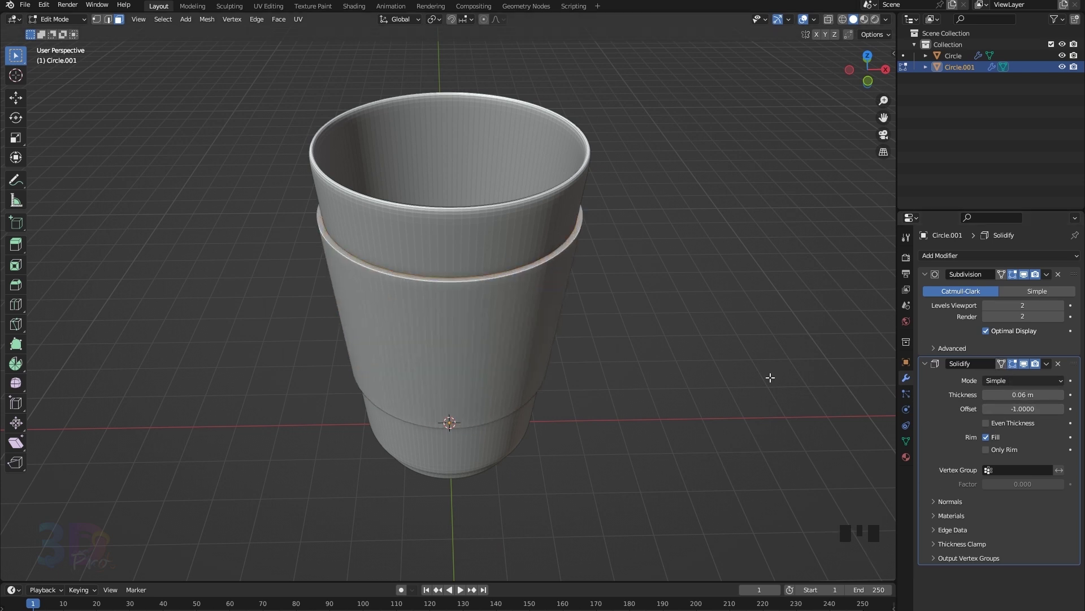
Step: Thicken the sleeve and slide it down along the cup's height
{"action": "key", "text": "KP_1"}
{"action": "key", "text": "Tab"}
{"action": "left_click", "coordinate": [516, 281]}
{"action": "key", "text": "g"}
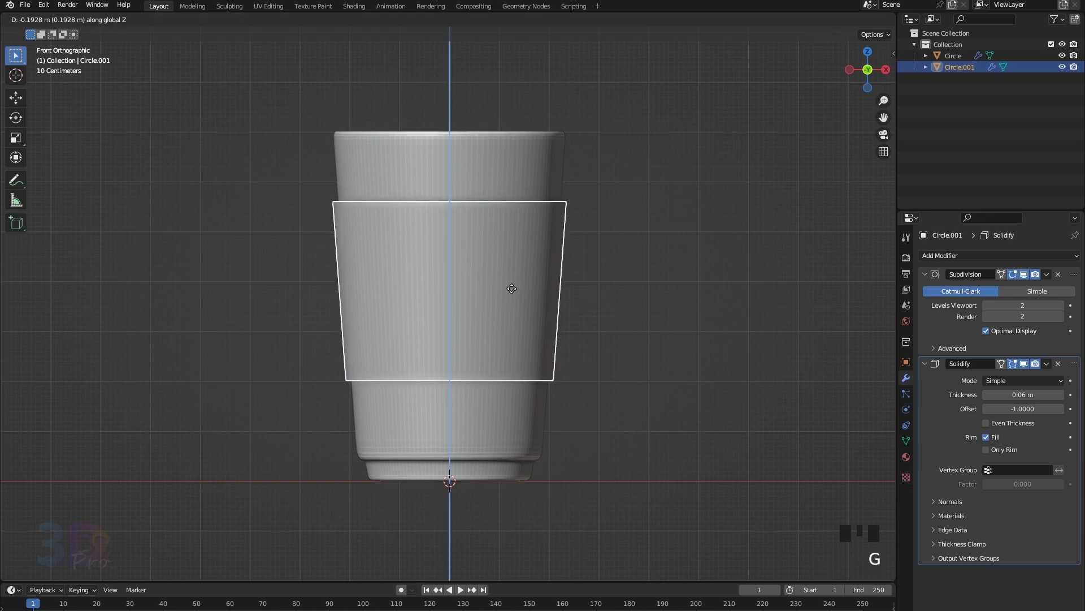
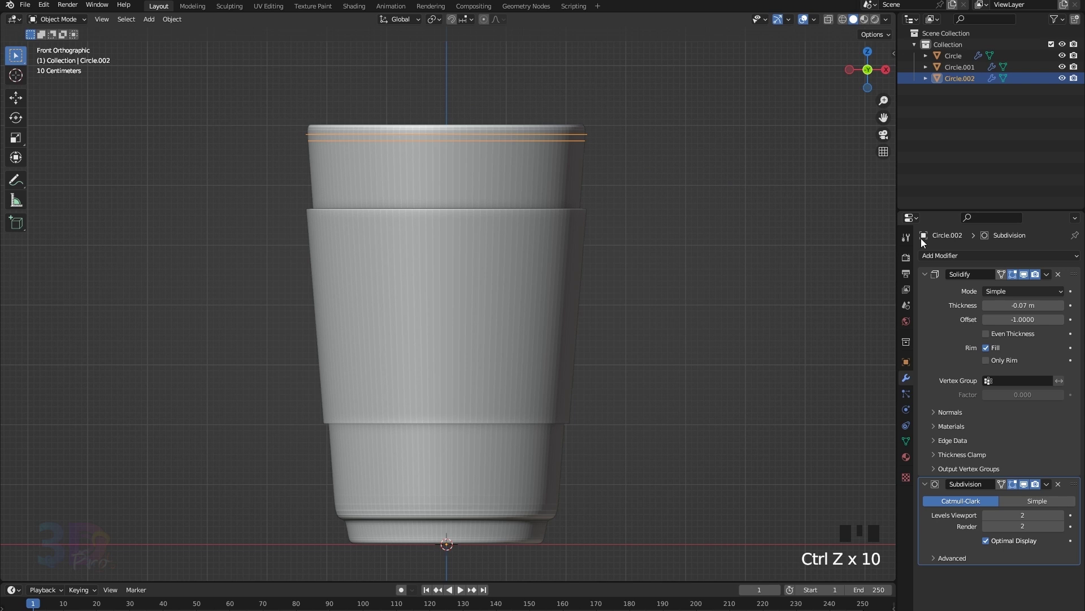
Step: Lower the top edge loop along local Z and prepare the top ring in front view
{"action": "left_click_drag", "start_coordinate": [1063, 276], "coordinate": [566, 150]}
{"action": "key", "text": "Tab"}
{"action": "key", "text": "a"}
{"action": "key", "text": "g"}
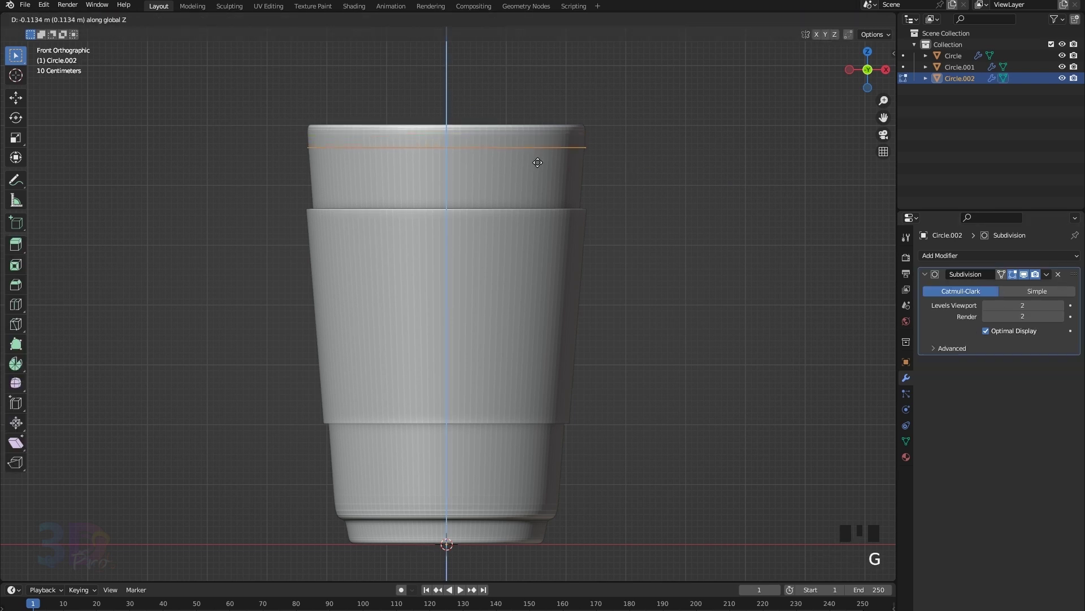
{"action": "key", "text": "z"}
{"action": "key", "text": "z"}
{"action": "key", "text": "z"}
{"action": "key", "text": "Tab"}
{"action": "key", "text": "1"}
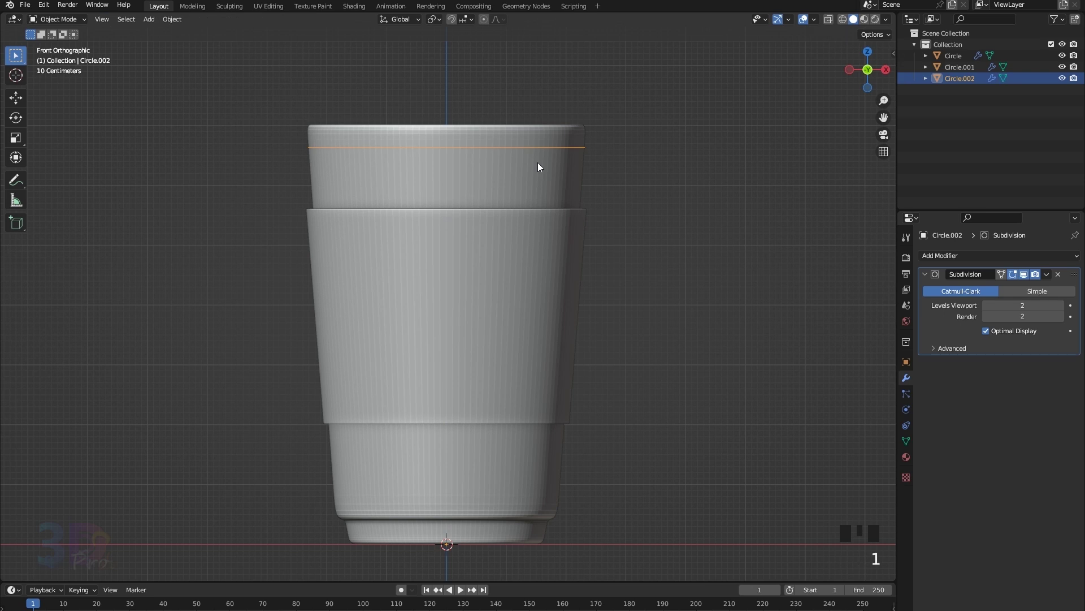
{"action": "key", "text": "1"}
{"action": "key", "text": "Tab"}
{"action": "key", "text": "1"}
Step: Extrude the top ring up into a rolled lid rim and inset its top face downward
{"action": "key", "text": "e"}
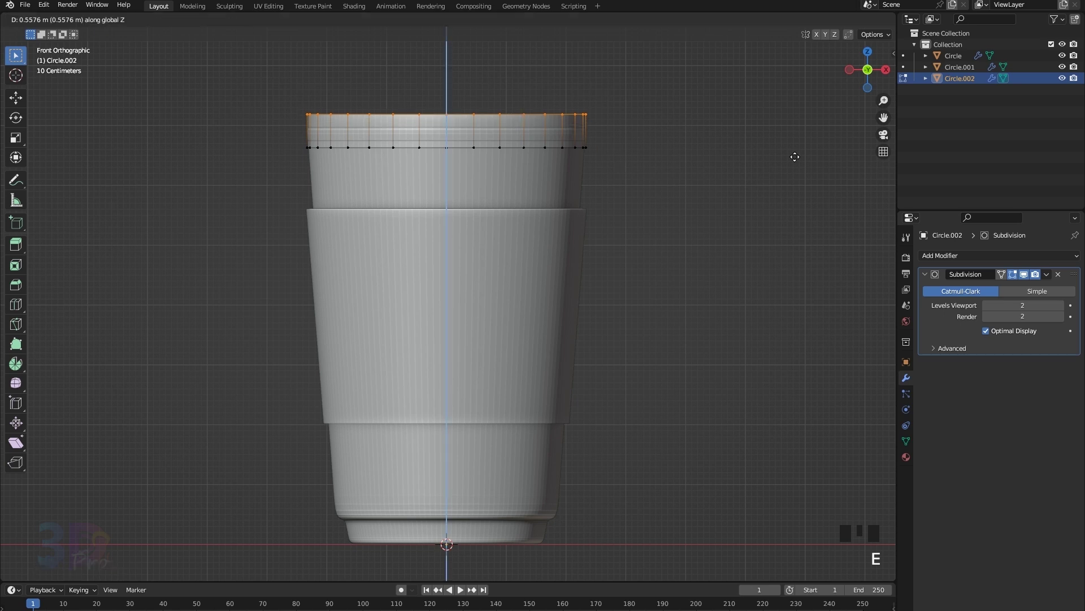
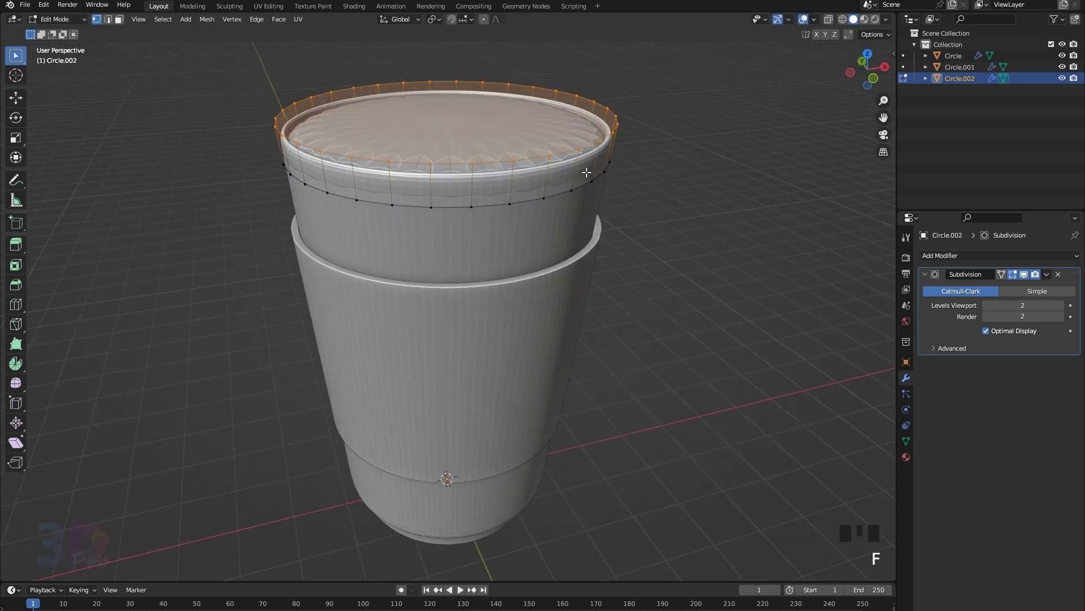
{"action": "key", "text": "ctrl+r"}
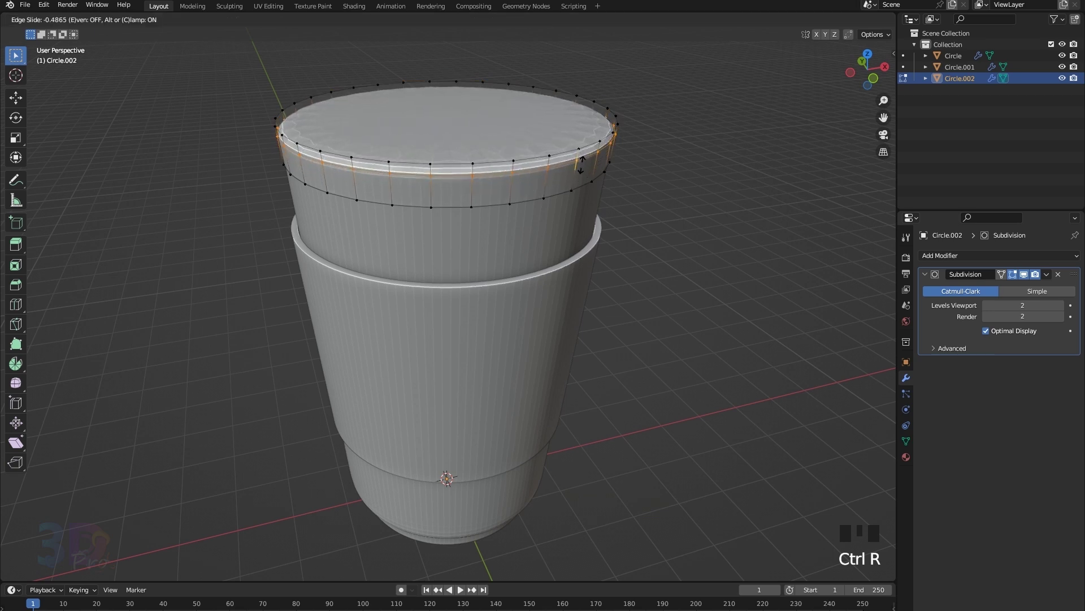
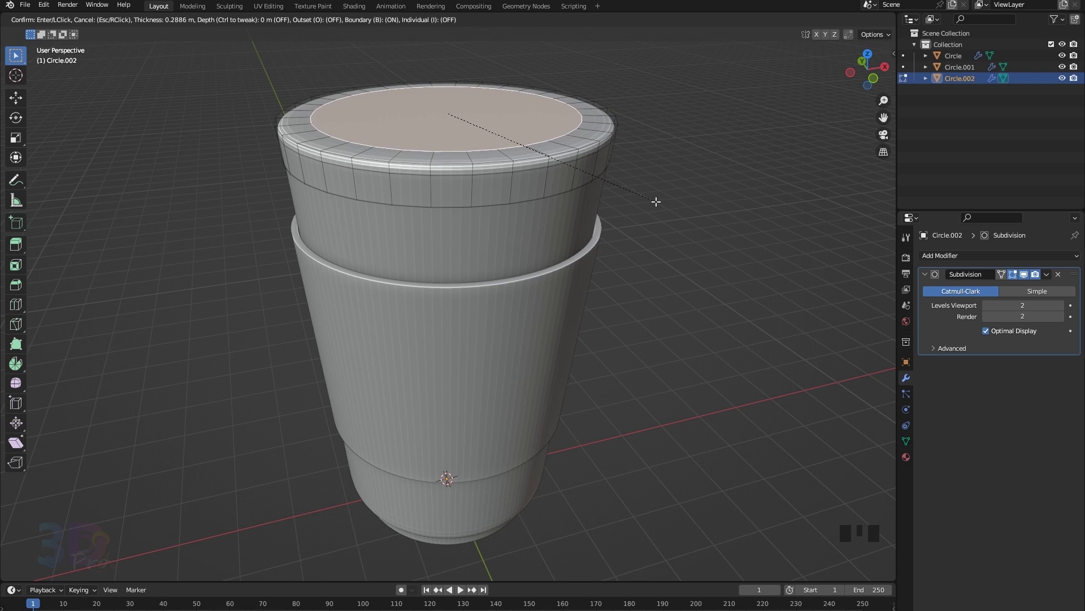
{"action": "key", "text": "e"}
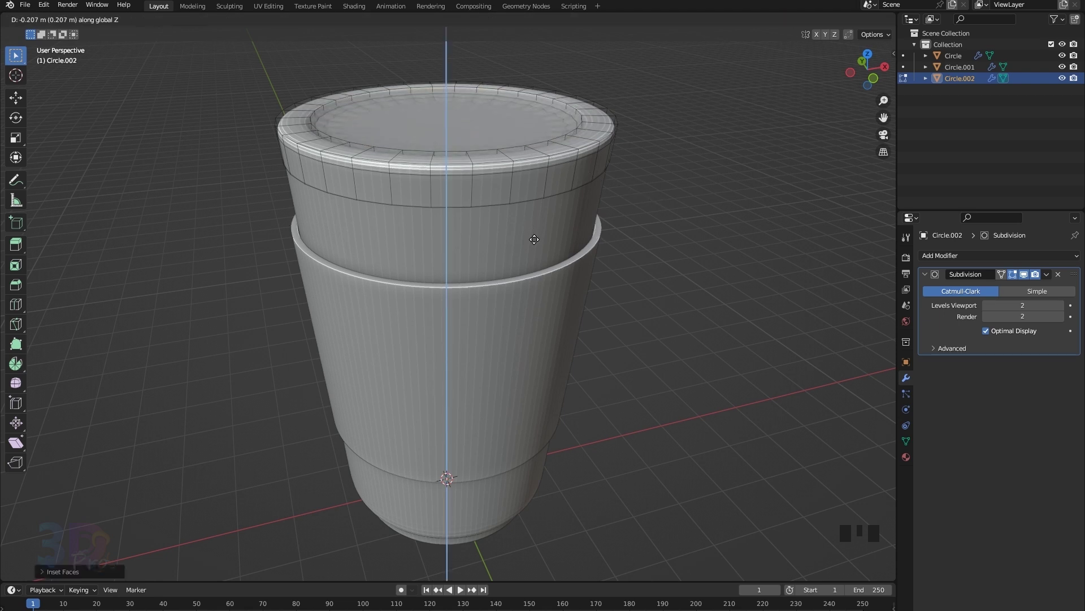
{"action": "key", "text": "z"}
{"action": "key", "text": "z"}
{"action": "key", "text": "z"}
{"action": "key", "text": "i"}
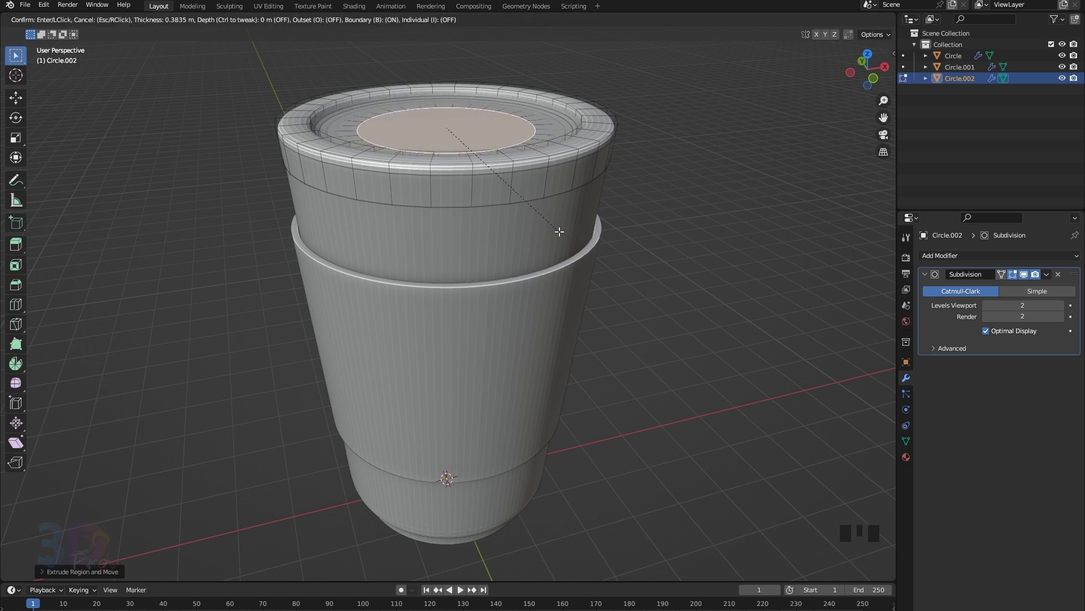
Step: Raise the lid's centre disc and add supporting edge loops around it
{"action": "key", "text": "e"}
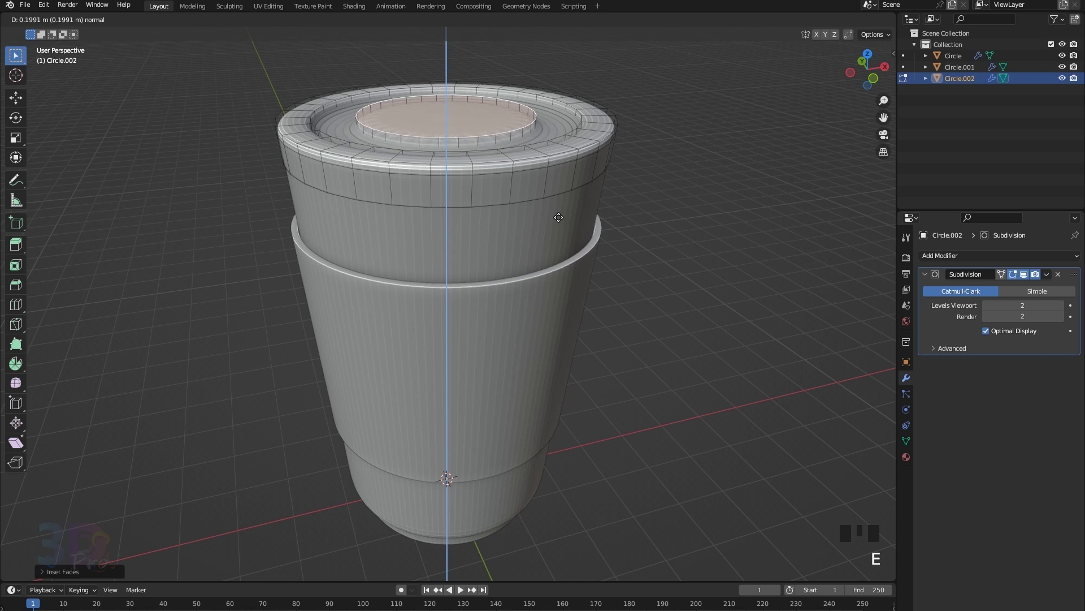
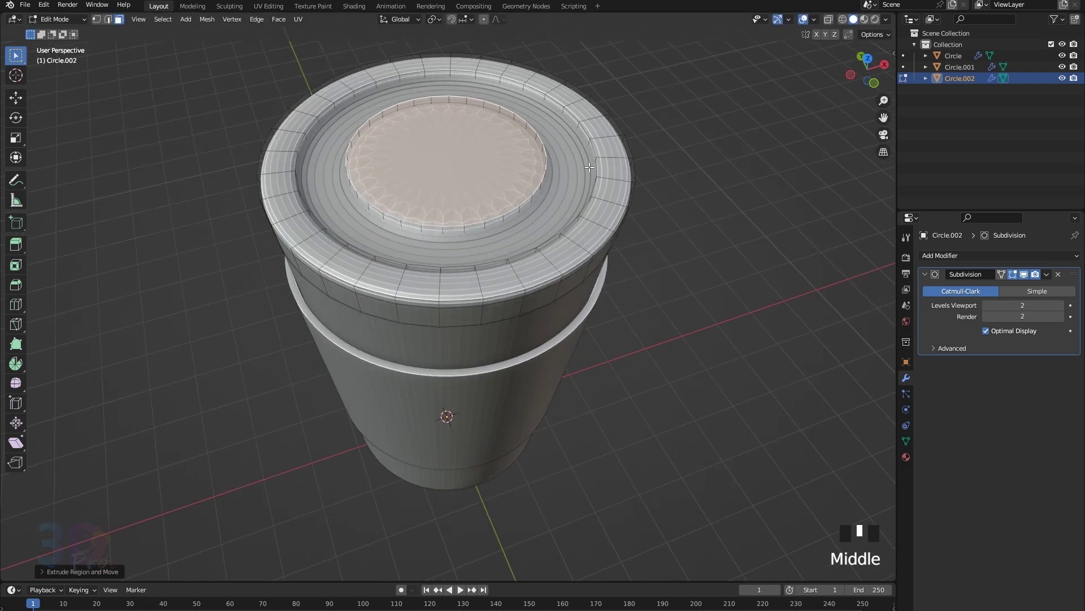
{"action": "key", "text": "ctrl+r"}
{"action": "key", "text": "ctrl+r"}
{"action": "key", "text": "ctrl+r"}
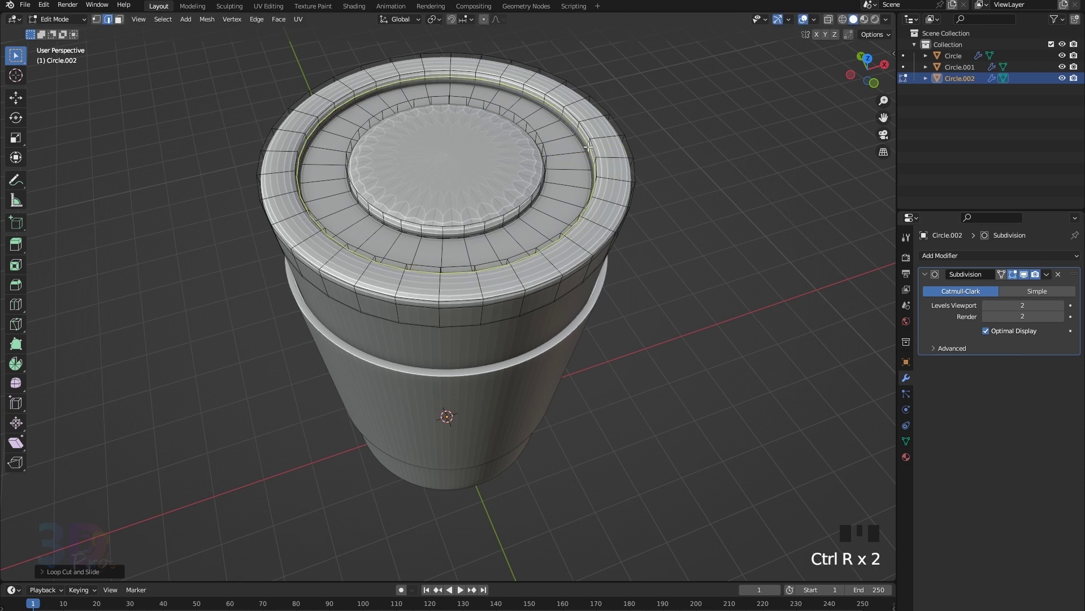
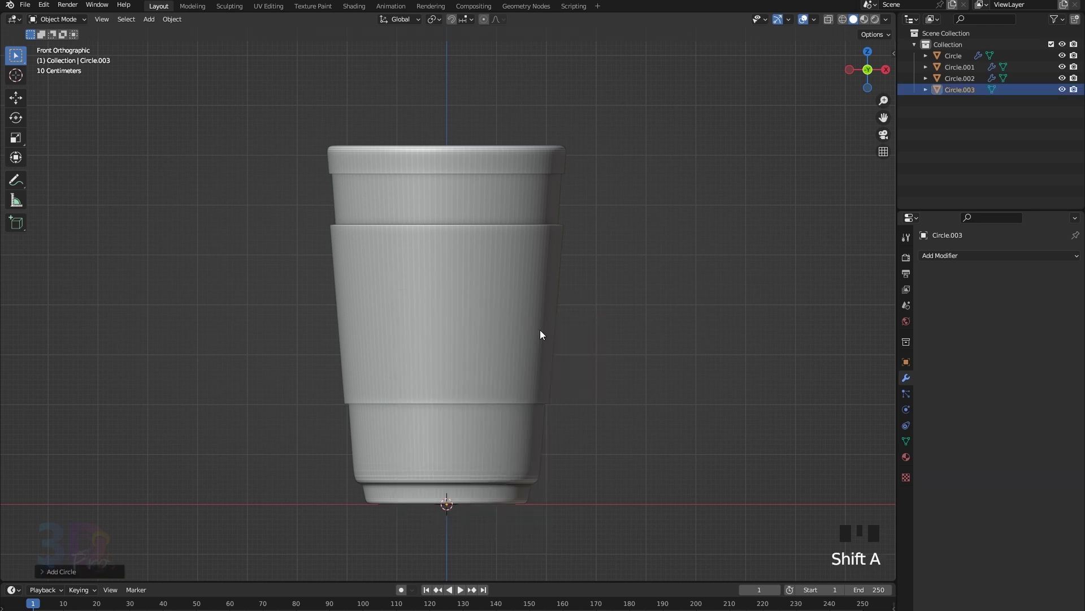
Step: Rotate the new circle about X to face front and move it onto the sleeve
{"action": "left_click_drag", "start_coordinate": [44, 571], "coordinate": [568, 497]}
{"action": "key", "text": "r"}
{"action": "key", "text": "g"}
{"action": "key", "text": "KP_3"}
{"action": "key", "text": "g"}
{"action": "key", "text": "r"}
{"action": "key", "text": "x"}
{"action": "key", "text": "x"}
{"action": "key", "text": "x"}
{"action": "key", "text": "g"}
{"action": "key", "text": "y"}
{"action": "left_click_drag", "start_coordinate": [387, 346], "coordinate": [434, 370]}
Step: Fill the circle and extrude it into a thin badge disc
{"action": "key", "text": "Tab"}
{"action": "key", "text": "f"}
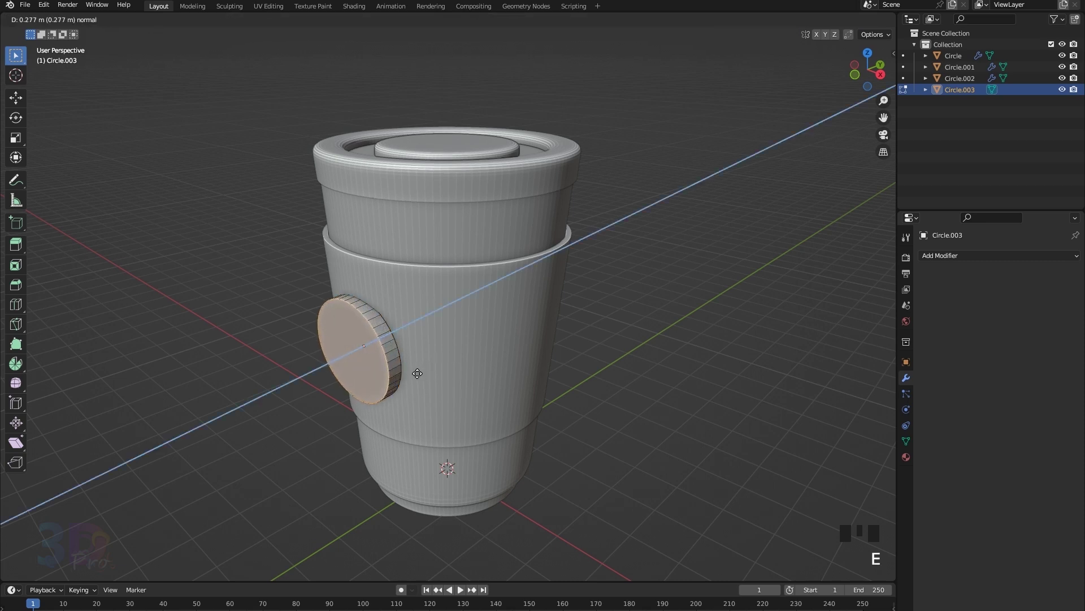
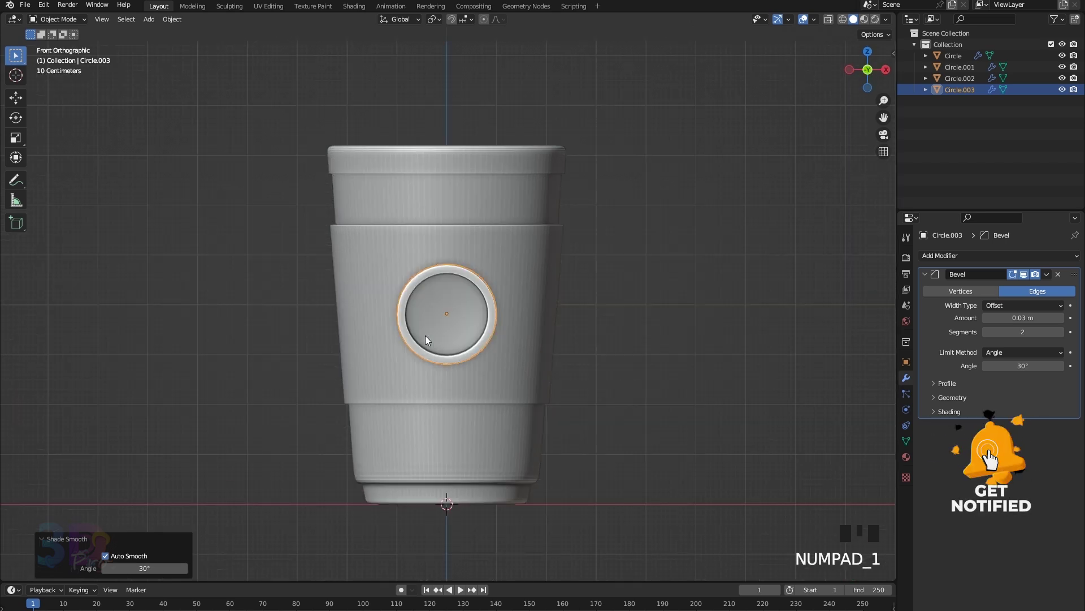
Step: Add a UV sphere, pull it forward onto the emblem and smooth it with subdivision
{"action": "key", "text": "shift+a"}
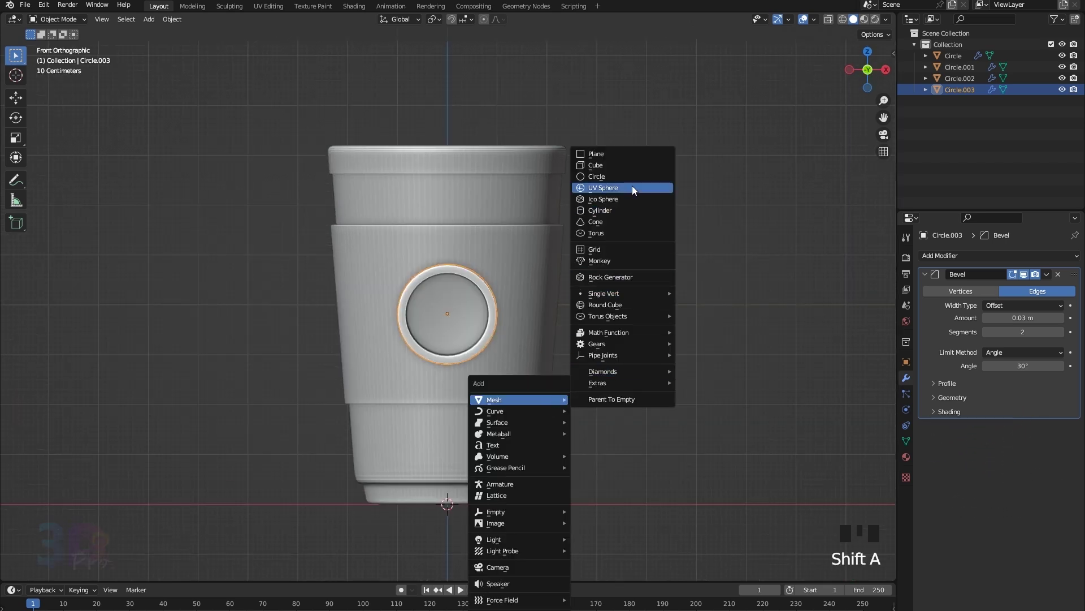
{"action": "key", "text": "g"}
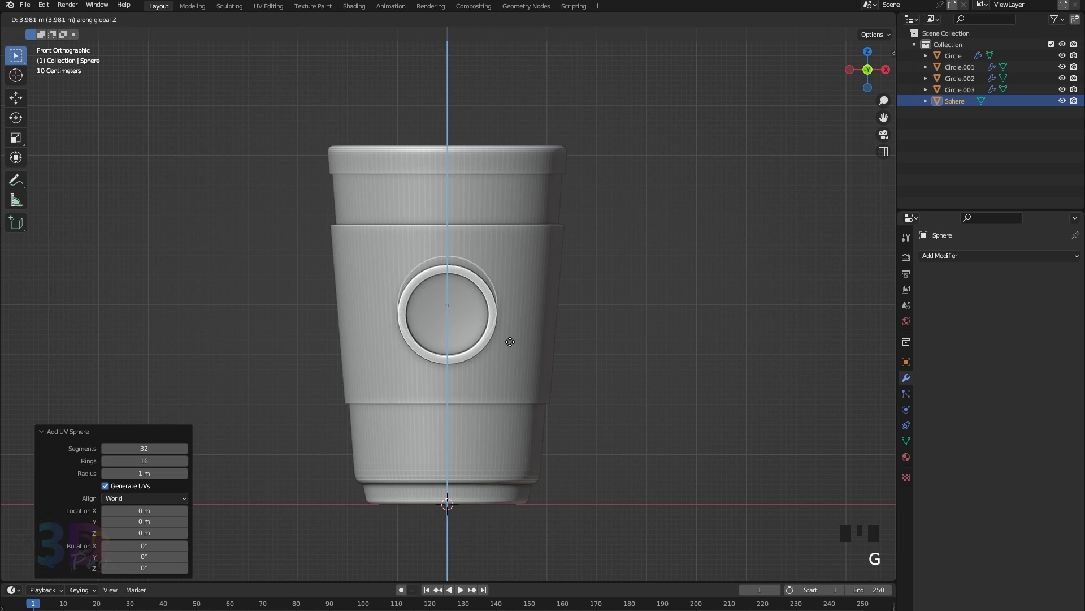
{"action": "key", "text": "KP_3"}
{"action": "key", "text": "g"}
{"action": "key", "text": "KP_1"}
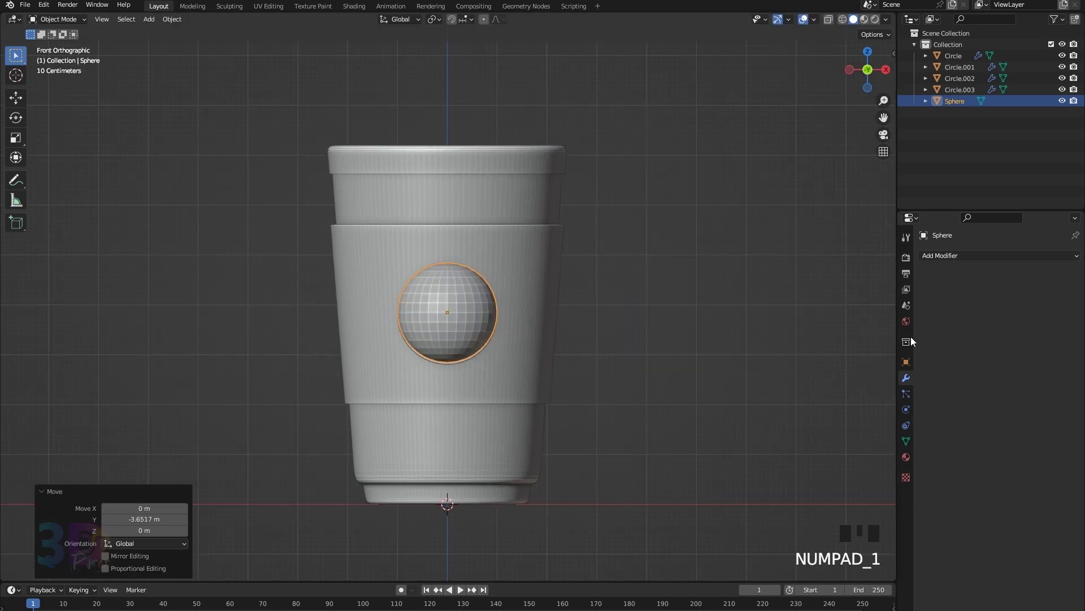
{"action": "left_click_drag", "start_coordinate": [1079, 255], "coordinate": [533, 377]}
{"action": "scroll", "scroll_direction": "up", "scroll_amount": 3}
{"action": "key", "text": "s"}
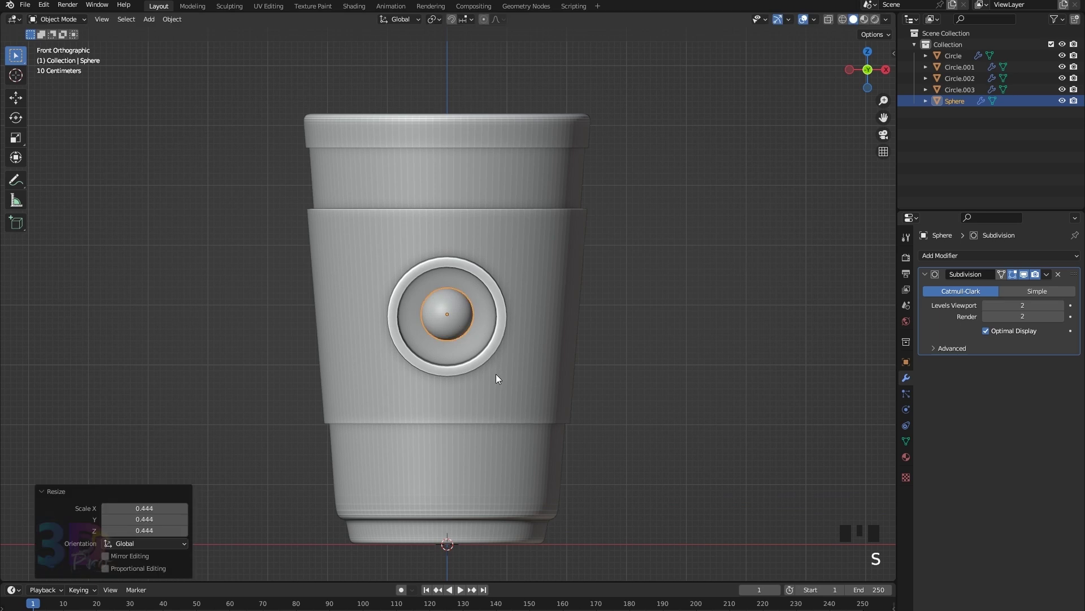
Step: Shrink the sphere, stretch it along Z into an oval and flatten it into a bean
{"action": "key", "text": "s"}
{"action": "key", "text": "z"}
{"action": "key", "text": "s"}
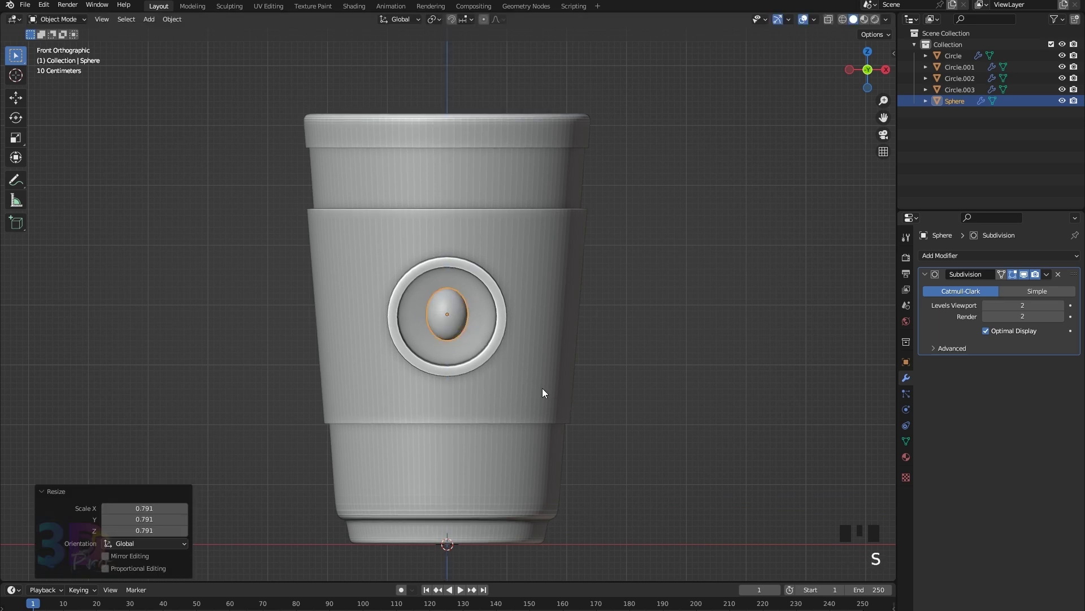
{"action": "key", "text": "KP_3"}
{"action": "key", "text": "s"}
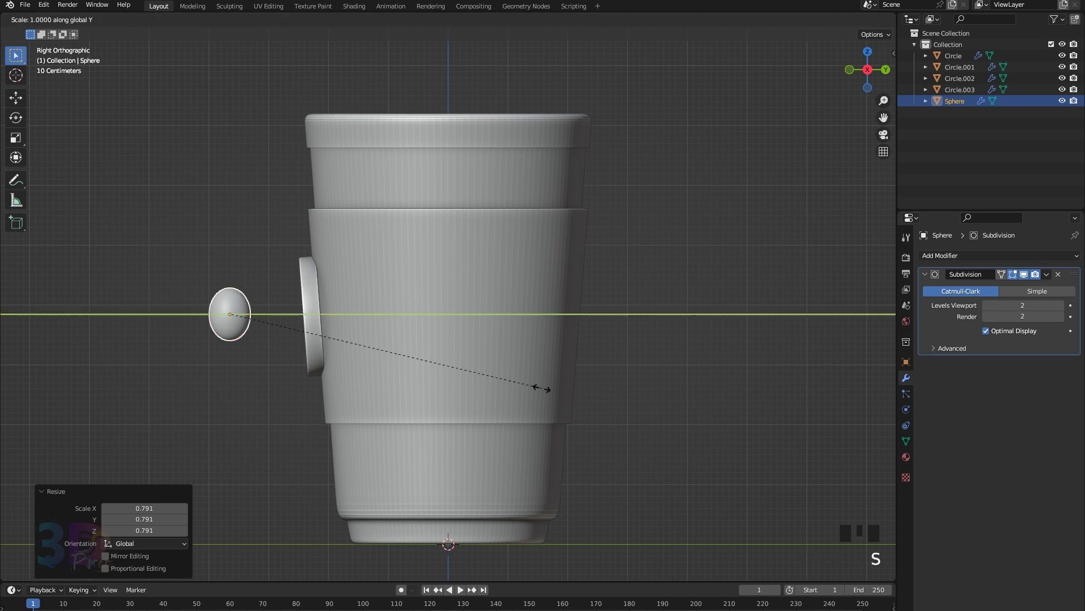
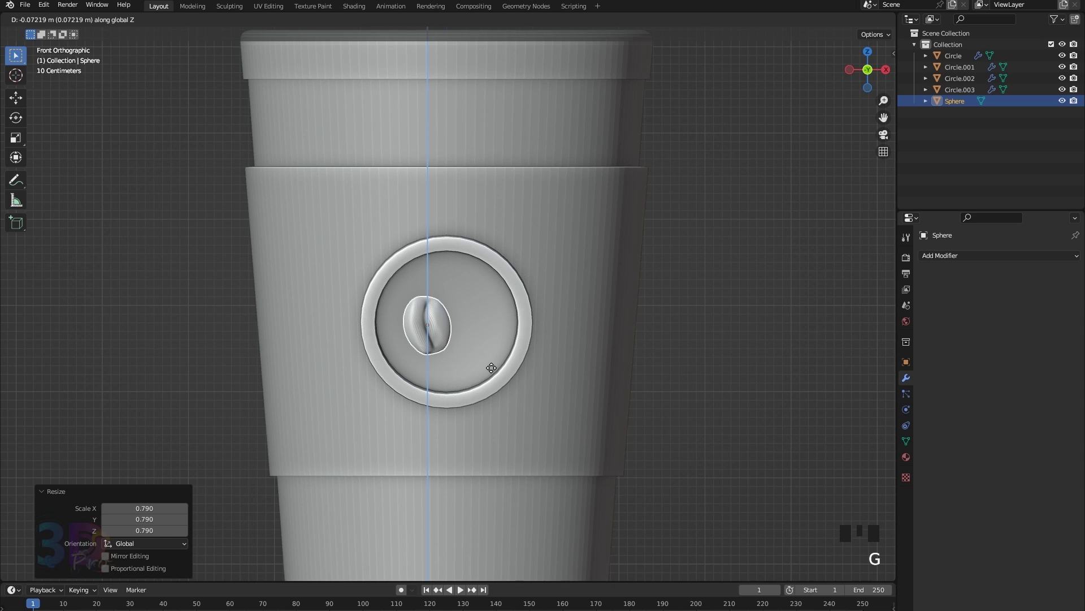
Step: Tilt the bean, then duplicate a slightly smaller bean beside it on the emblem
{"action": "key", "text": "z"}
{"action": "key", "text": "z"}
{"action": "key", "text": "z"}
{"action": "key", "text": "r"}
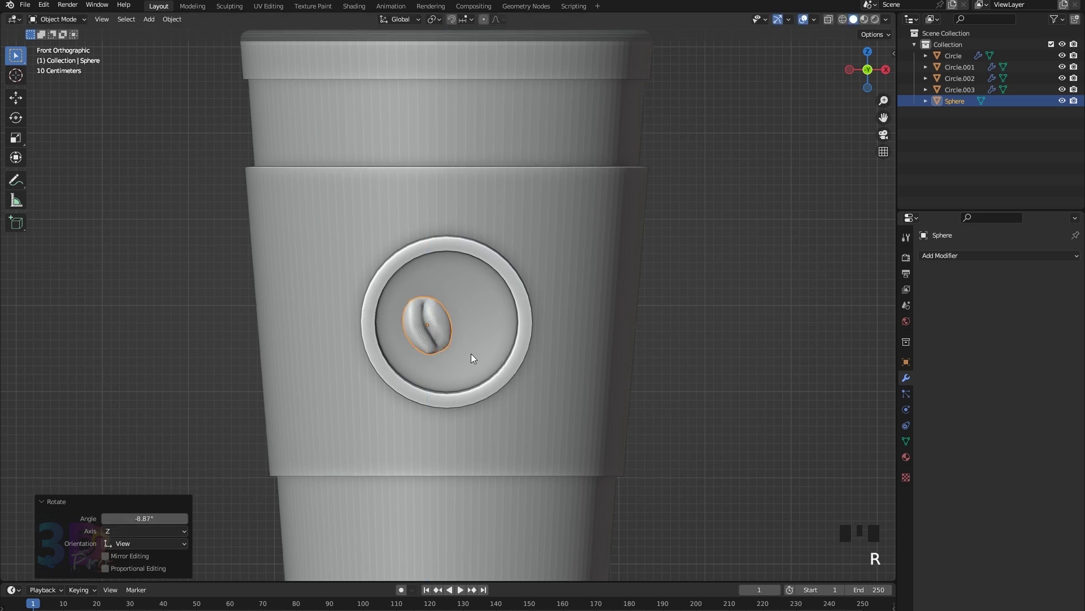
{"action": "key", "text": "alt+d"}
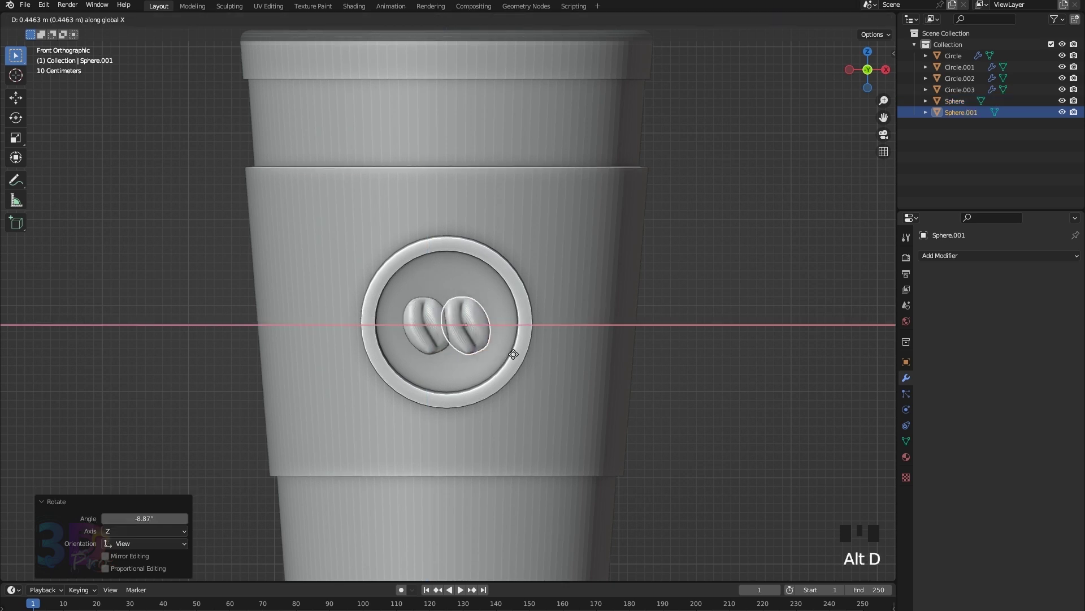
{"action": "key", "text": "x"}
{"action": "key", "text": "r"}
{"action": "key", "text": "s"}
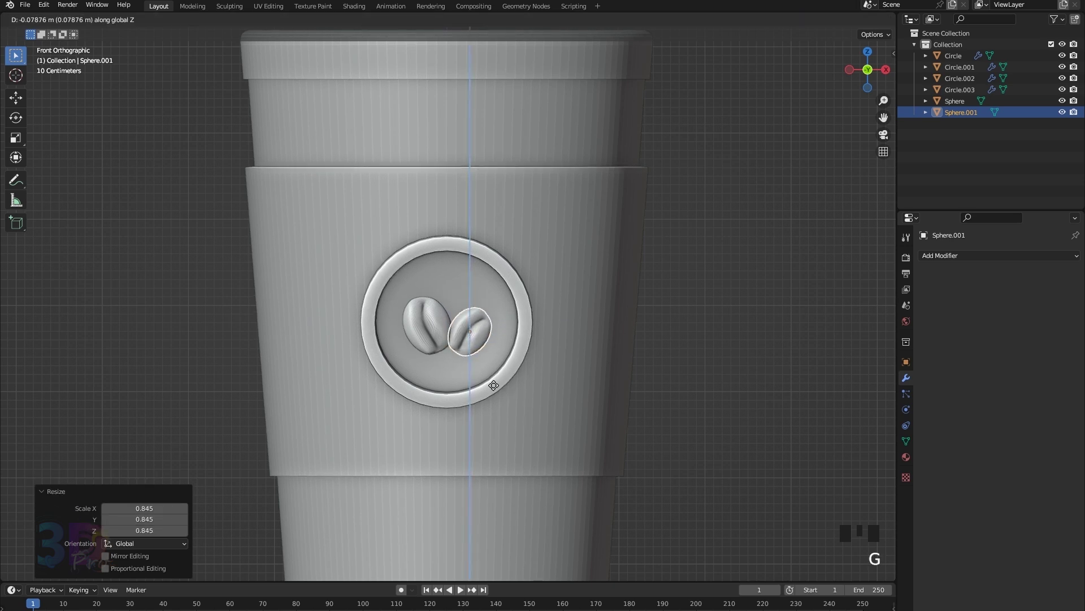
Step: Push both beans back into the emblem surface
{"action": "left_click_drag", "start_coordinate": [433, 338], "coordinate": [478, 371]}
{"action": "left_click_drag", "start_coordinate": [478, 370], "coordinate": [569, 434]}
{"action": "key", "text": "g"}
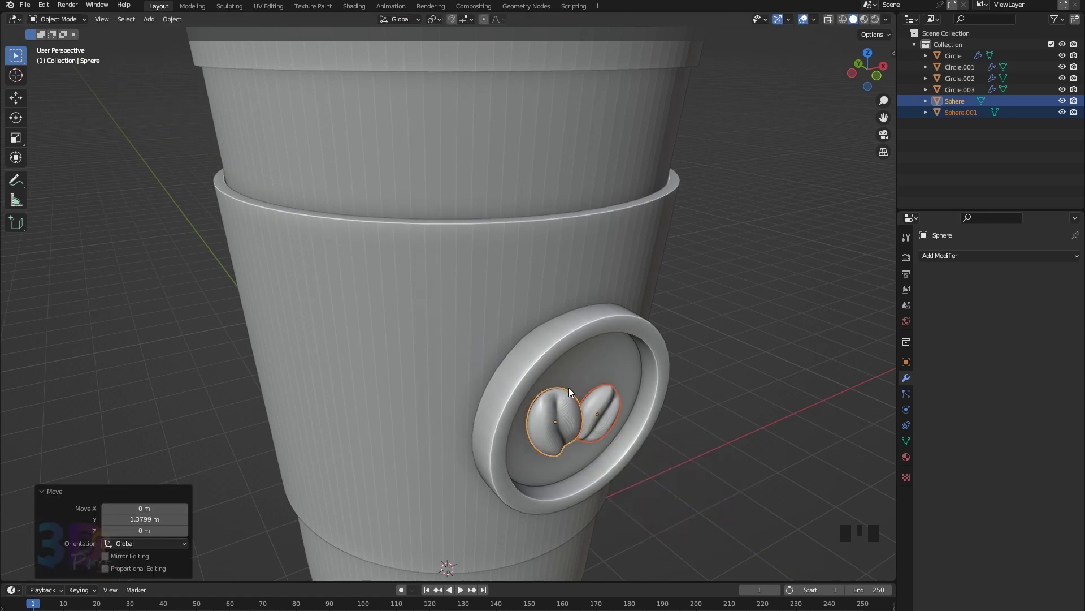
{"action": "key", "text": "KP_1"}
Step: Select every part of the cup and make a linked copy of the whole cup
{"action": "left_click", "coordinate": [655, 381]}
{"action": "scroll", "scroll_direction": "down", "scroll_amount": 3}
{"action": "left_click", "coordinate": [358, 160]}
{"action": "key", "text": "KP_3"}
{"action": "scroll", "scroll_direction": "down", "scroll_amount": 3}
Step: Slide the copied cup left, tilt it about 28 degrees, shrink it and tuck it behind the first
{"action": "key", "text": "alt+d"}
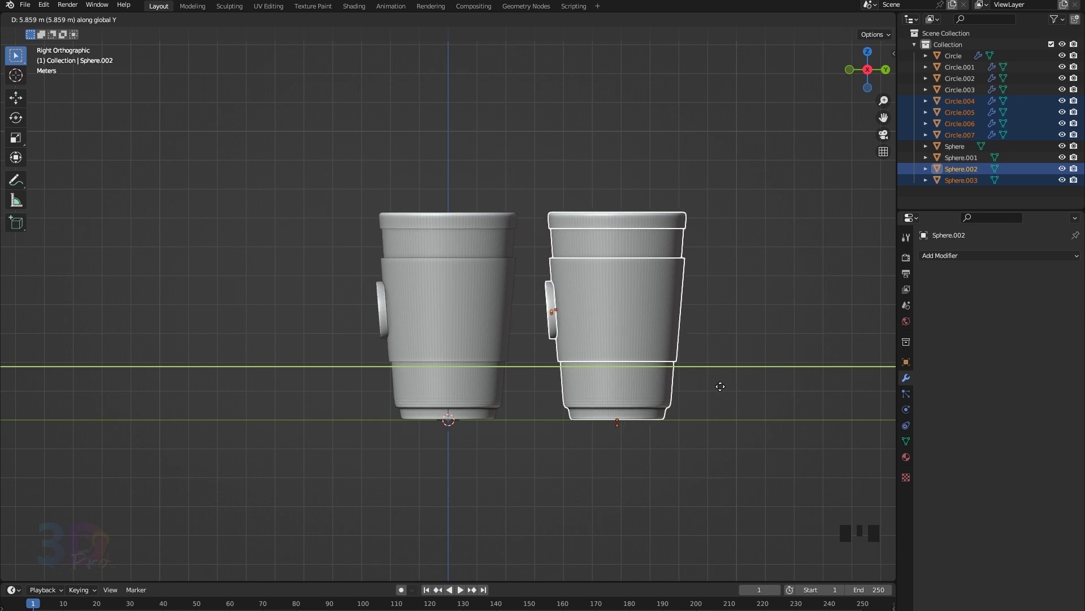
{"action": "key", "text": "KP_1"}
{"action": "key", "text": "g"}
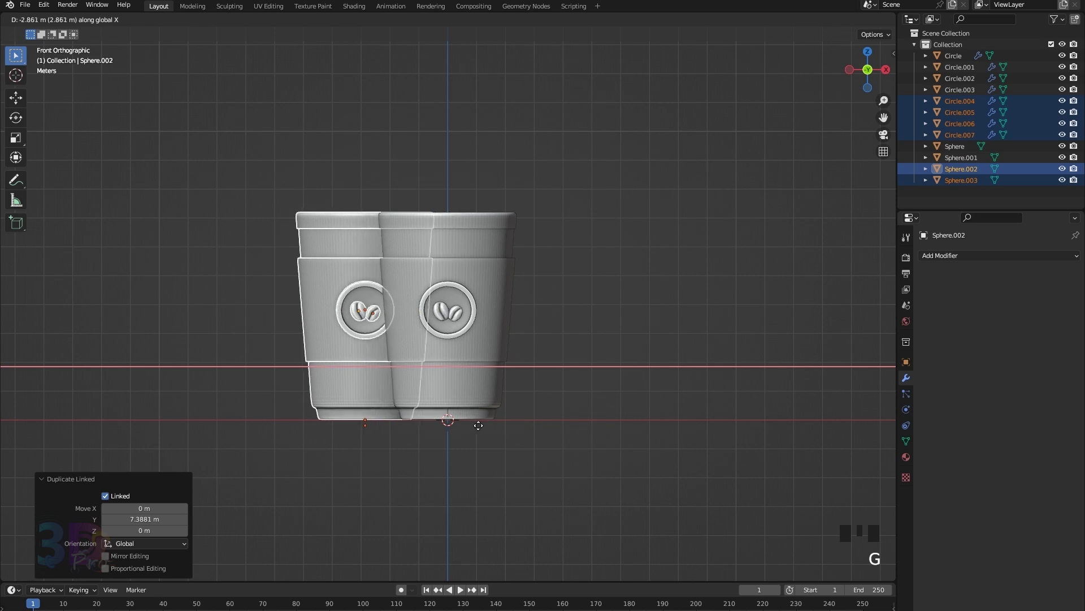
{"action": "key", "text": "r"}
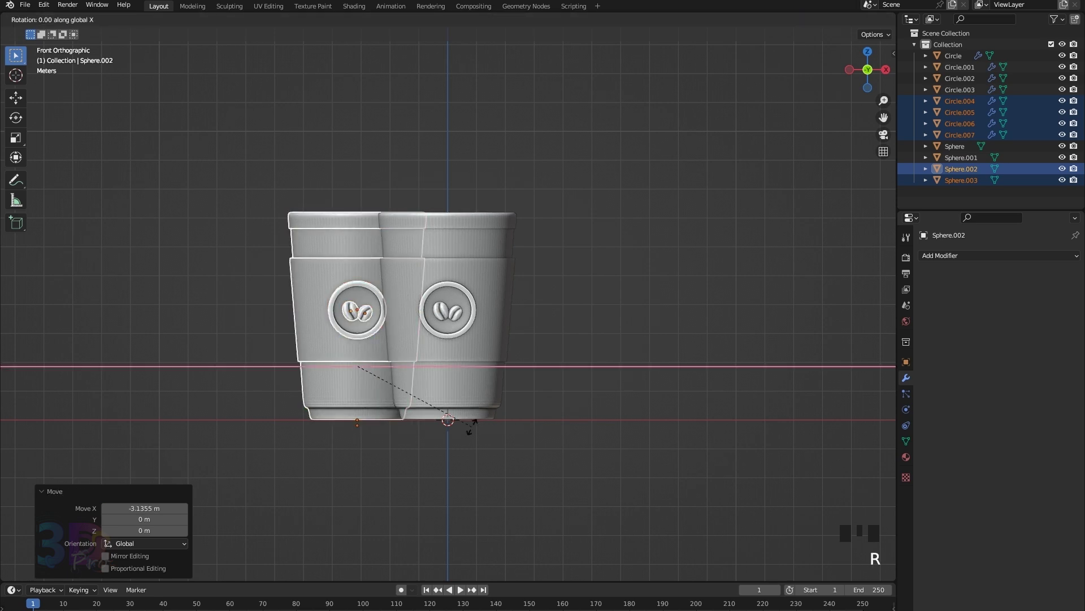
{"action": "key", "text": "r"}
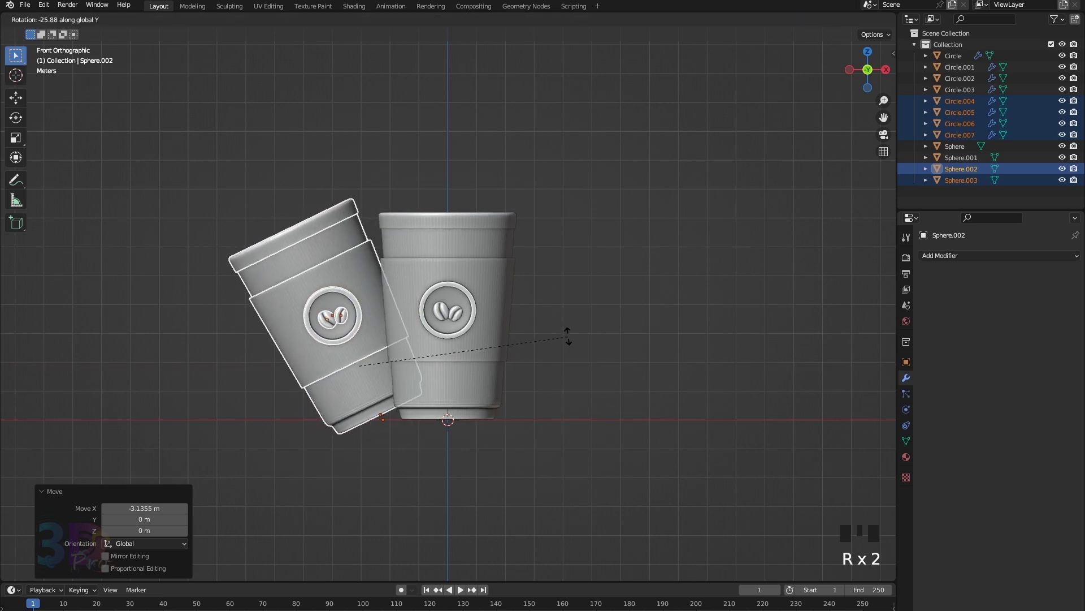
{"action": "key", "text": "s"}
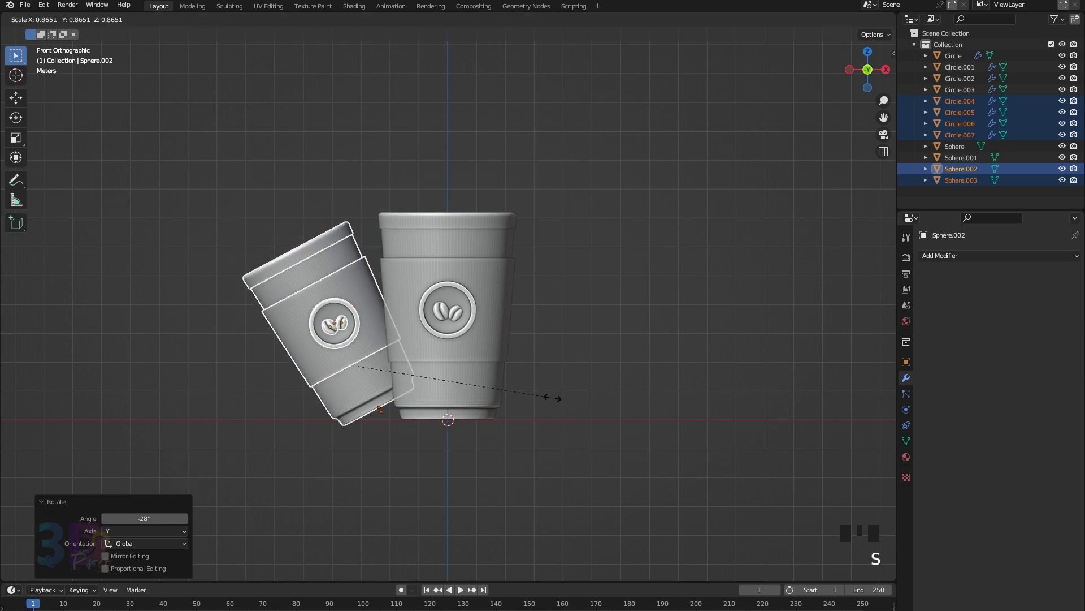
{"action": "key", "text": "g"}
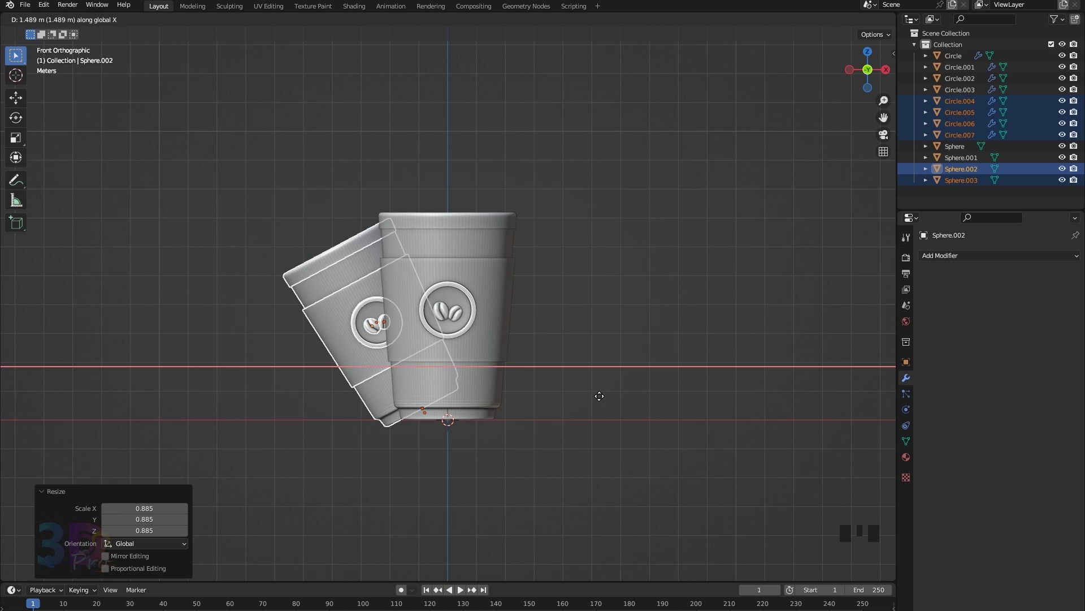
Step: Box-select the front cup's parts and start rotating them
{"action": "left_click_drag", "start_coordinate": [420, 181], "coordinate": [287, 257]}
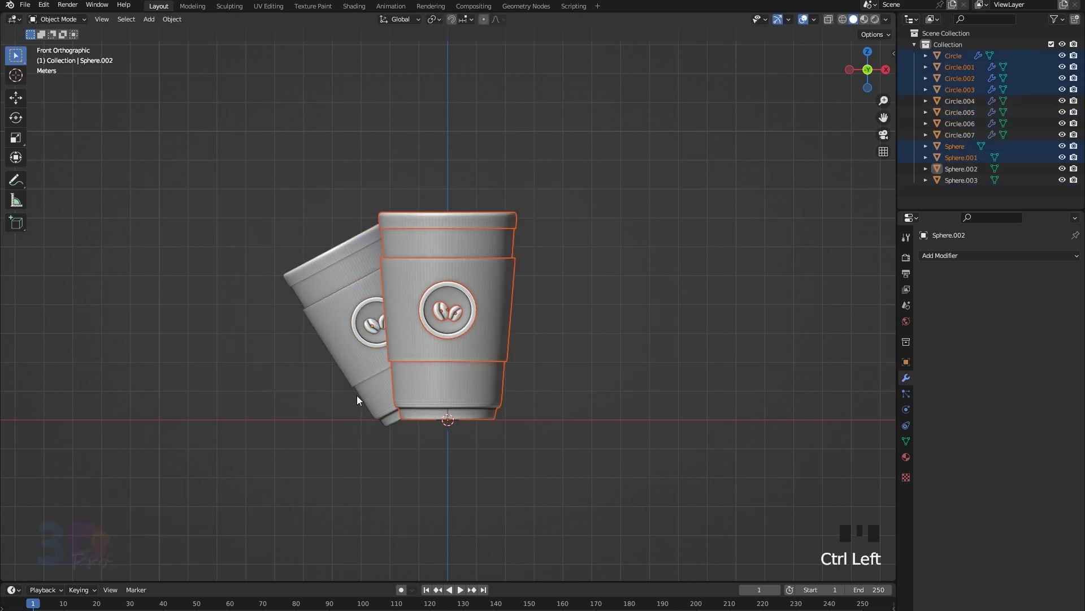
{"action": "key", "text": "r"}
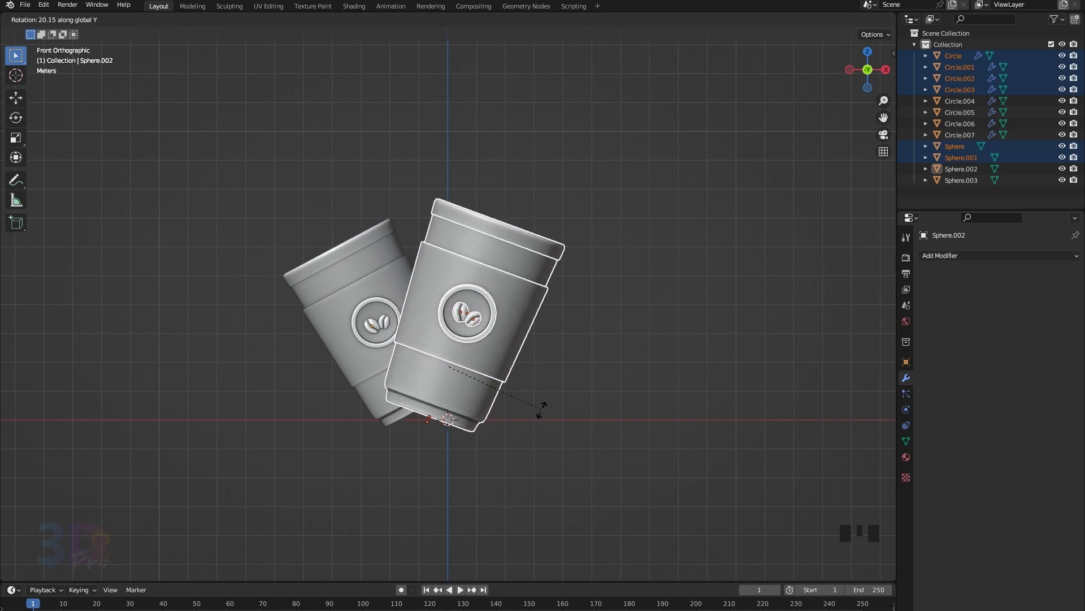
Step: Tilt the front cup about 20 degrees right about Y and select its lid
{"action": "key", "text": "y"}
{"action": "key", "text": "r"}
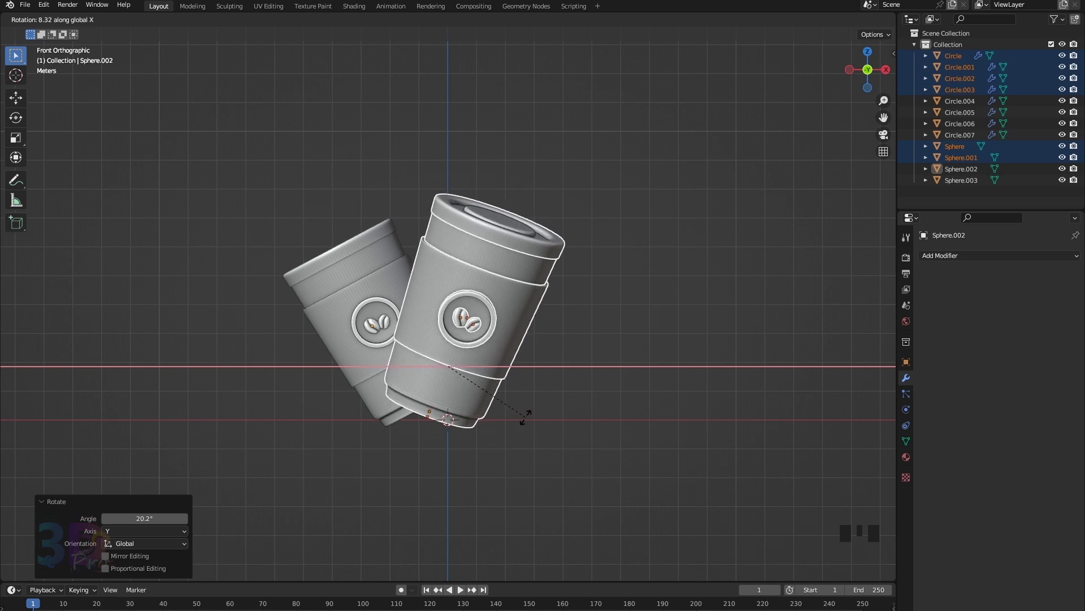
{"action": "key", "text": "x"}
{"action": "key", "text": "x"}
{"action": "key", "text": "x"}
{"action": "left_click", "coordinate": [503, 231]}
Step: Lift the lid along its local Z to float above the cup and begin tilting it
{"action": "key", "text": "g"}
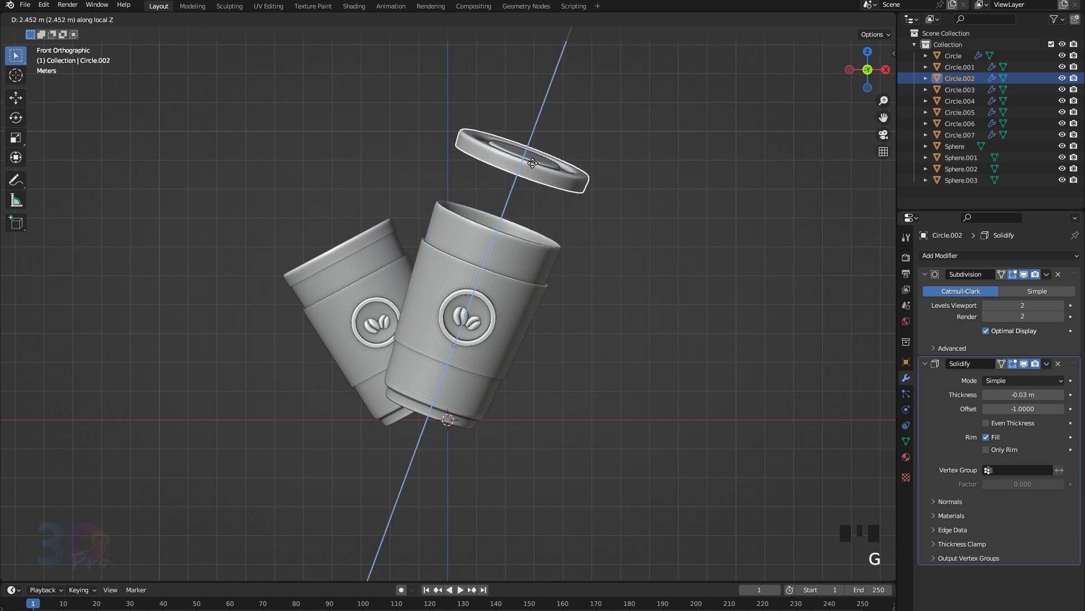
{"action": "key", "text": "g"}
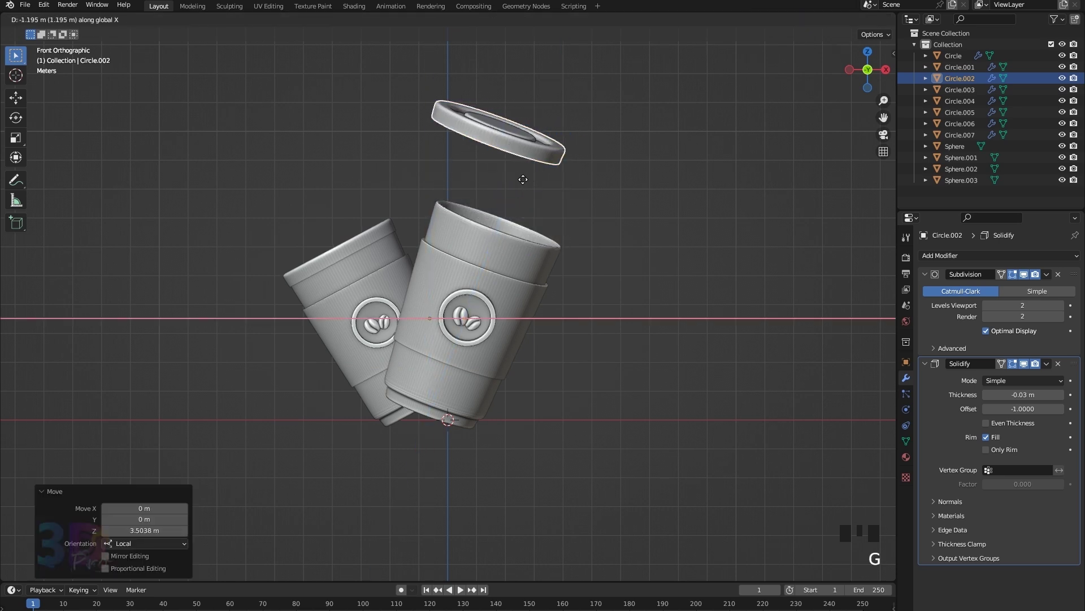
{"action": "key", "text": "r"}
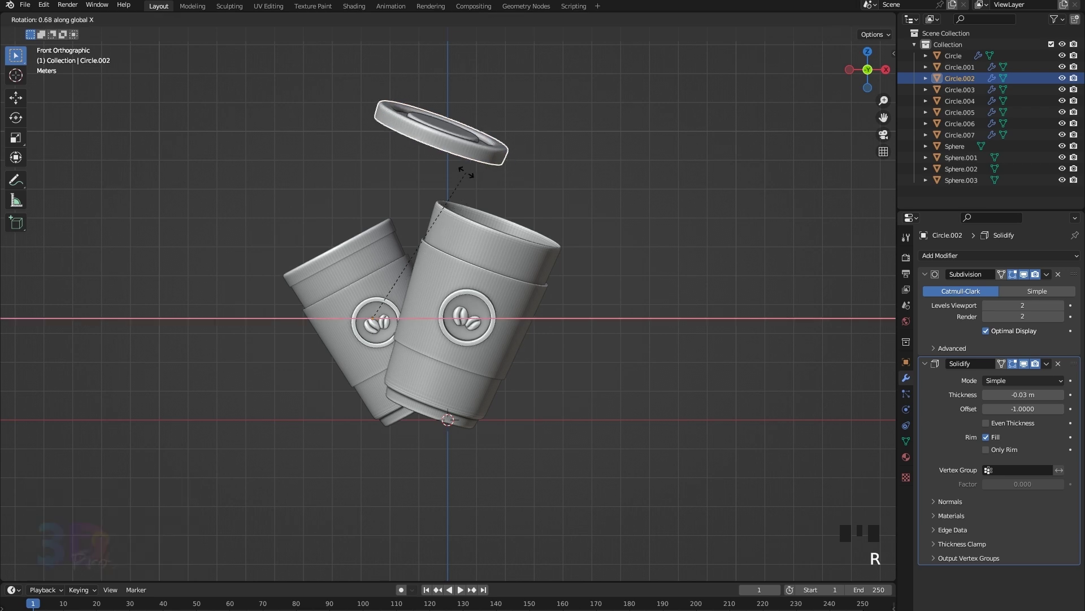
{"action": "key", "text": "x"}
{"action": "key", "text": "x"}
{"action": "key", "text": "x"}
{"action": "key", "text": "r"}
{"action": "key", "text": "y"}
Step: Adjust the floating lid back to nearly level with a slight tilt about X and Y
{"action": "key", "text": "g"}
{"action": "key", "text": "g"}
{"action": "key", "text": "r"}
{"action": "key", "text": "x"}
{"action": "key", "text": "x"}
{"action": "key", "text": "x"}
{"action": "key", "text": "r"}
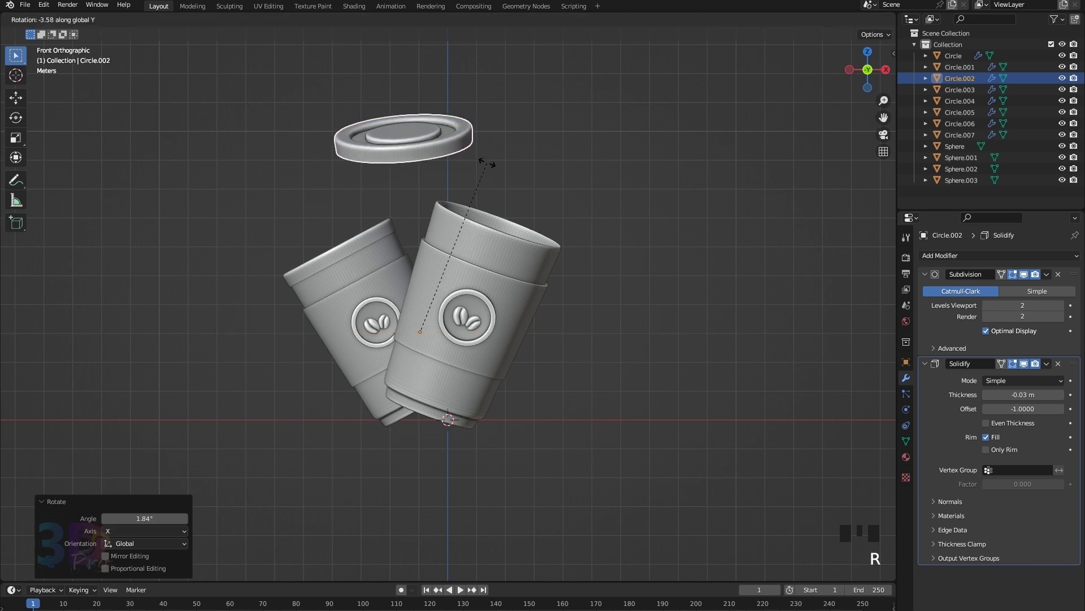
{"action": "key", "text": "y"}
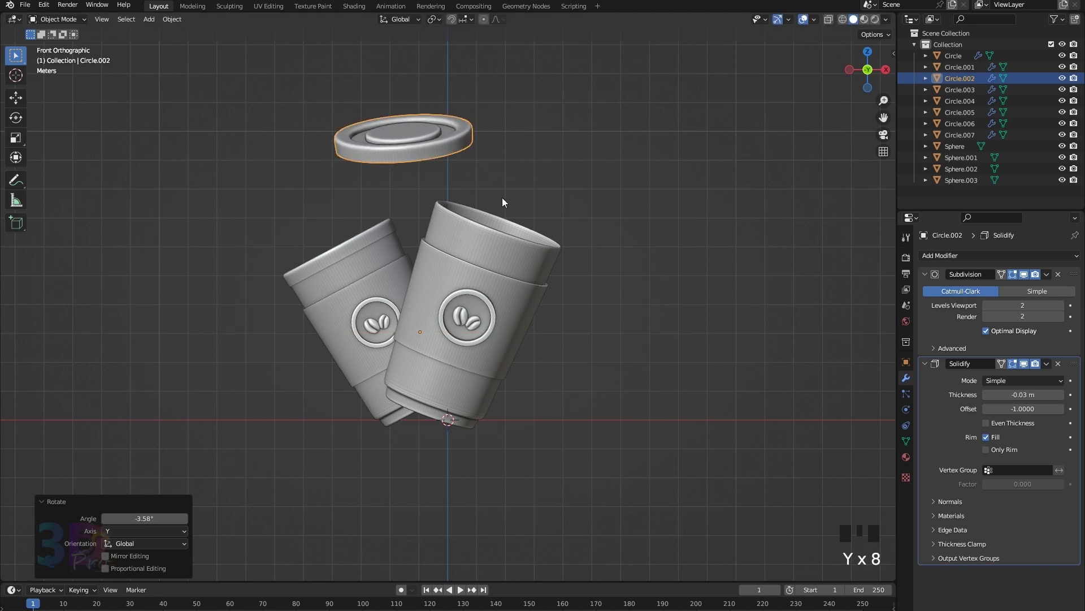
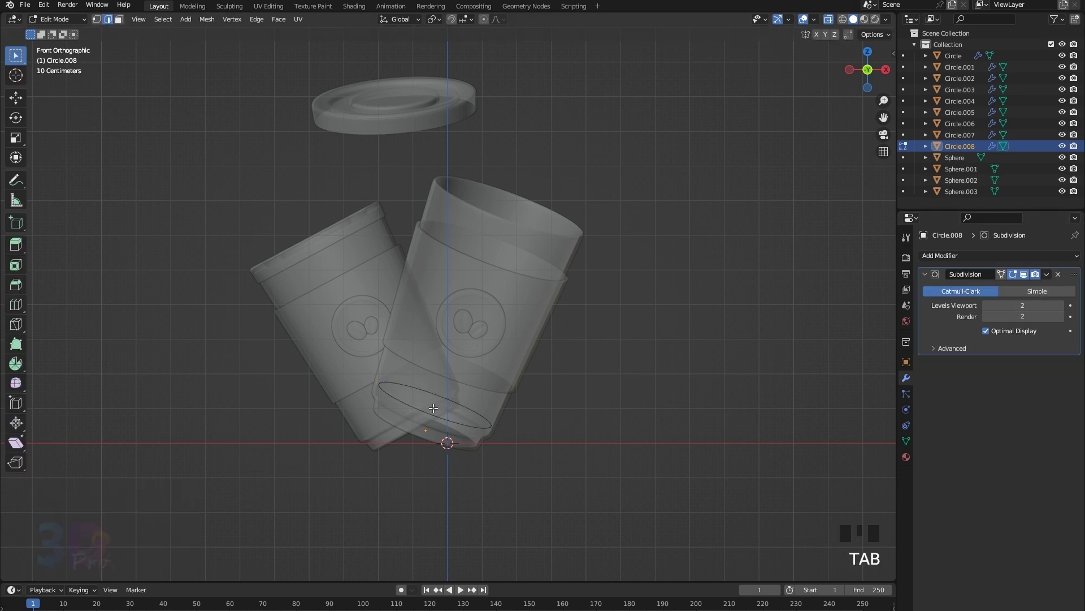
Step: Fill the front cup's top, inset it and add a loop cut to form the coffee surface below the rim
{"action": "key", "text": "1"}
{"action": "key", "text": "a"}
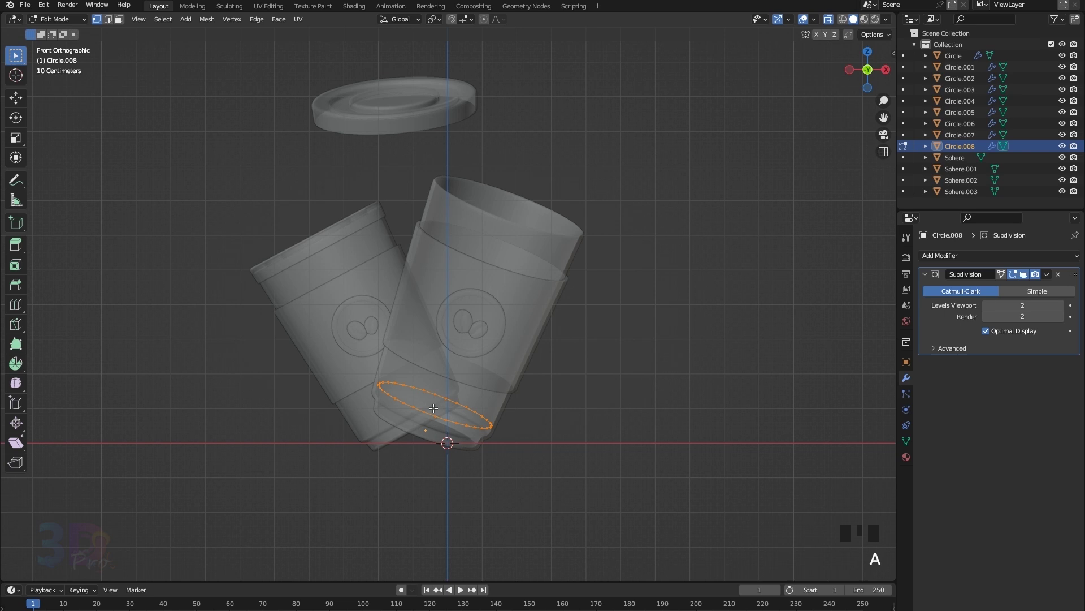
{"action": "key", "text": "e"}
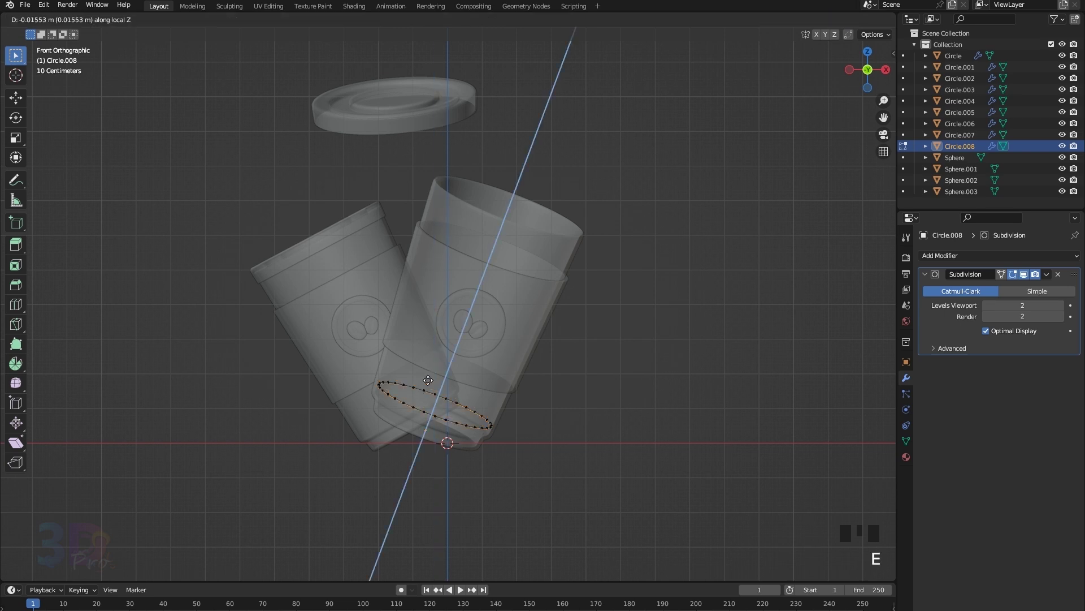
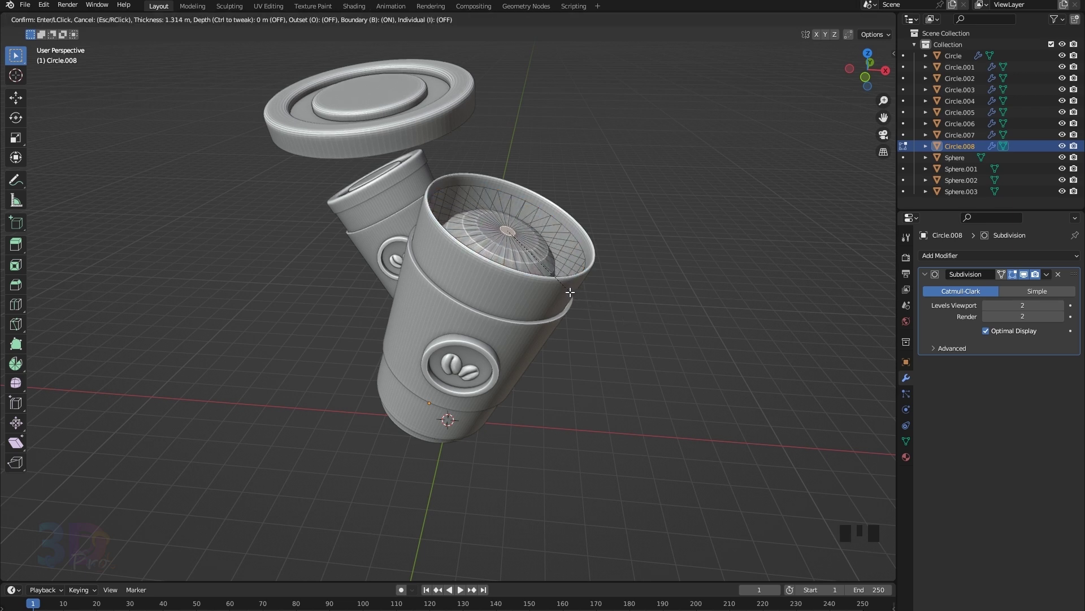
{"action": "key", "text": "ctrl+r"}
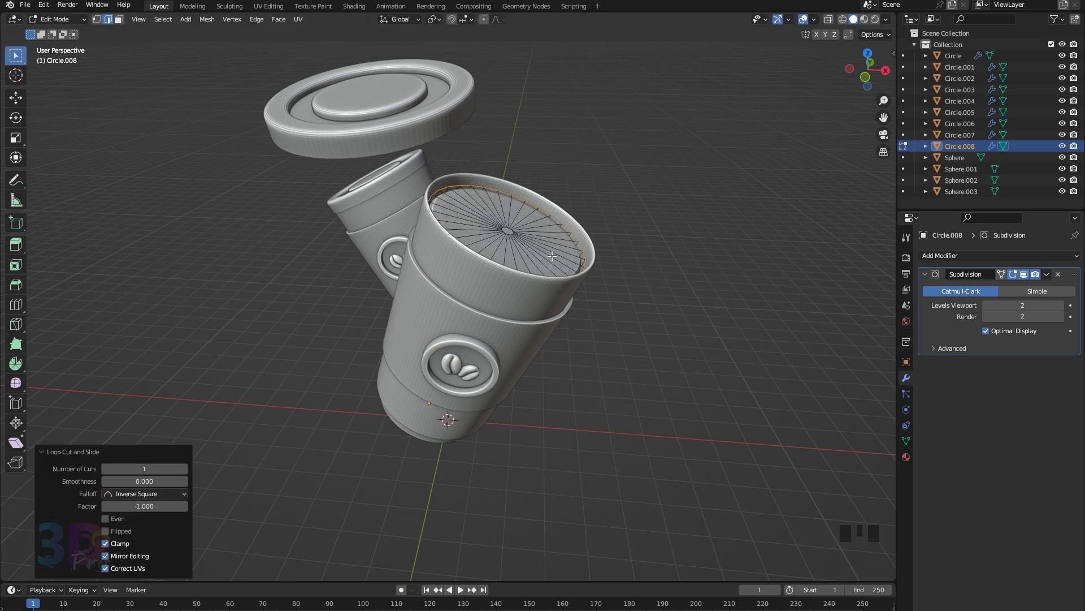
{"action": "key", "text": "ctrl+r"}
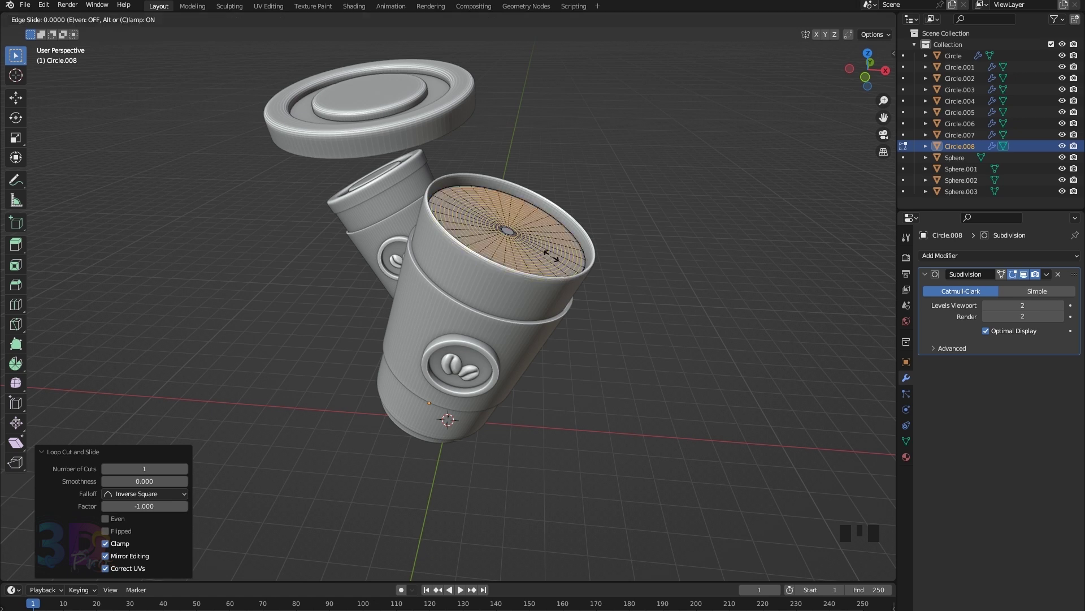
{"action": "key", "text": "Tab"}
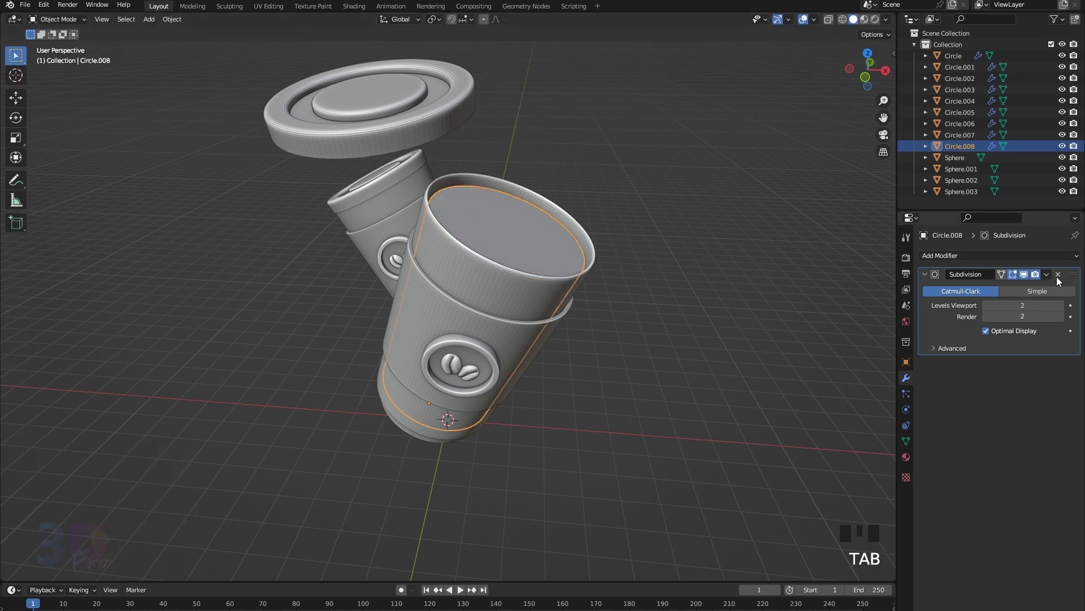
Step: Remove the coffee surface's Subdivision modifier, smooth-shade cup, sleeve and lid, and view from front
{"action": "left_click_drag", "start_coordinate": [1049, 274], "coordinate": [486, 273]}
{"action": "left_click_drag", "start_coordinate": [486, 273], "coordinate": [481, 322]}
{"action": "left_click", "coordinate": [481, 323]}
{"action": "left_click_drag", "start_coordinate": [480, 322], "coordinate": [378, 191]}
{"action": "left_click", "coordinate": [378, 190]}
{"action": "left_click_drag", "start_coordinate": [378, 190], "coordinate": [494, 244]}
{"action": "left_click", "coordinate": [495, 244]}
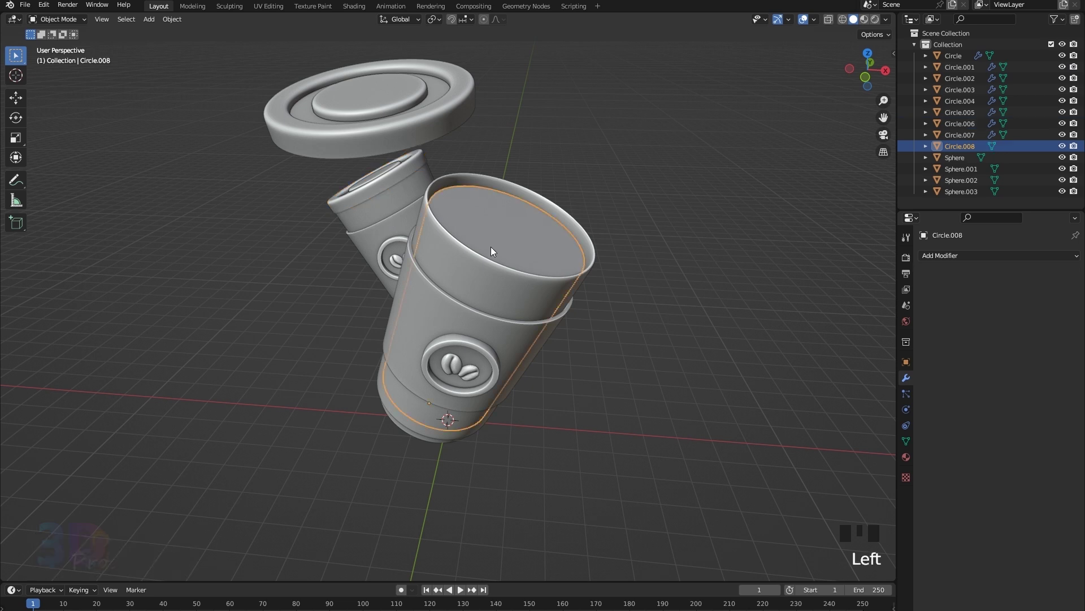
{"action": "key", "text": "KP_1"}
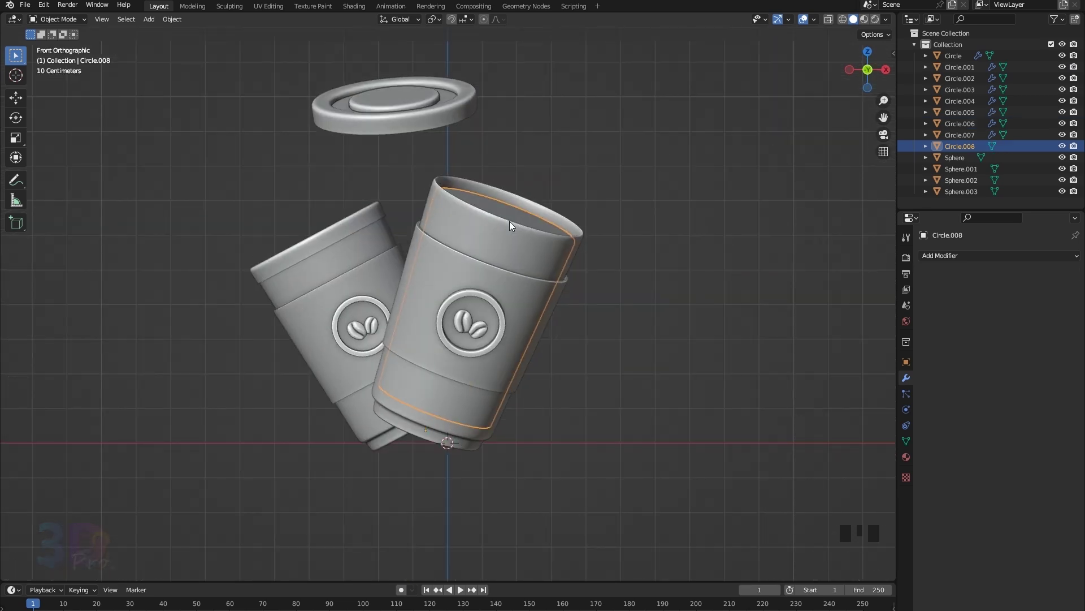
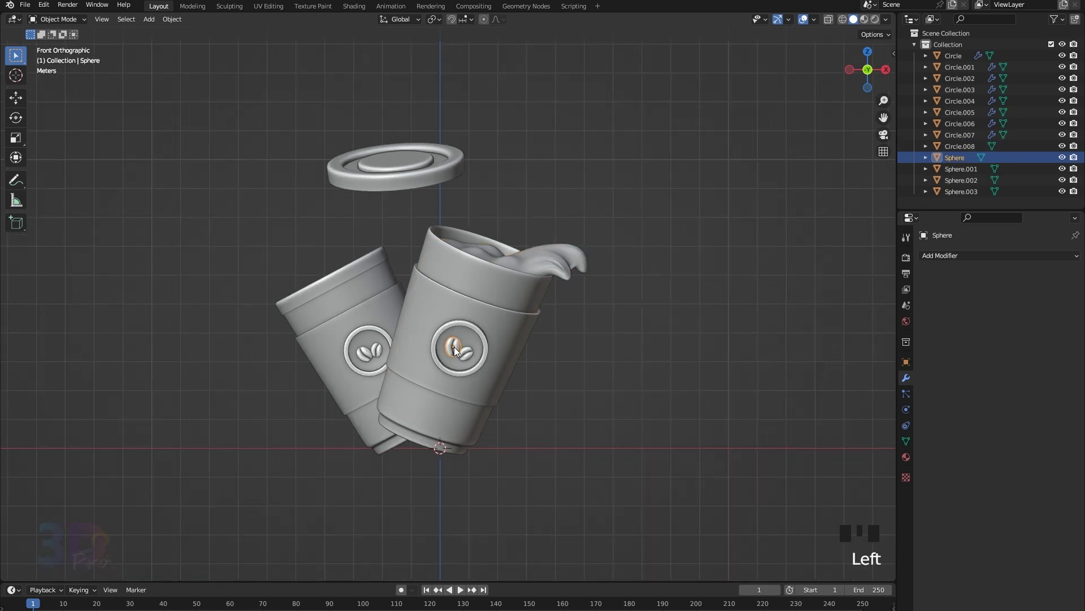
Step: Make linked bean copies left of the cups and up beside the lid, resized and rotated
{"action": "key", "text": "alt+d"}
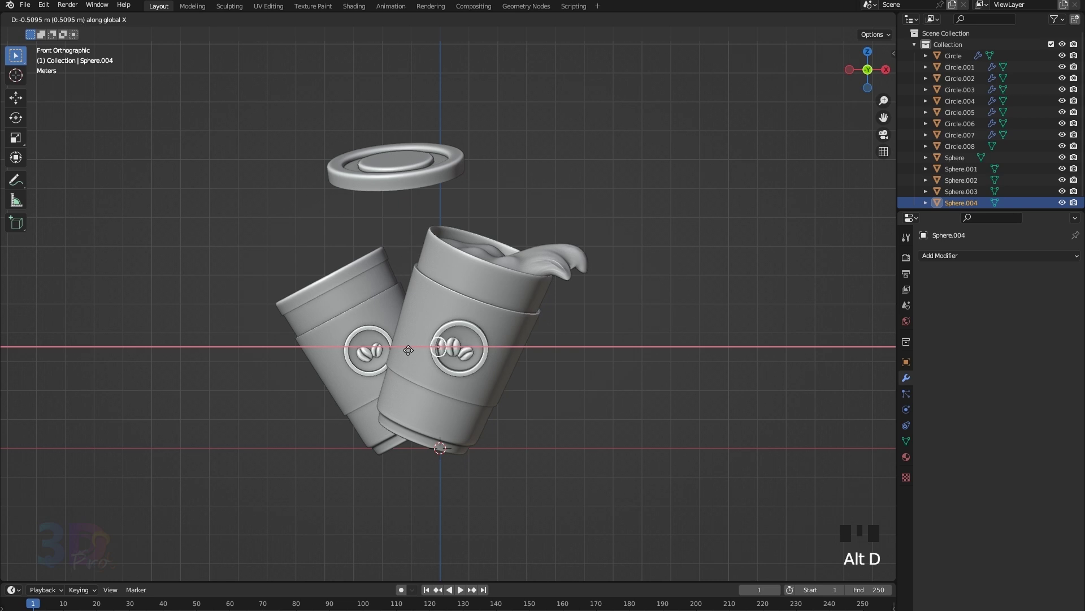
{"action": "key", "text": "x"}
{"action": "key", "text": "x"}
{"action": "key", "text": "x"}
{"action": "key", "text": "g"}
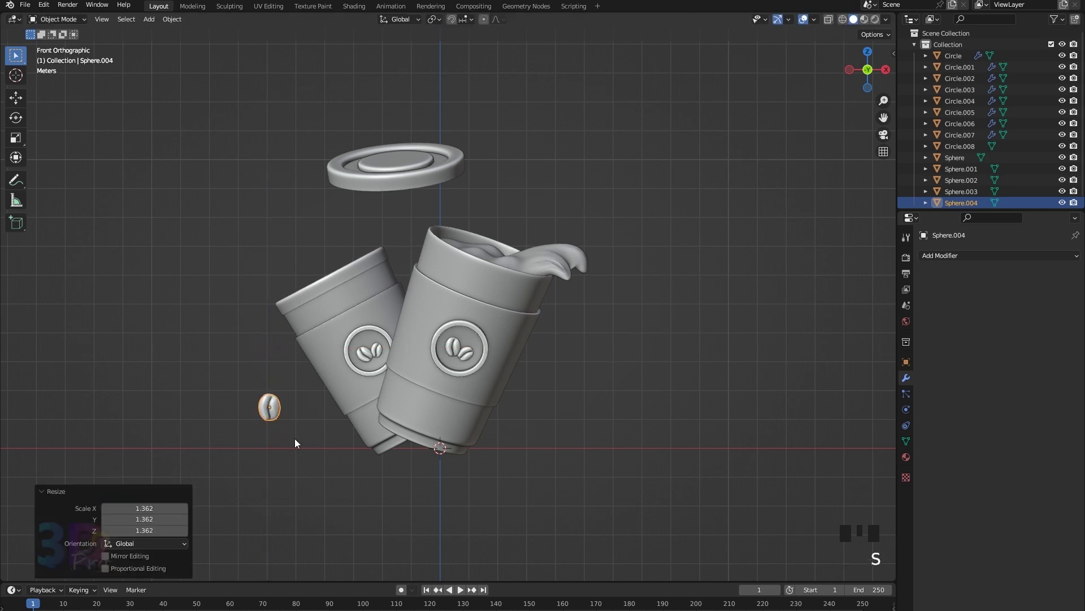
{"action": "key", "text": "alt+d"}
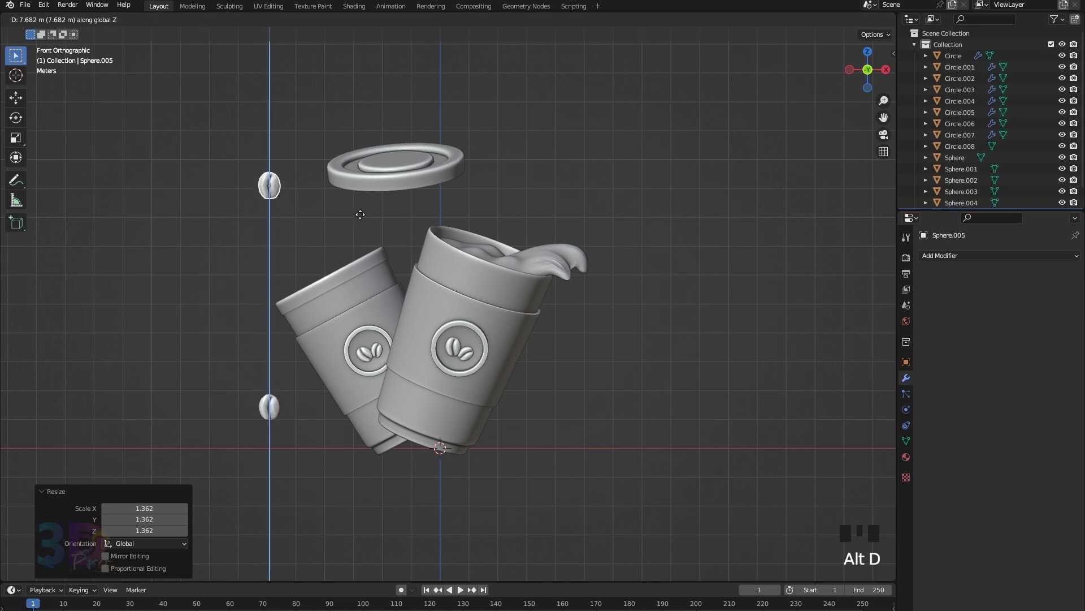
{"action": "key", "text": "z"}
{"action": "key", "text": "r"}
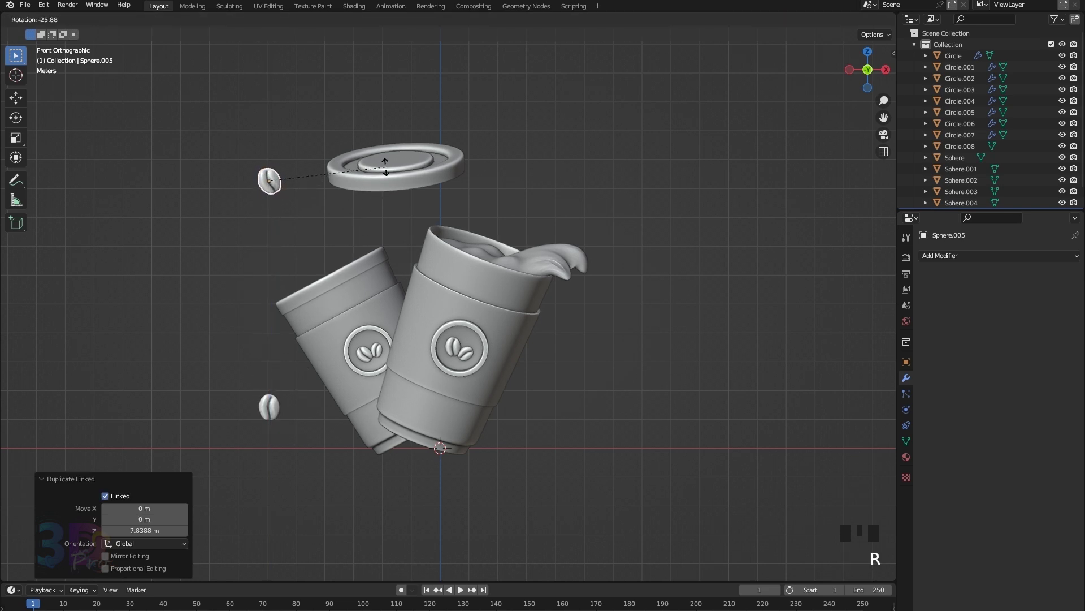
{"action": "key", "text": "s"}
{"action": "key", "text": "g"}
Step: Add a smaller rotated bean right of the lid and a tiny one between lid and cup
{"action": "key", "text": "alt+d"}
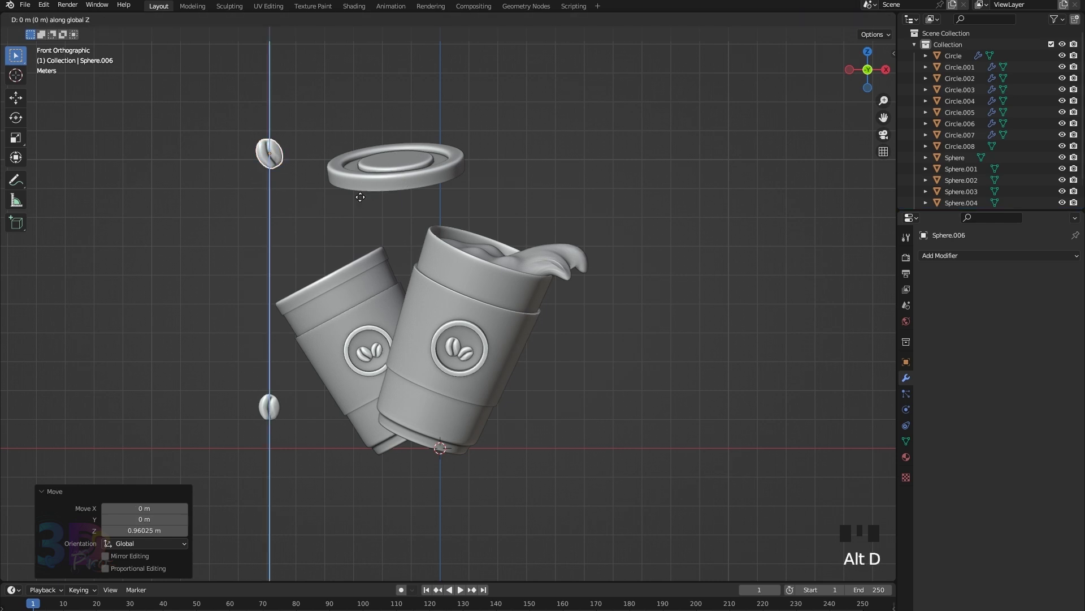
{"action": "key", "text": "x"}
{"action": "key", "text": "x"}
{"action": "key", "text": "x"}
{"action": "key", "text": "s"}
{"action": "key", "text": "g"}
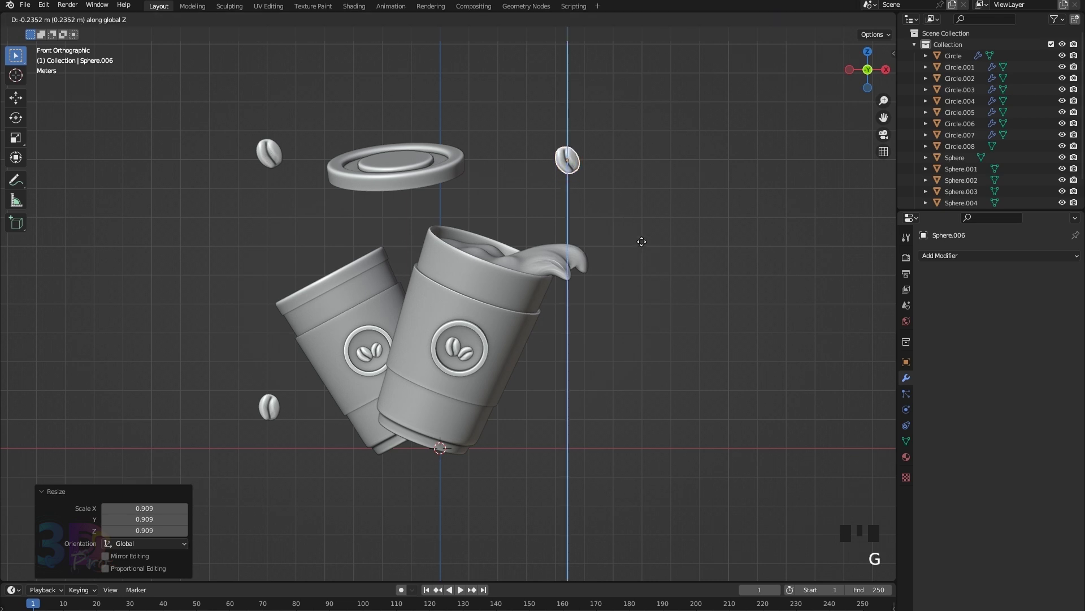
{"action": "key", "text": "z"}
{"action": "key", "text": "z"}
{"action": "key", "text": "z"}
{"action": "key", "text": "alt+d"}
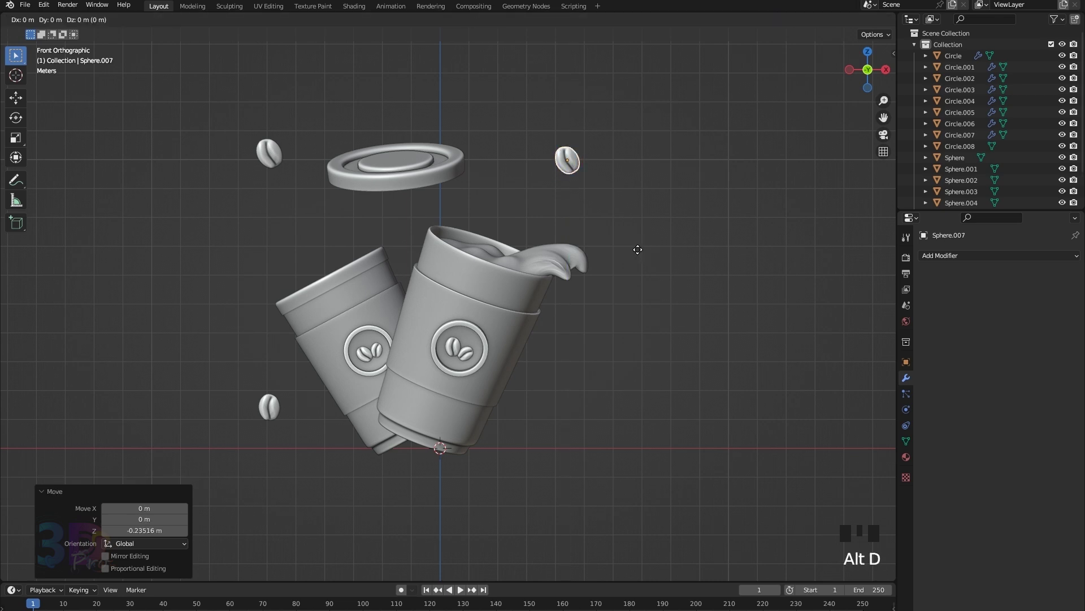
{"action": "key", "text": "z"}
{"action": "key", "text": "g"}
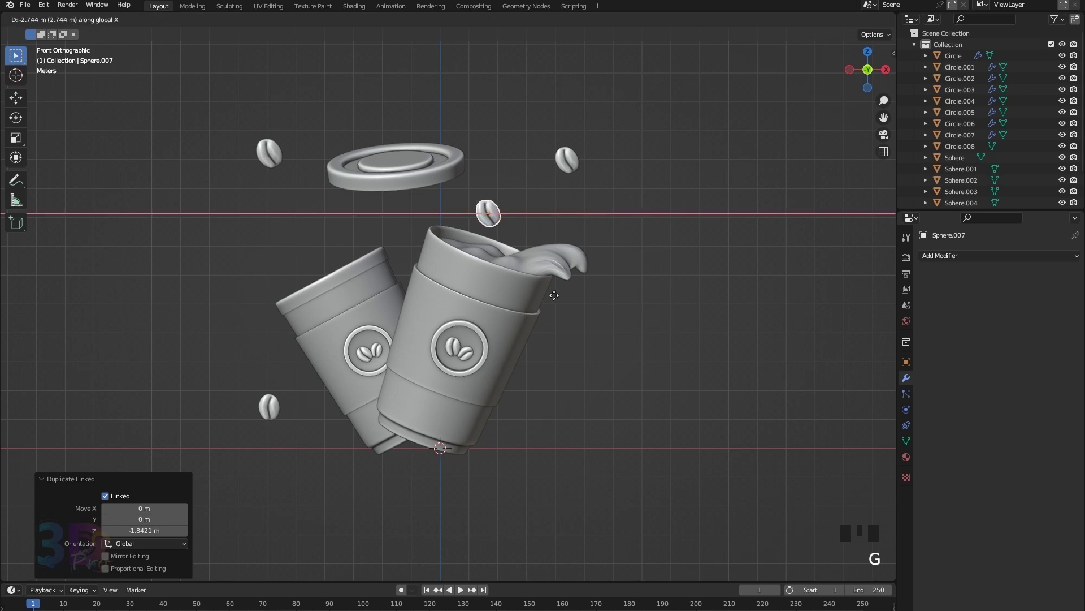
{"action": "key", "text": "x"}
{"action": "key", "text": "x"}
{"action": "key", "text": "x"}
{"action": "key", "text": "s"}
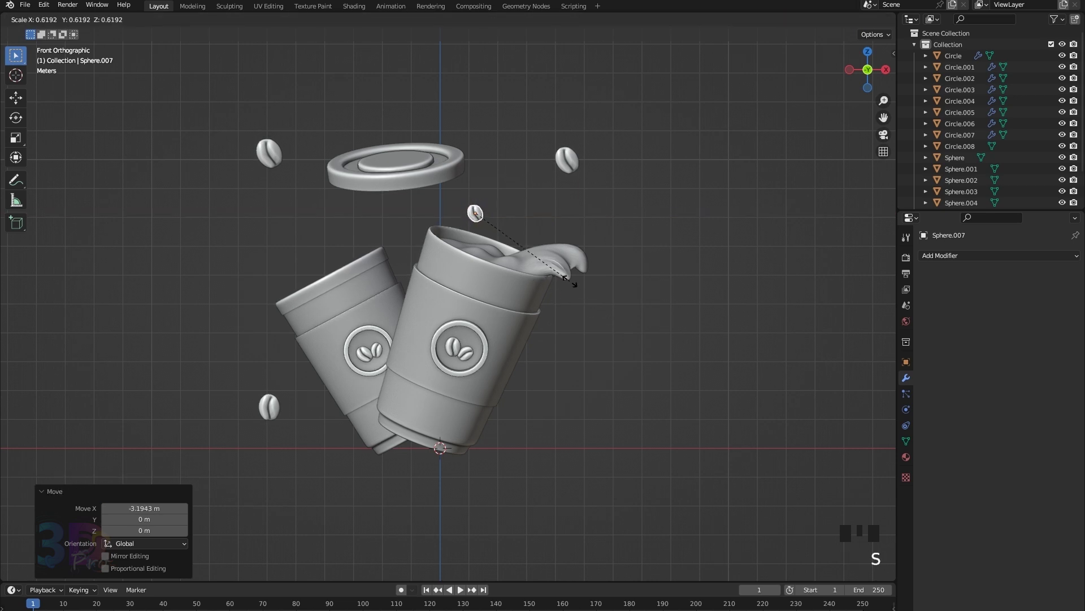
Step: Add larger beans right of the cup base and beside the splash
{"action": "key", "text": "alt+d"}
{"action": "key", "text": "z"}
{"action": "key", "text": "g"}
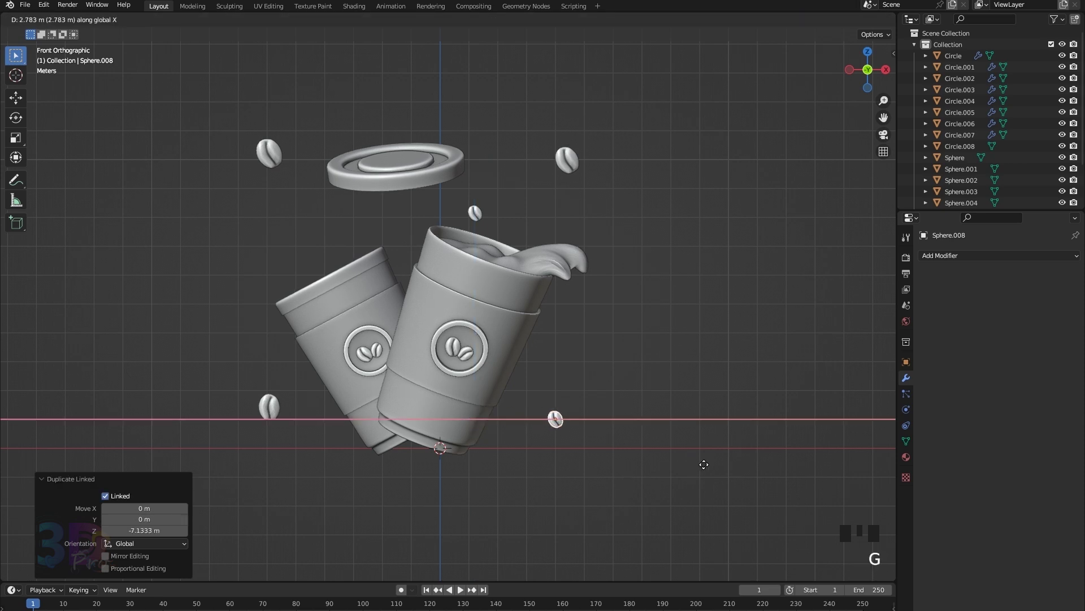
{"action": "key", "text": "x"}
{"action": "key", "text": "x"}
{"action": "key", "text": "x"}
{"action": "key", "text": "s"}
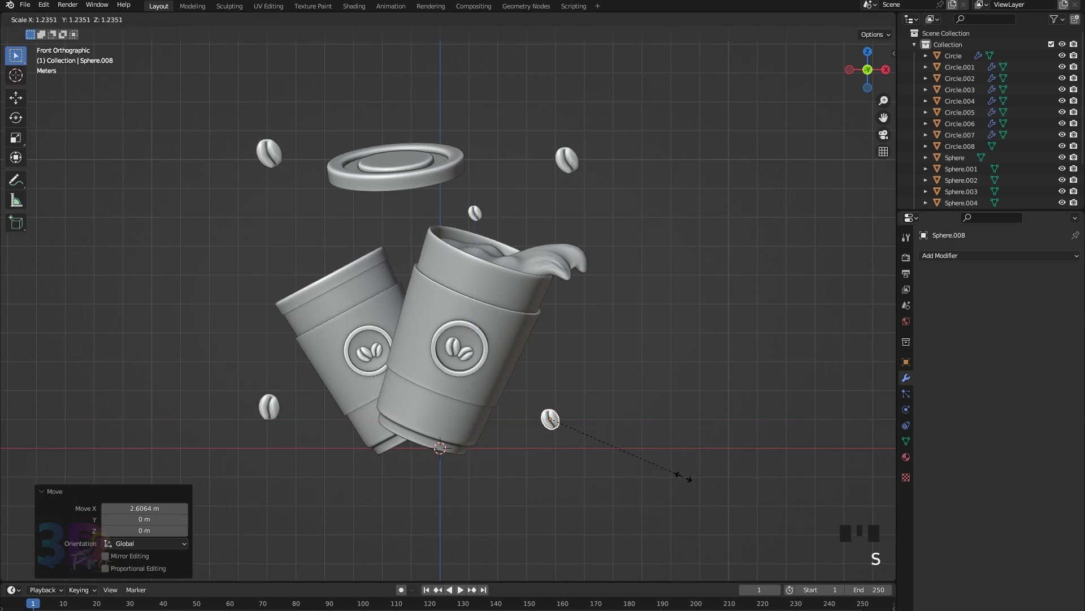
{"action": "key", "text": "alt+d"}
{"action": "key", "text": "z"}
{"action": "key", "text": "z"}
{"action": "key", "text": "g"}
{"action": "key", "text": "x"}
{"action": "key", "text": "s"}
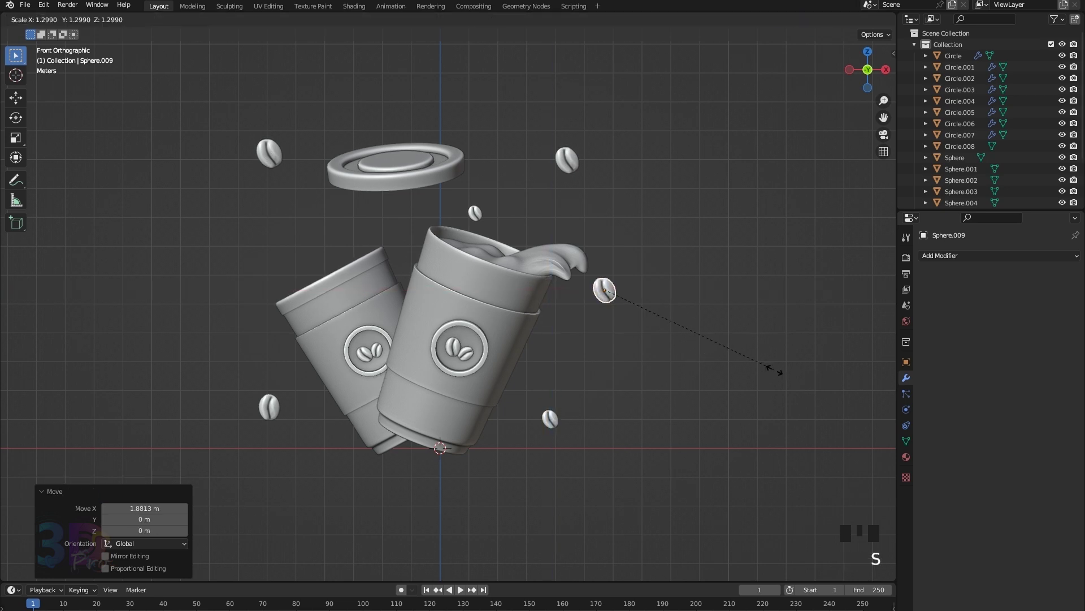
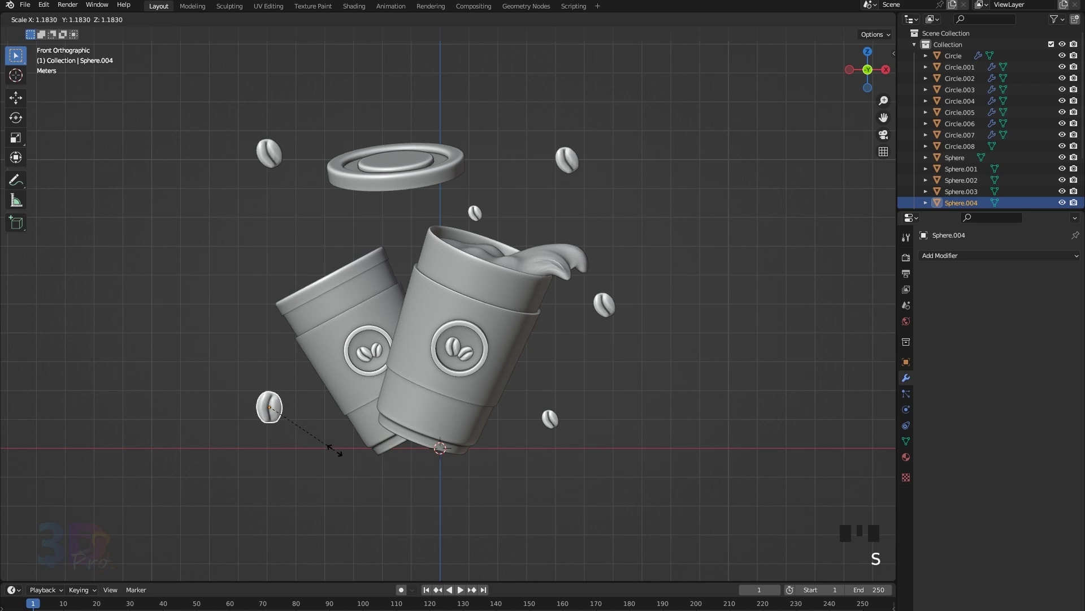
Step: Rotate the floating lid a few degrees around the X axis above the front cup
{"action": "left_click", "coordinate": [406, 190]}
{"action": "key", "text": "r"}
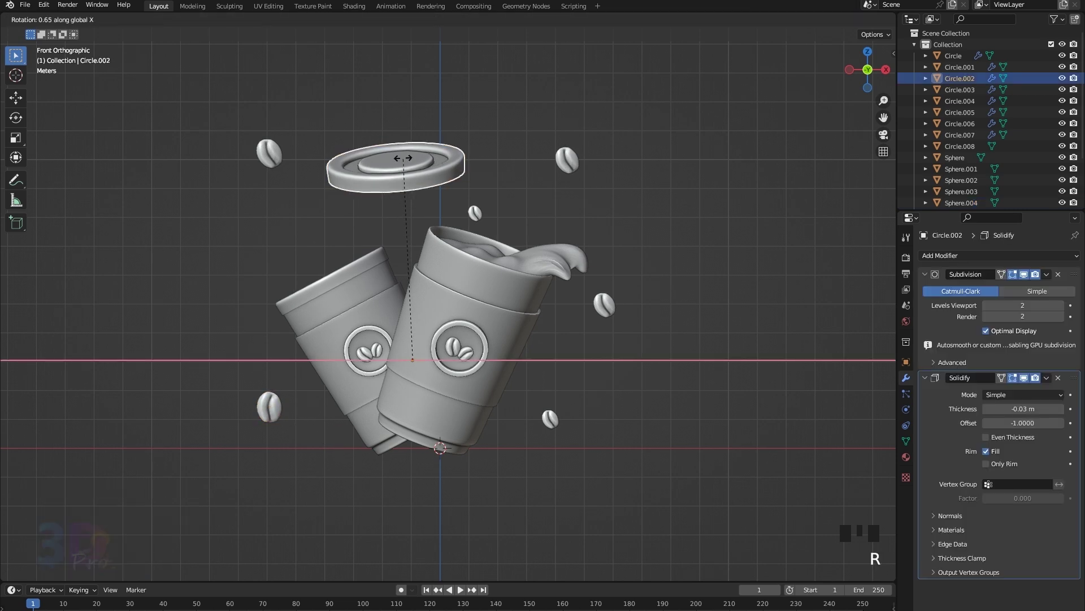
{"action": "key", "text": "x"}
{"action": "key", "text": "x"}
{"action": "key", "text": "x"}
{"action": "key", "text": "r"}
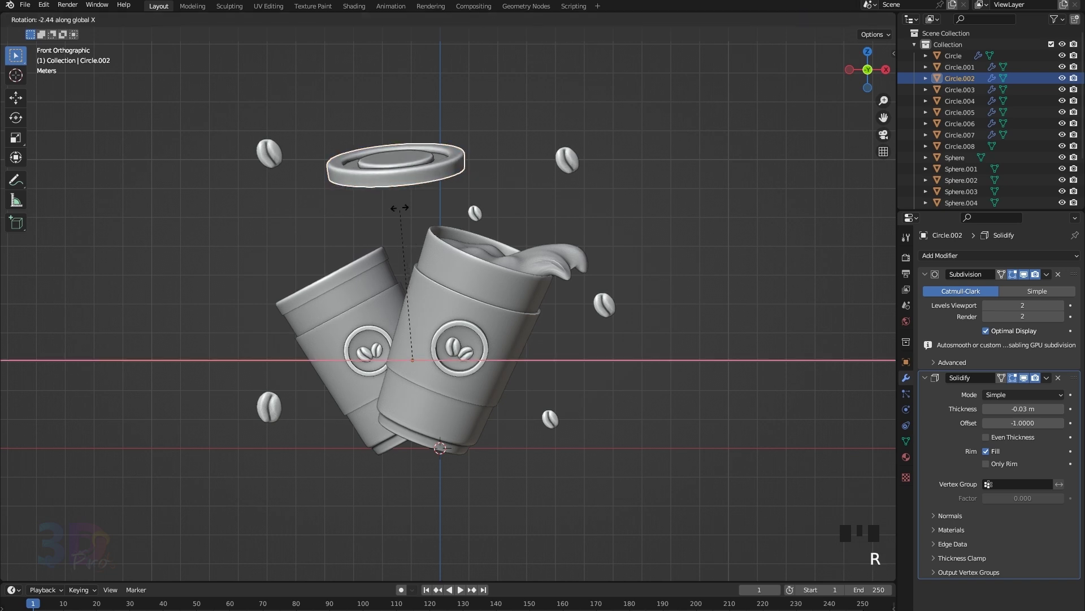
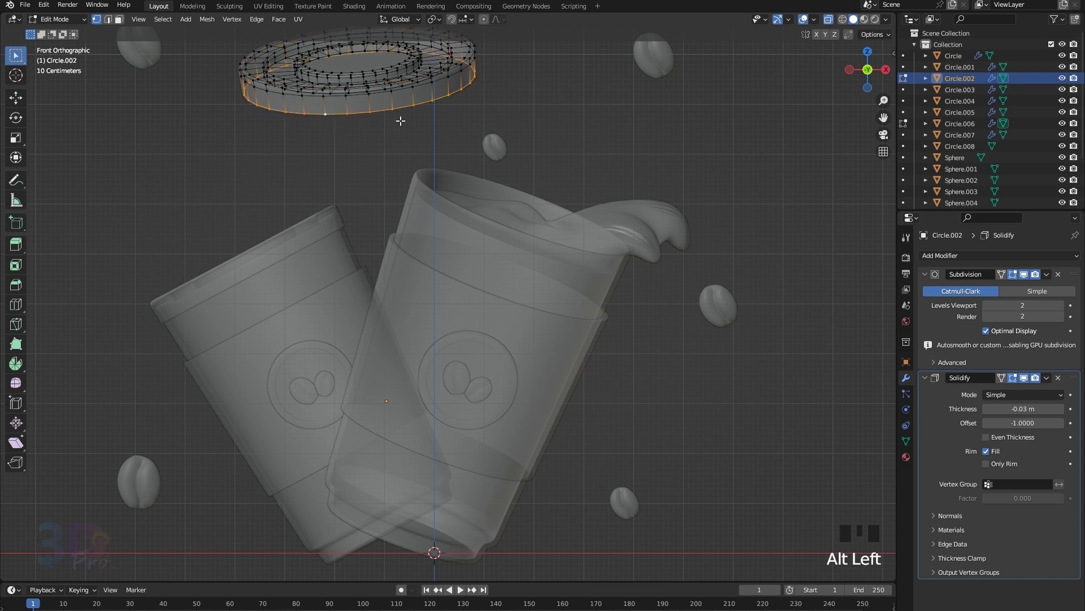
Step: Extrude the lid's outer rim loop downward to deepen it
{"action": "left_click", "coordinate": [833, 19]}
{"action": "scroll", "scroll_direction": "down", "scroll_amount": 3}
{"action": "key", "text": "e"}
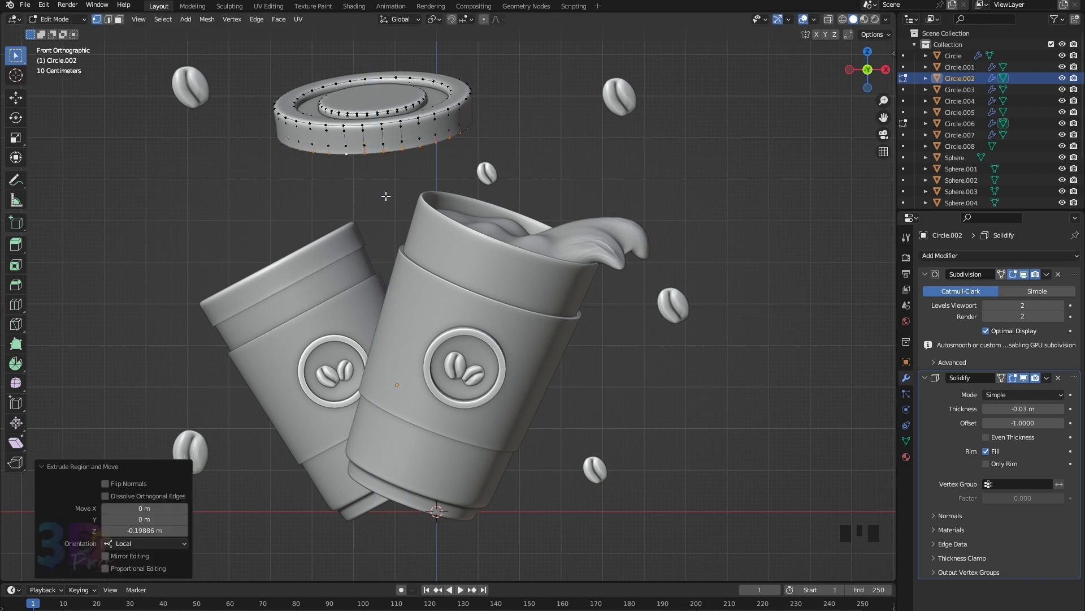
{"action": "key", "text": "Tab"}
{"action": "scroll", "scroll_direction": "down", "scroll_amount": 3}
{"action": "key", "text": "KP_1"}
Step: Add a plane, stand it upright and scale it large as a backdrop
{"action": "left_click", "coordinate": [701, 307]}
{"action": "scroll", "scroll_direction": "down", "scroll_amount": 3}
{"action": "key", "text": "shift+a"}
{"action": "key", "text": "r"}
{"action": "key", "text": "s"}
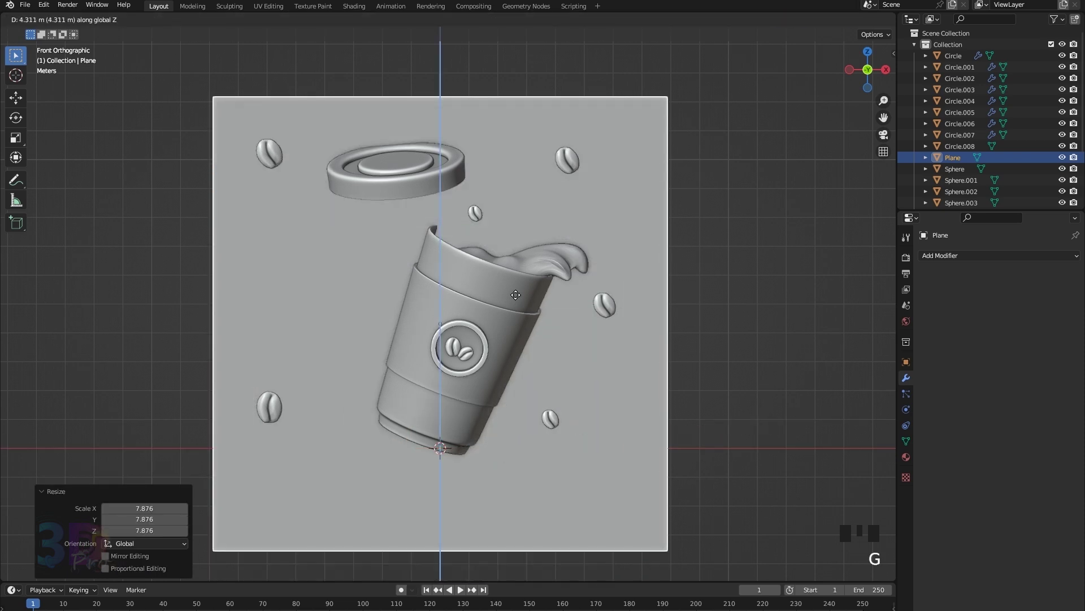
Step: Push the backdrop plane back along the depth axis and centre it behind cups, lid and beans
{"action": "key", "text": "g"}
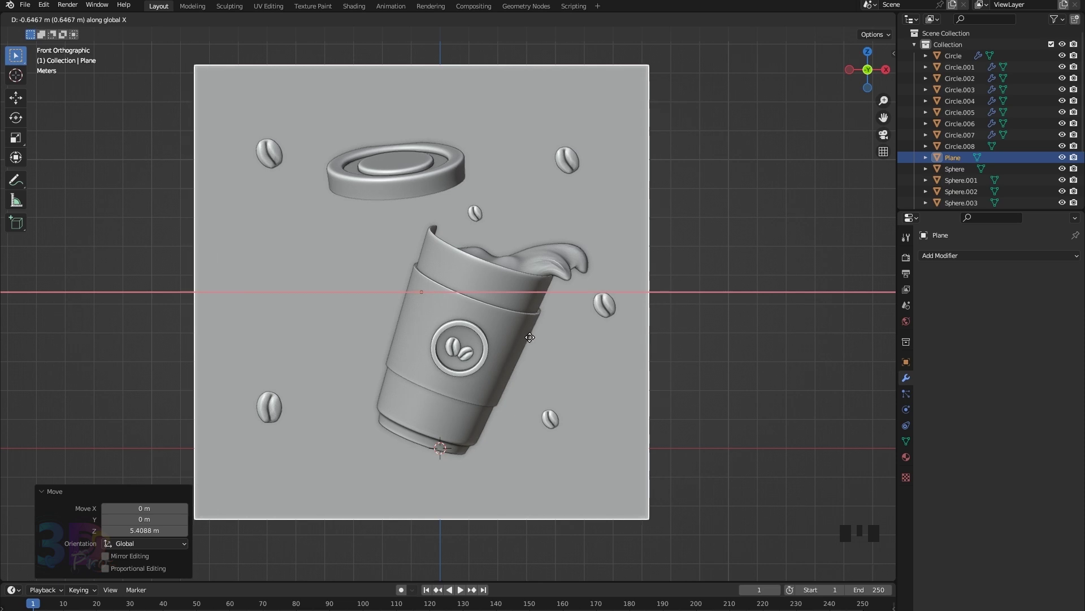
{"action": "key", "text": "KP_3"}
{"action": "scroll", "scroll_direction": "down", "scroll_amount": 3}
{"action": "key", "text": "g"}
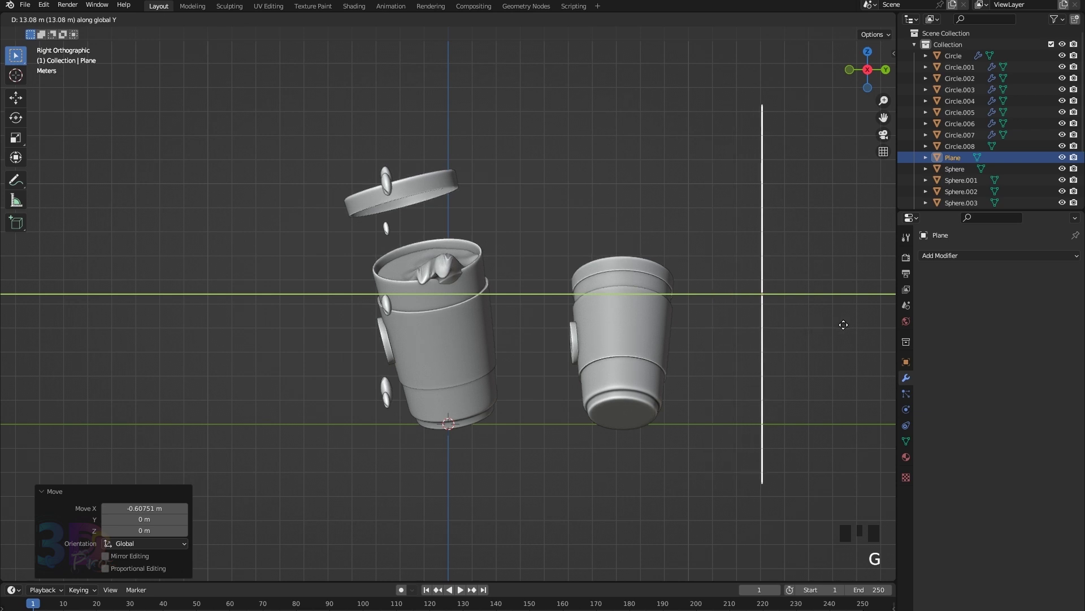
{"action": "key", "text": "KP_1"}
{"action": "key", "text": "g"}
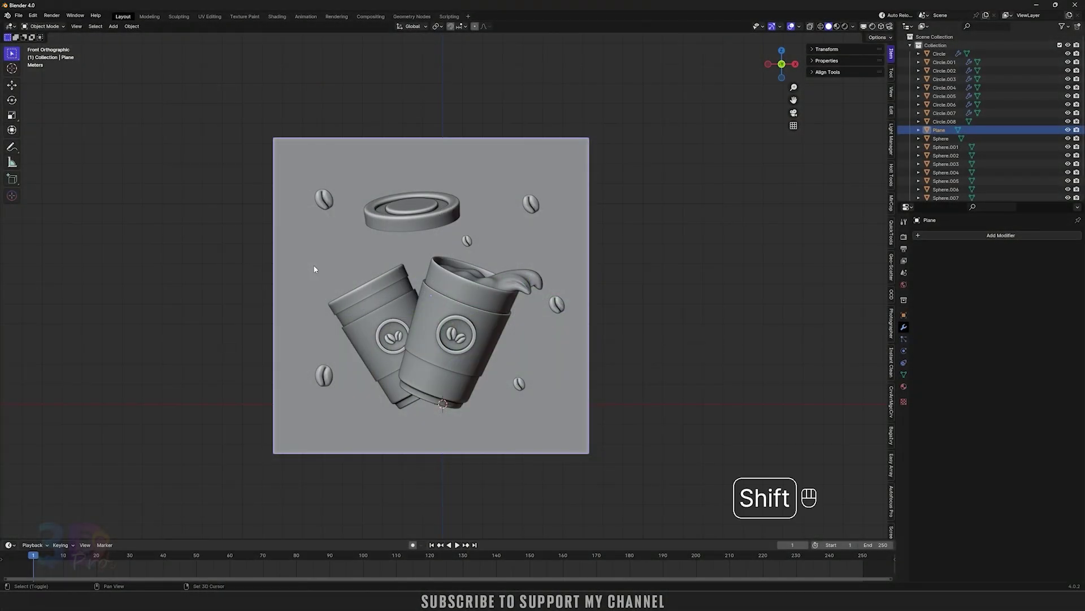
Step: Bring up the Add menu to place a camera for the composition
{"action": "key", "text": "shift+a"}
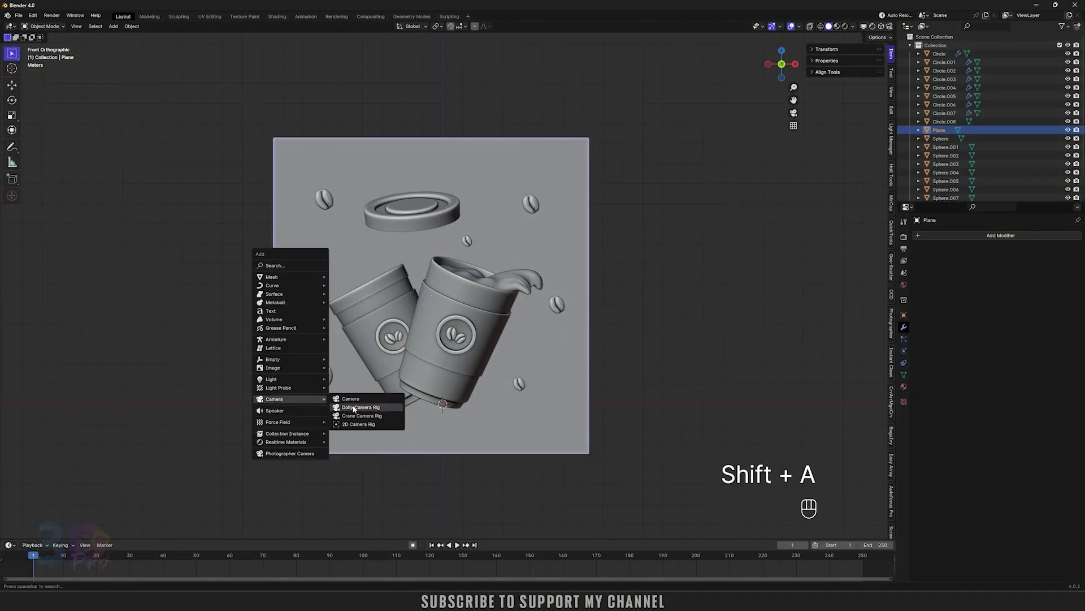
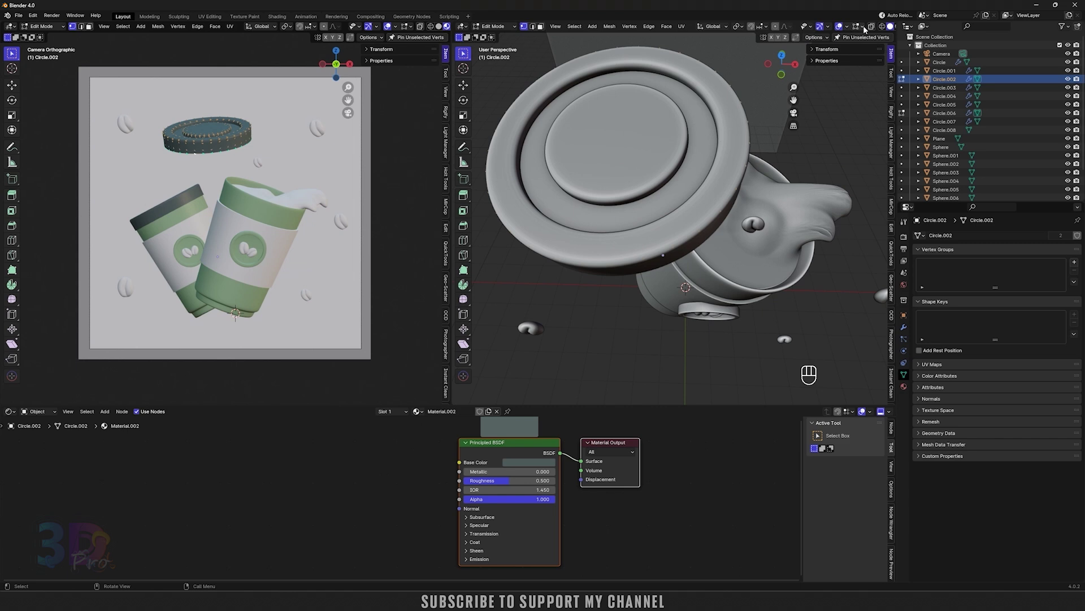
Step: Assign the light grey second material to the lid's inner ring and check it through the camera
{"action": "left_click", "coordinate": [857, 30]}
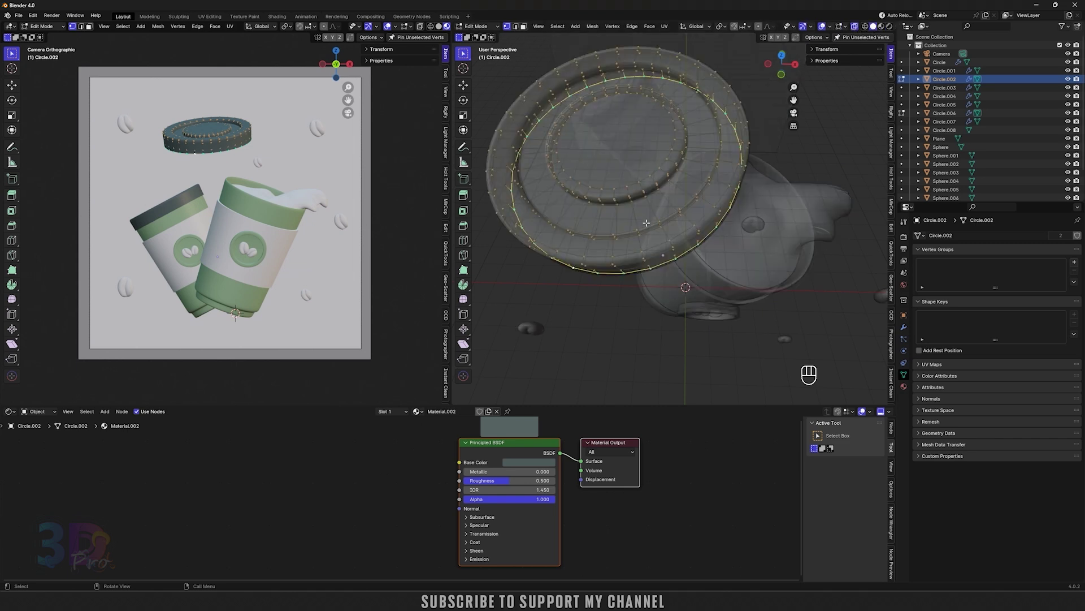
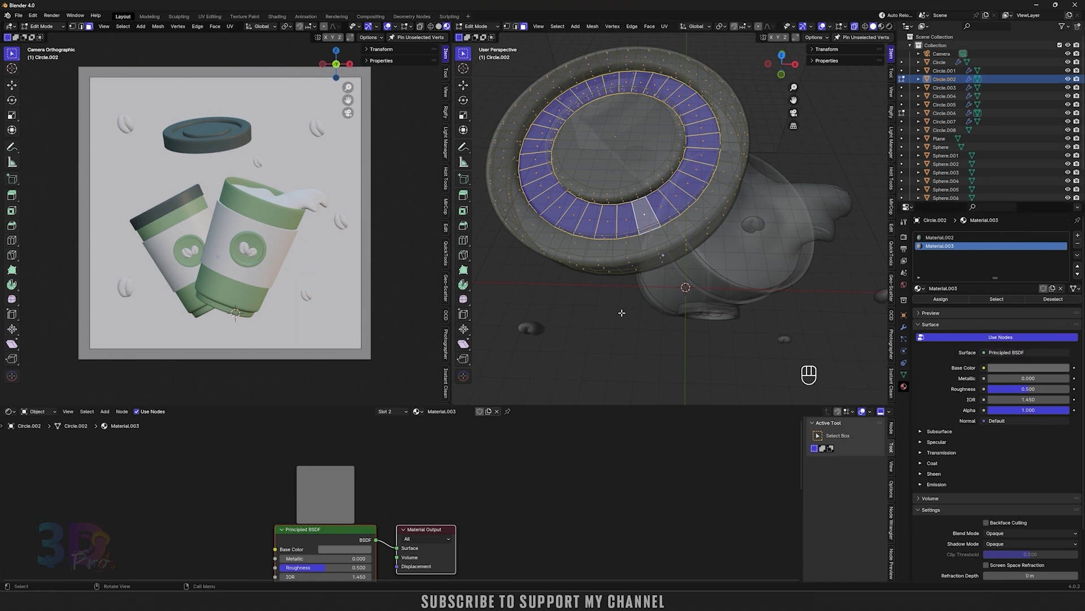
{"action": "key", "text": "Tab"}
{"action": "left_click", "coordinate": [932, 305]}
{"action": "key", "text": "Tab"}
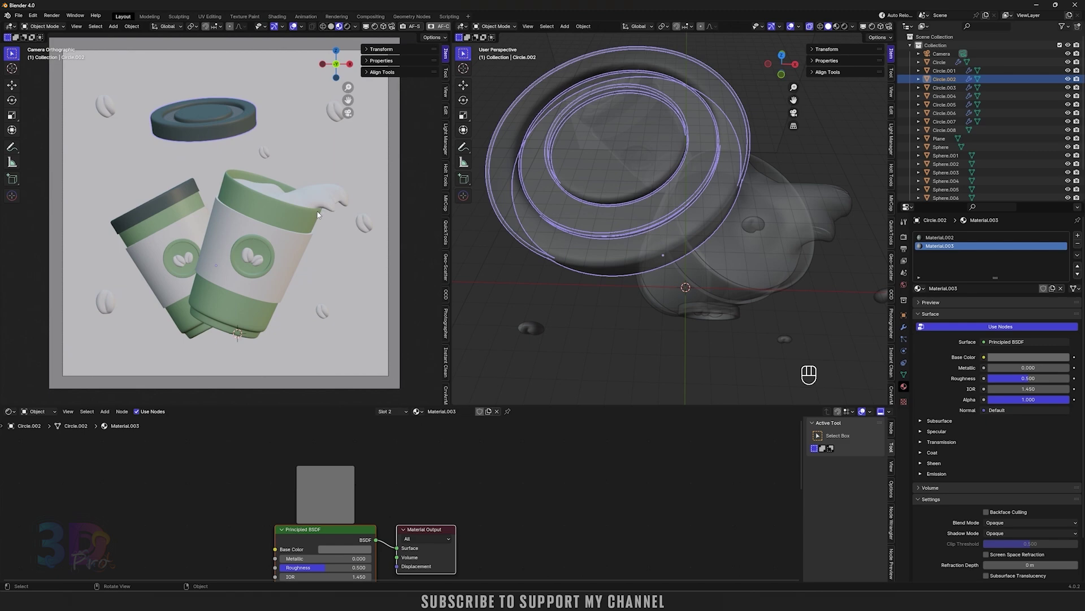
{"action": "key", "text": "KP_0"}
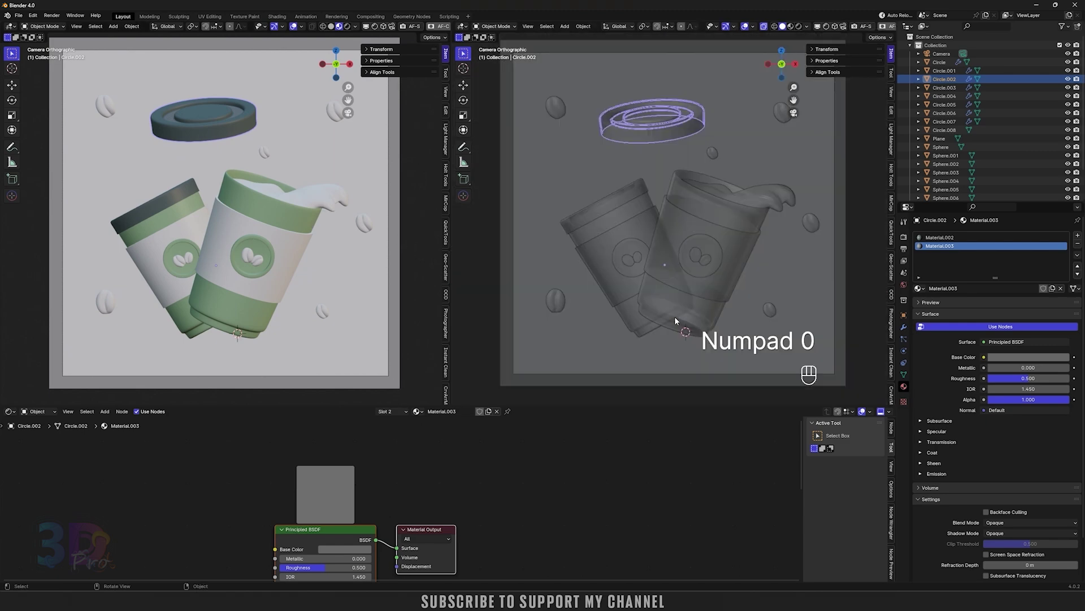
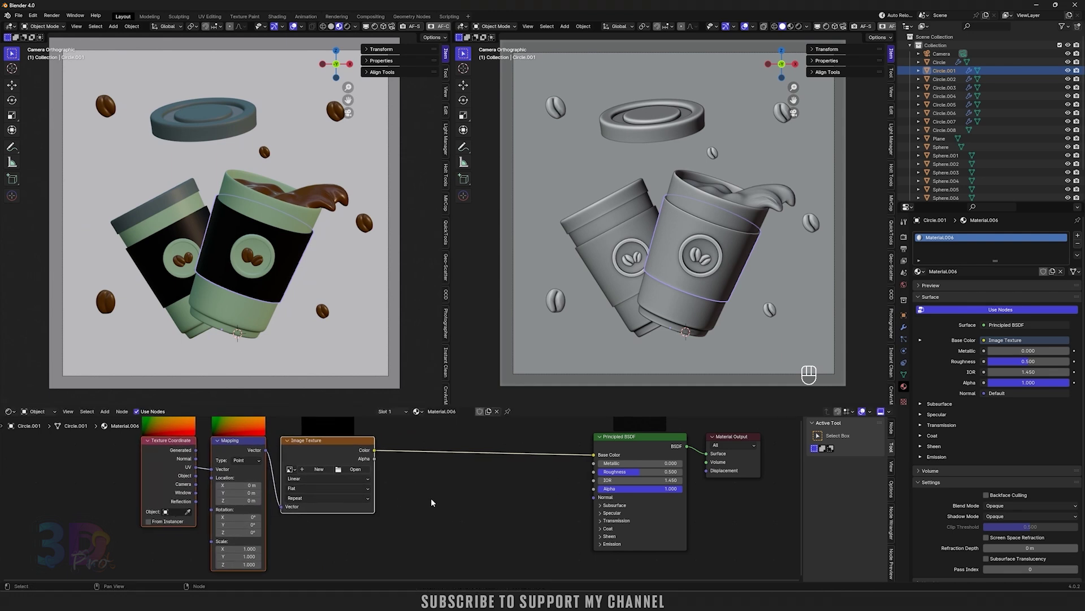
Step: Add Color Ramp, Bump and Value nodes, wire Value to Mapping Scale and set the sleeve base colour green
{"action": "left_click", "coordinate": [437, 490]}
{"action": "key", "text": "shift+a"}
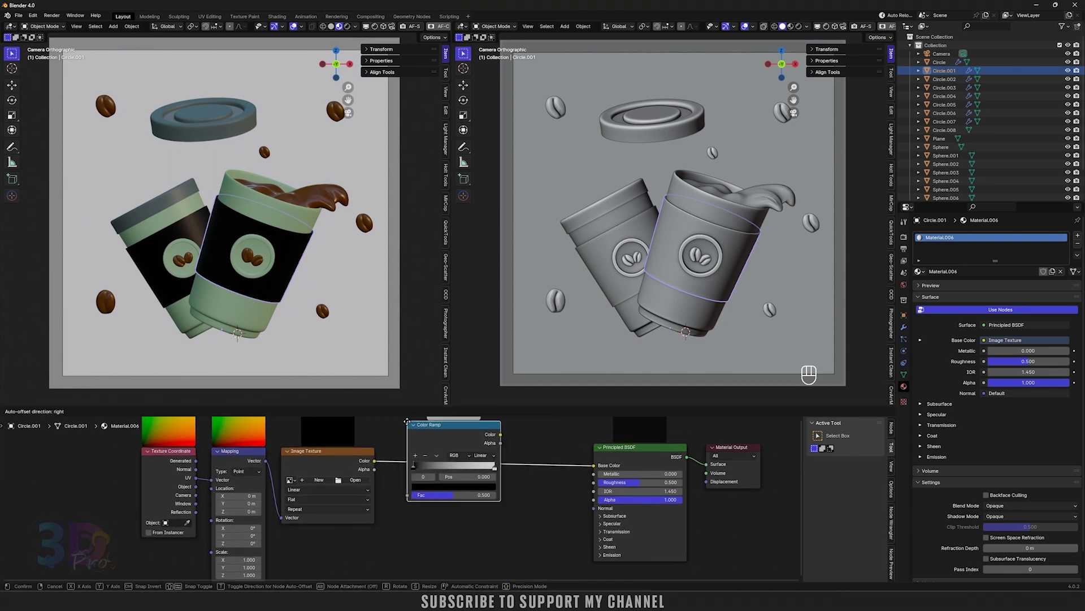
{"action": "key", "text": "shift+a"}
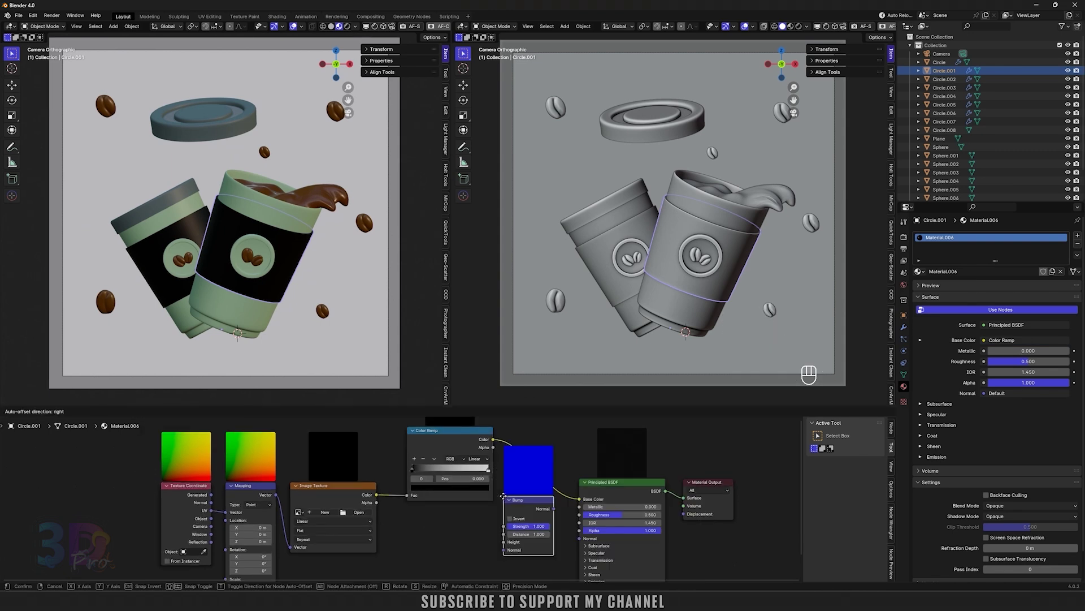
{"action": "key", "text": "shift+a"}
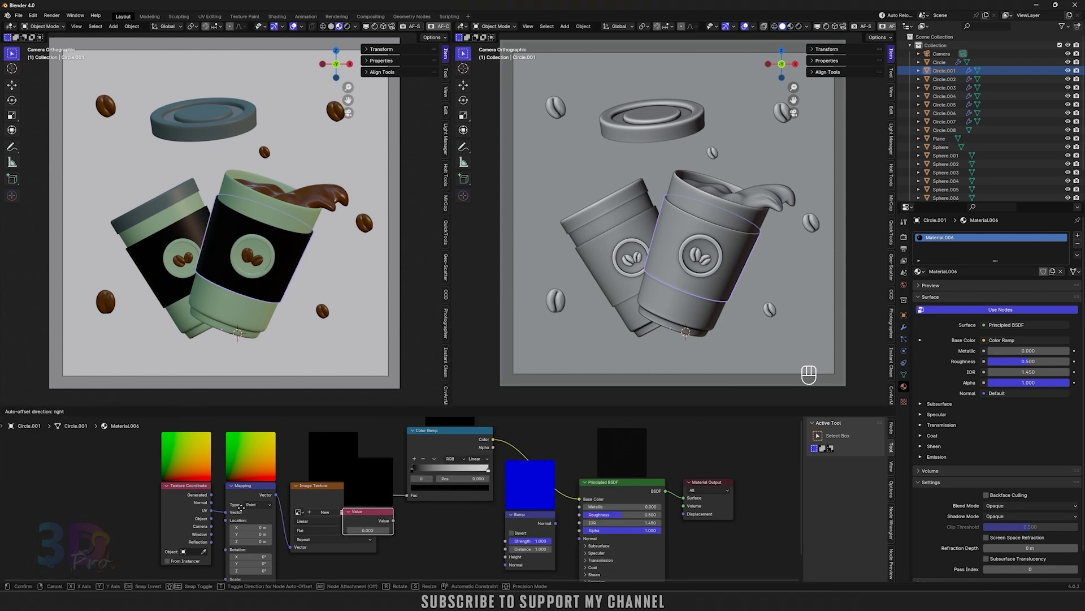
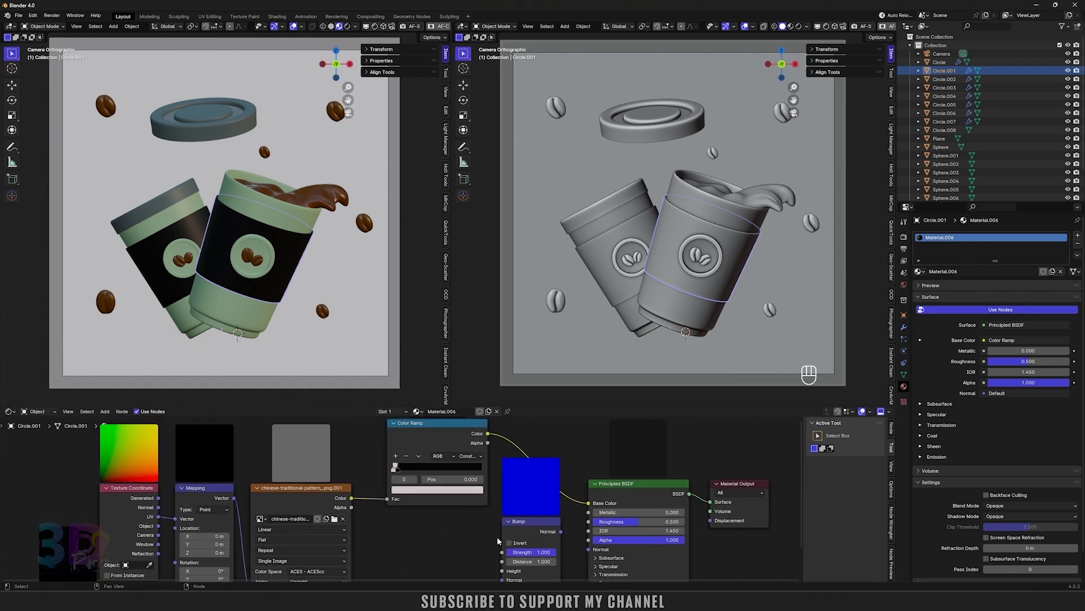
{"action": "left_click_drag", "start_coordinate": [491, 438], "coordinate": [585, 491]}
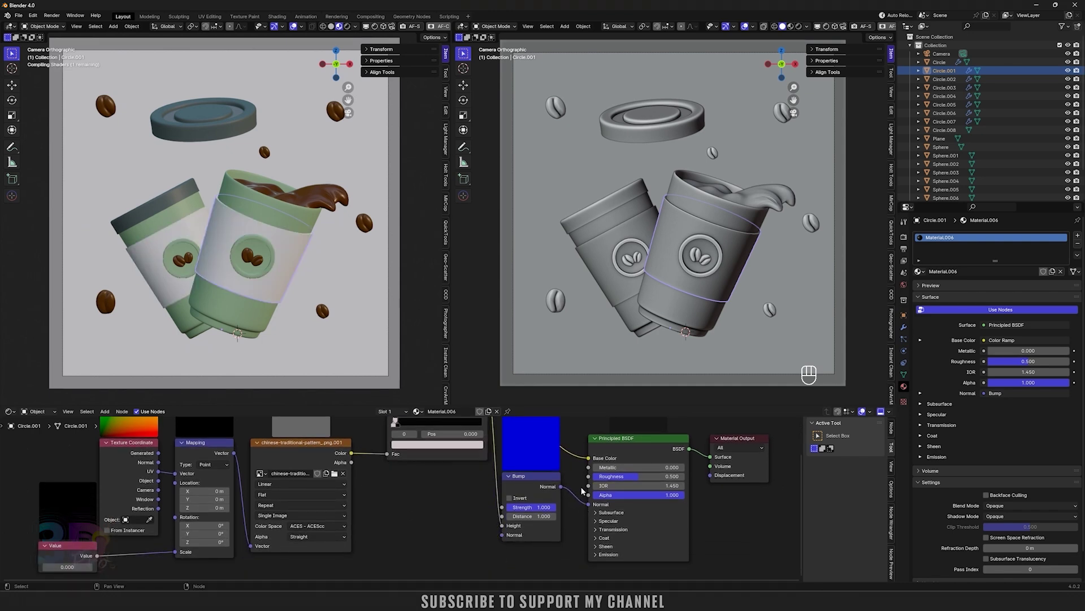
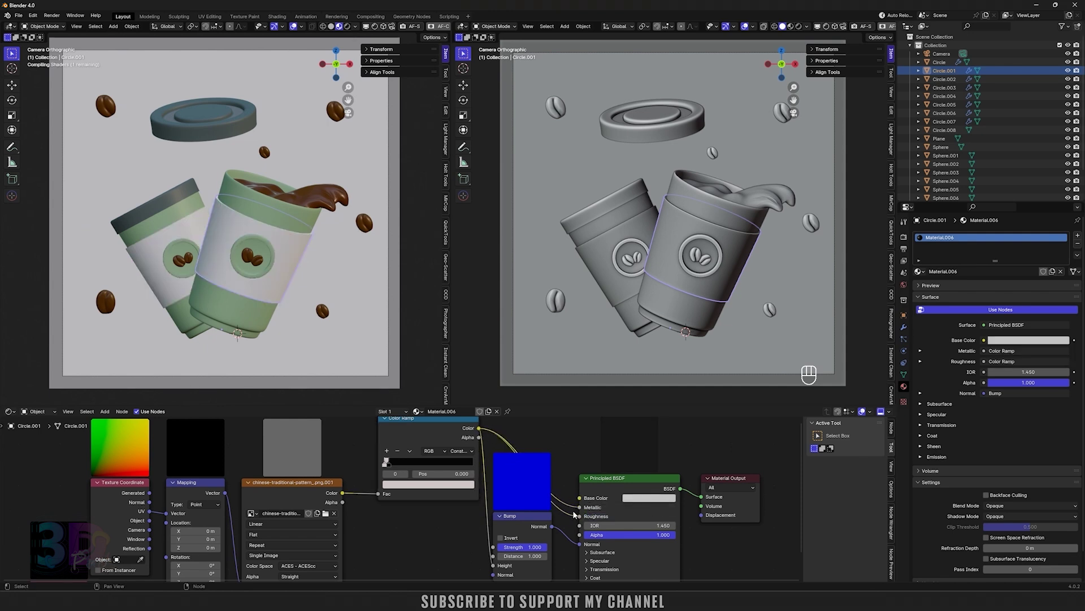
{"action": "left_click", "coordinate": [569, 562]}
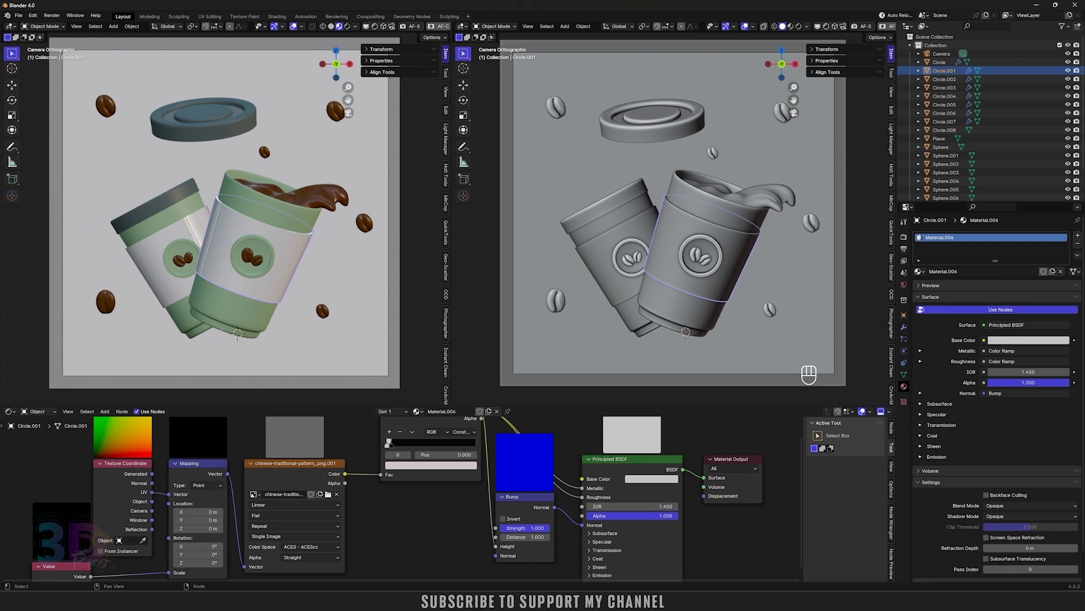
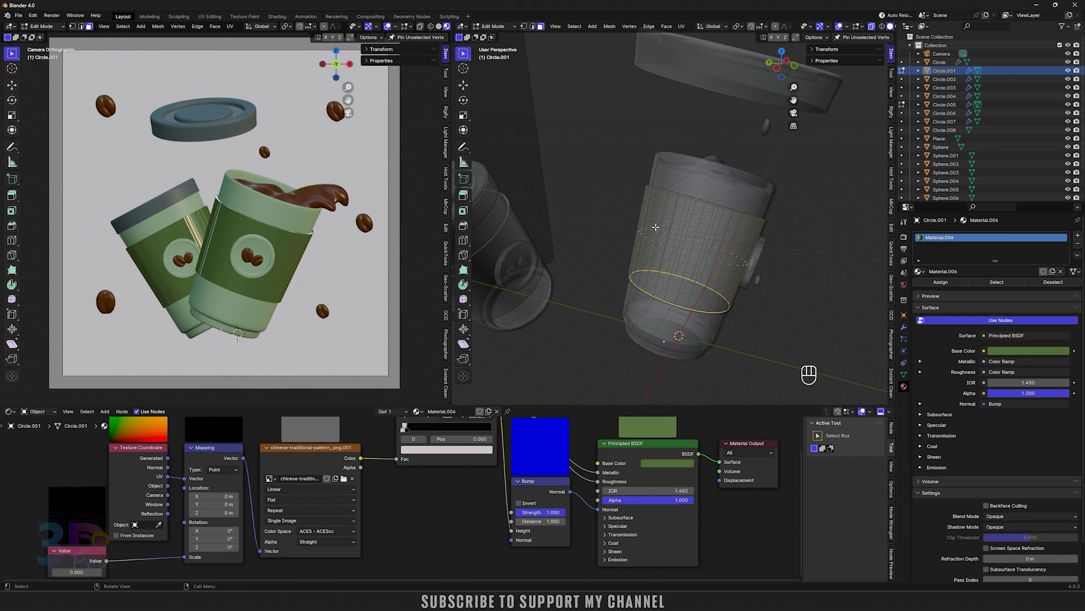
Step: Mark a vertical seam on the sleeve, select all its faces and bring up UV Unwrap
{"action": "key", "text": "2"}
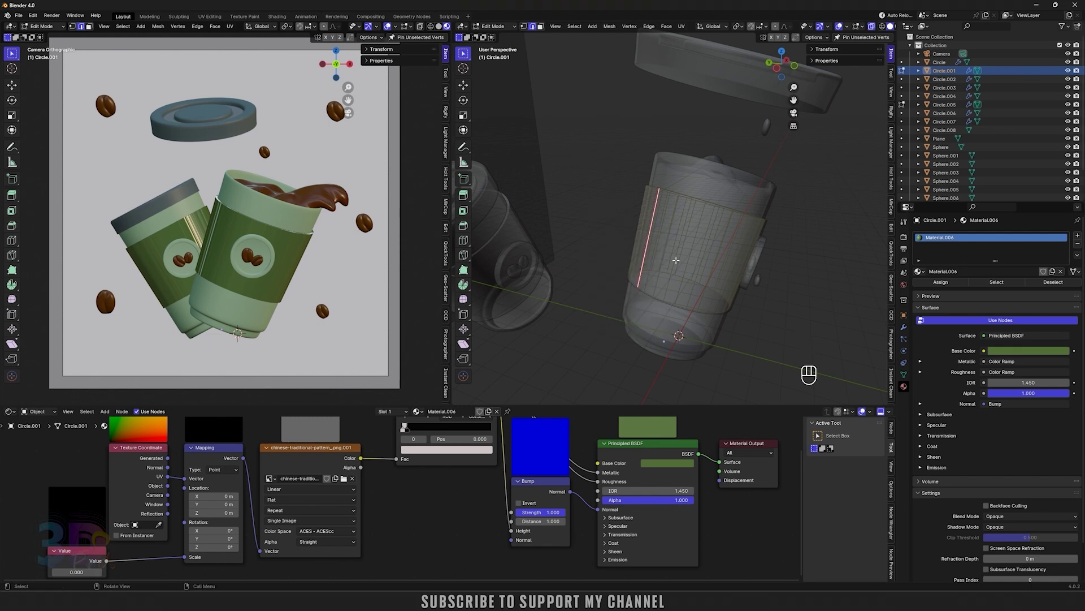
{"action": "key", "text": "3"}
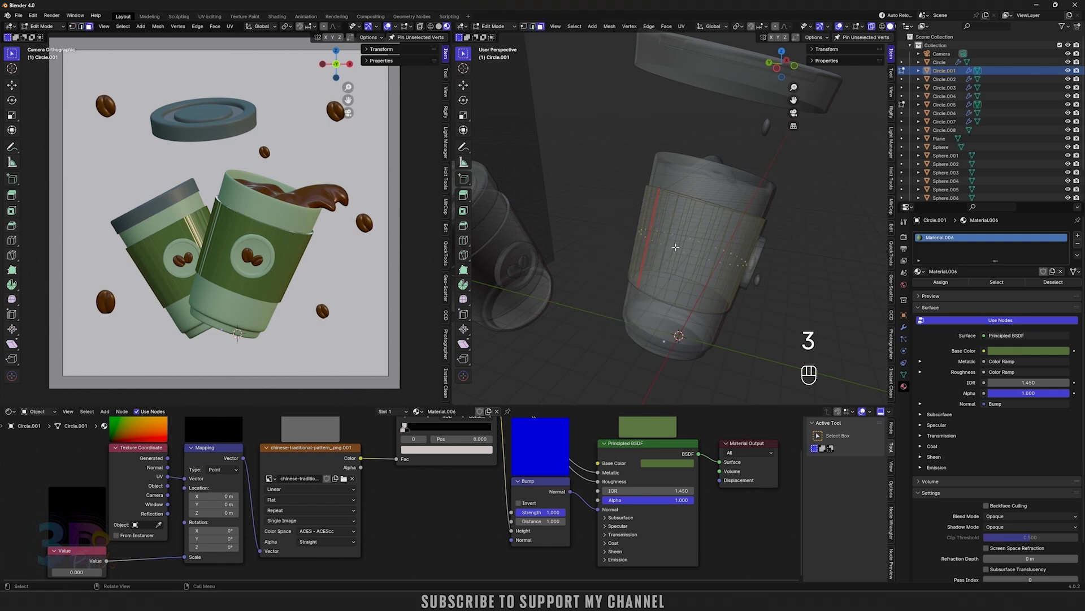
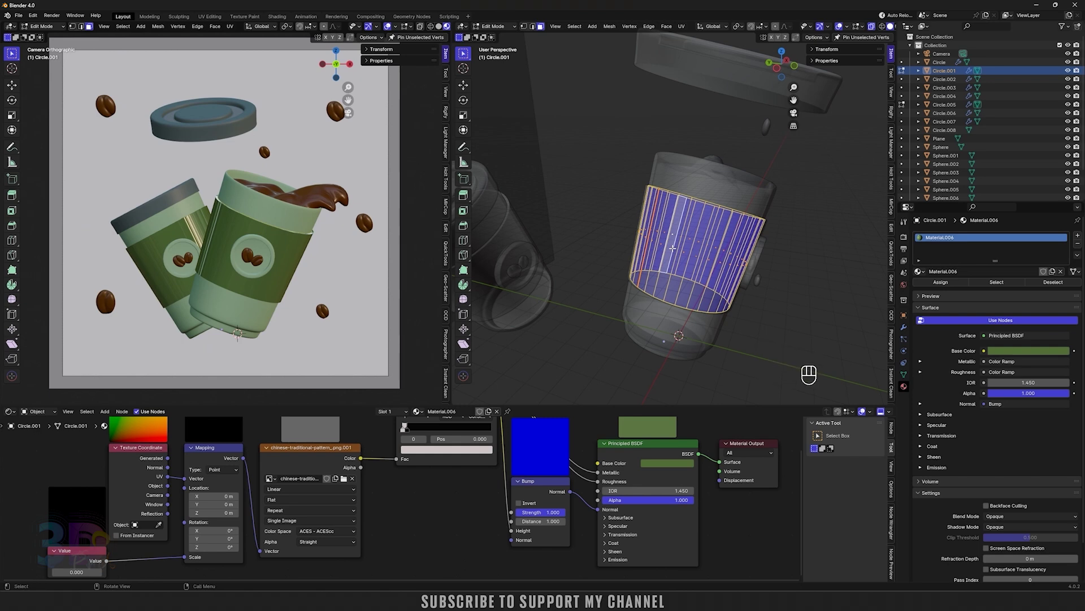
{"action": "key", "text": "KP_0"}
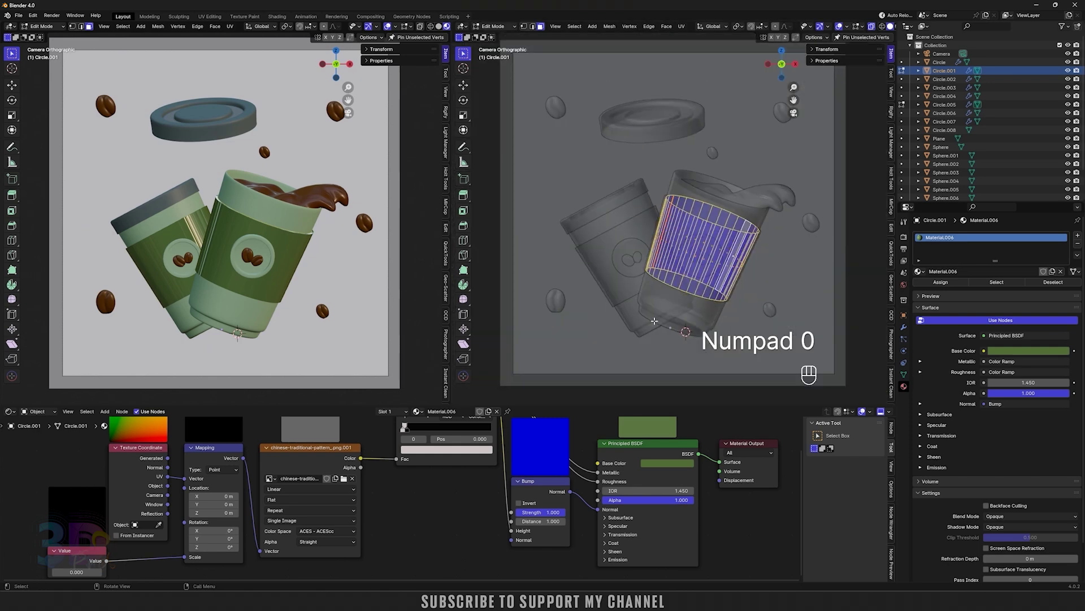
{"action": "key", "text": "u"}
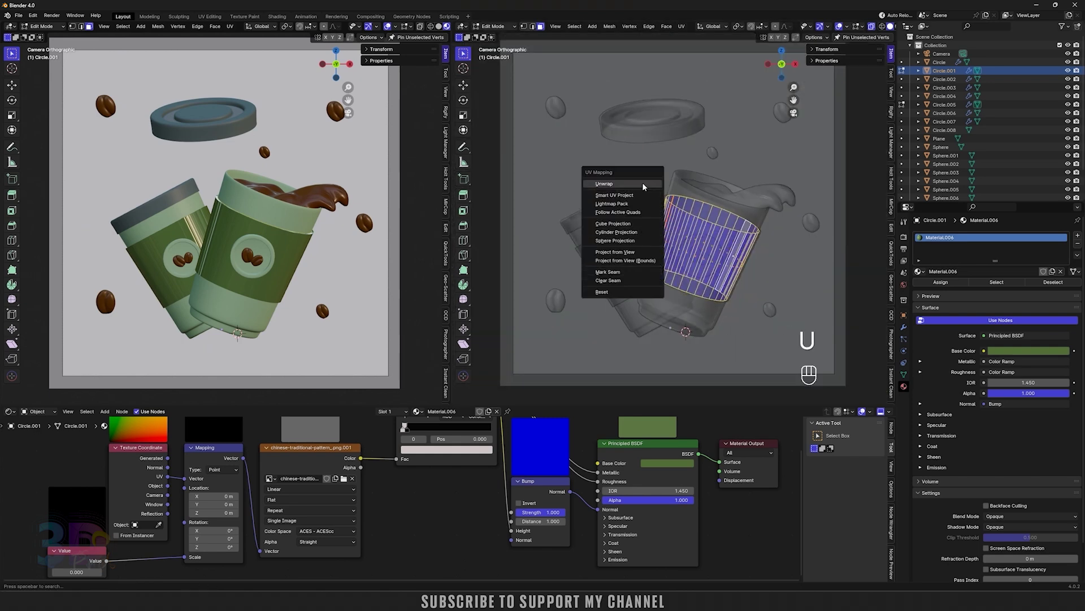
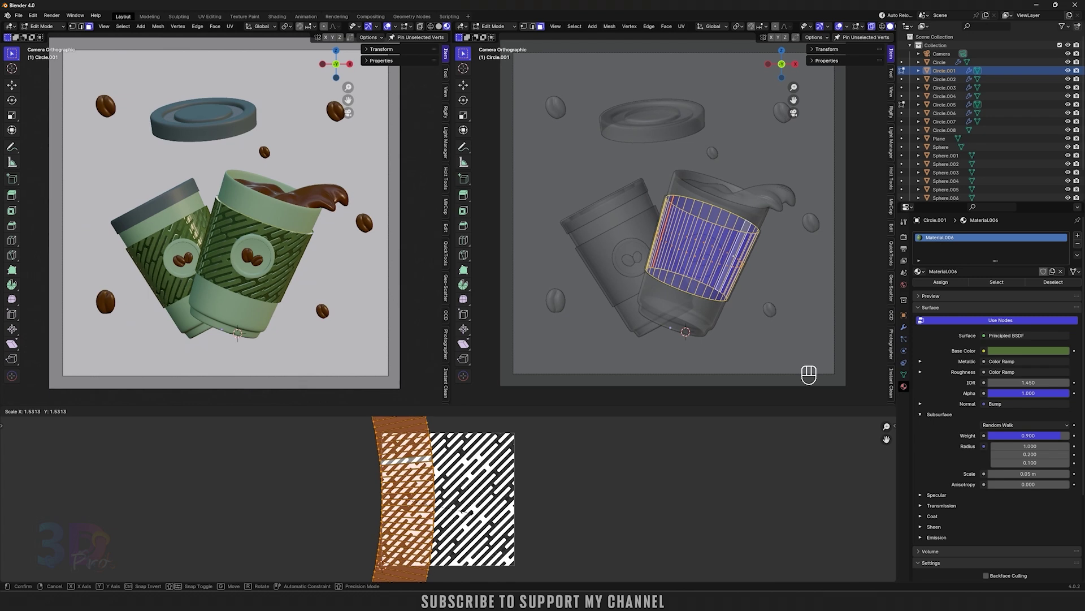
Step: Stretch and scale the unwrapped sleeve UVs across the stripe pattern image
{"action": "key", "text": "g"}
{"action": "key", "text": "x"}
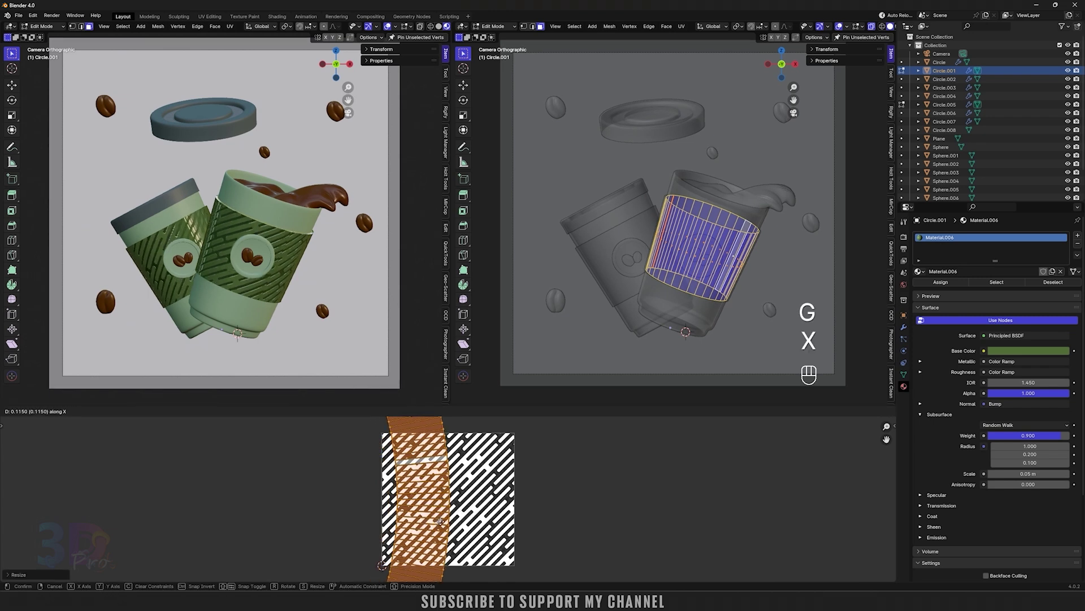
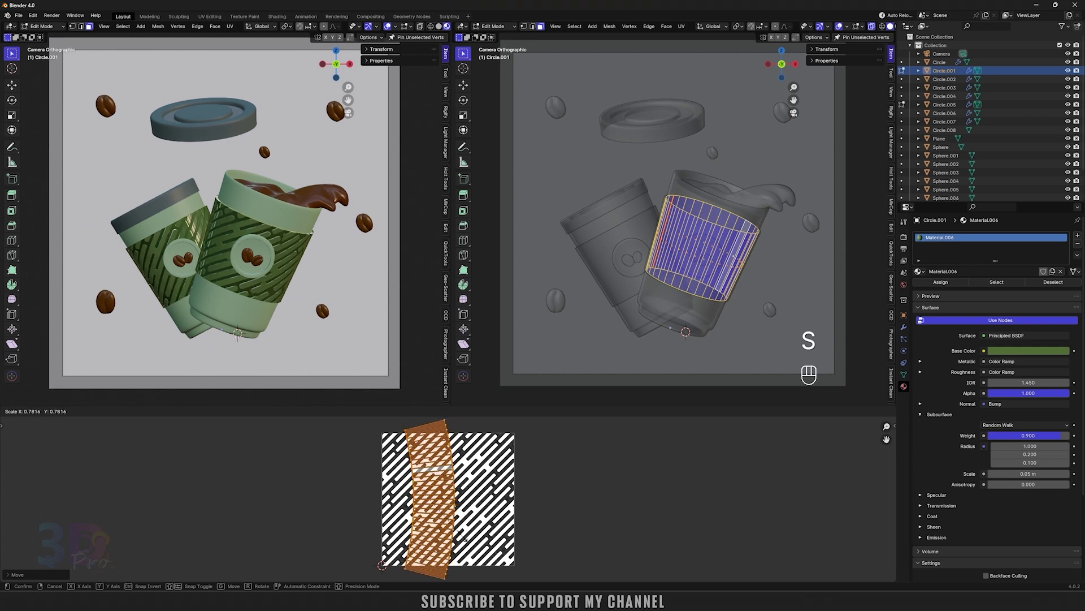
{"action": "key", "text": "s"}
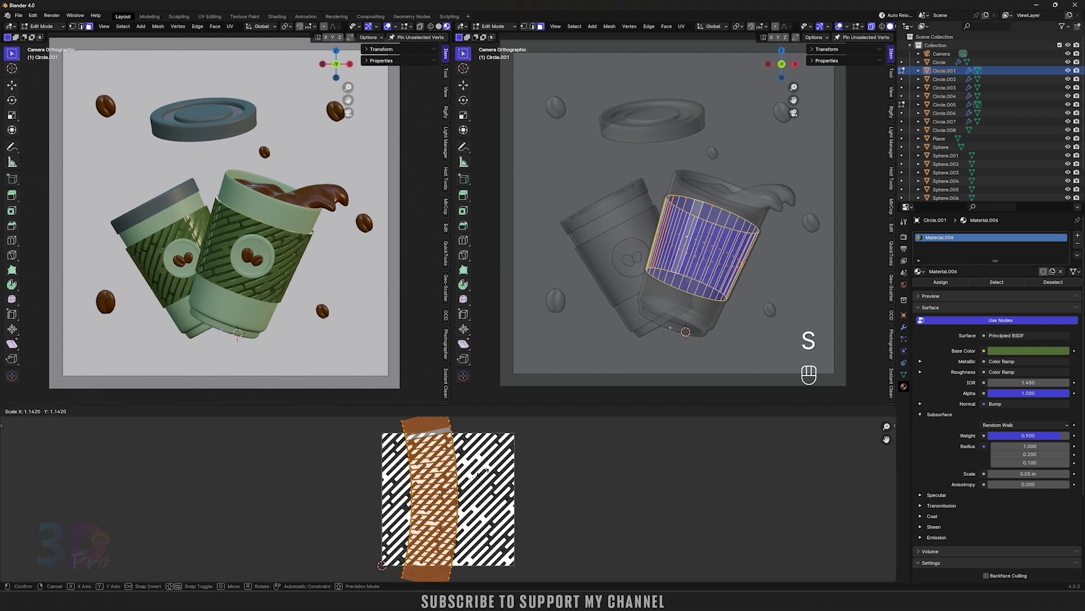
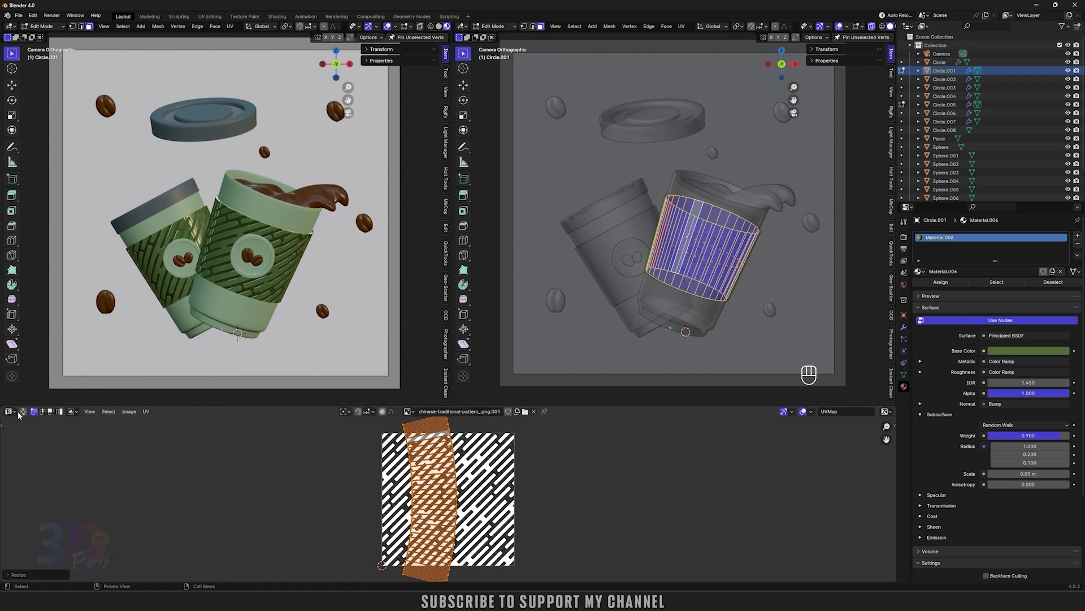
{"action": "left_click_drag", "start_coordinate": [18, 415], "coordinate": [81, 486]}
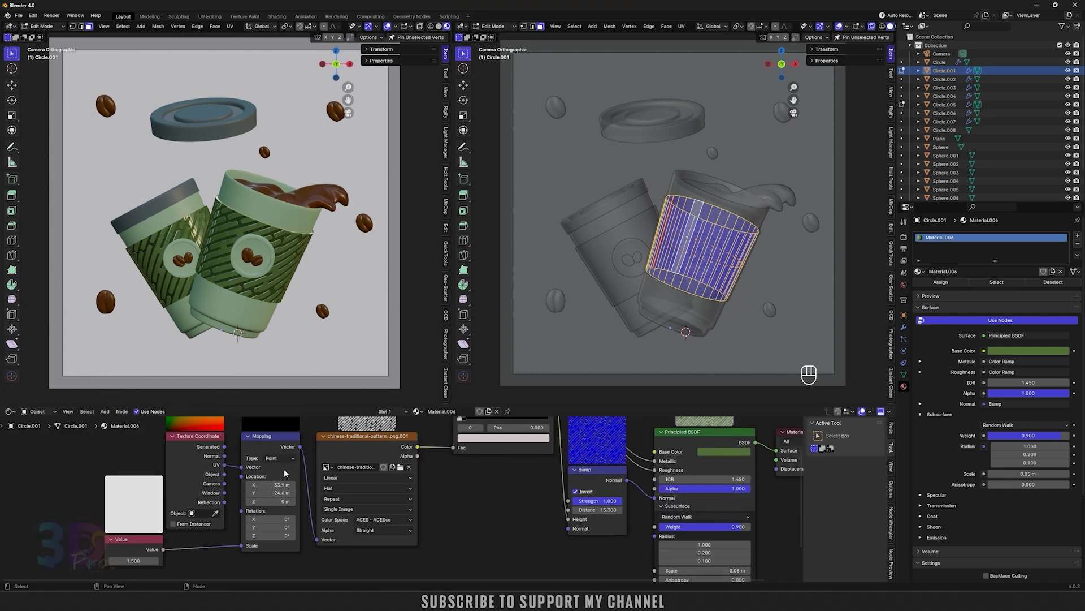
Step: Leave Edit Mode and rotate the right cup about its own Z axis by -4.46 degrees
{"action": "key", "text": "Tab"}
{"action": "left_click_drag", "start_coordinate": [633, 25], "coordinate": [644, 112]}
{"action": "key", "text": "b"}
{"action": "key", "text": "r"}
{"action": "key", "text": "z"}
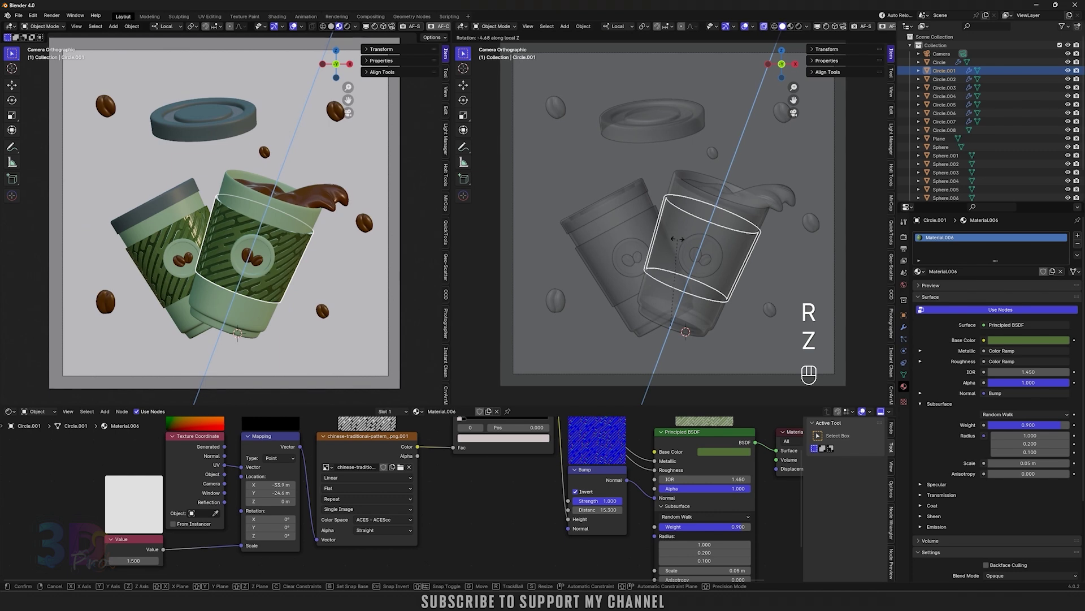
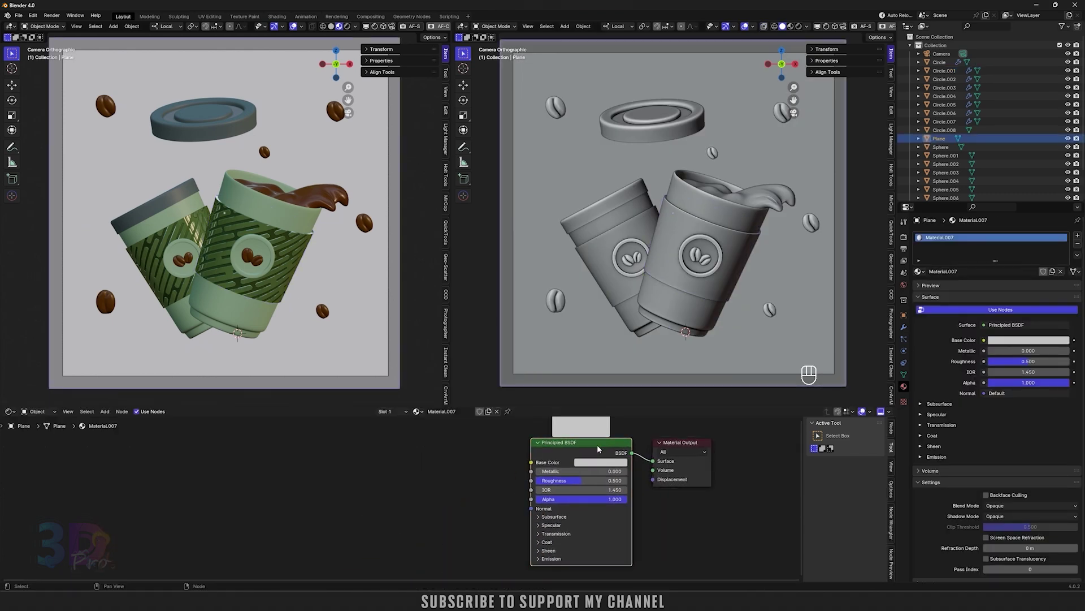
Step: Feed the plane's Base Color from Texture Coordinate, Mapping and a Gradient Texture node, dropping the image node
{"action": "key", "text": "ctrl+t"}
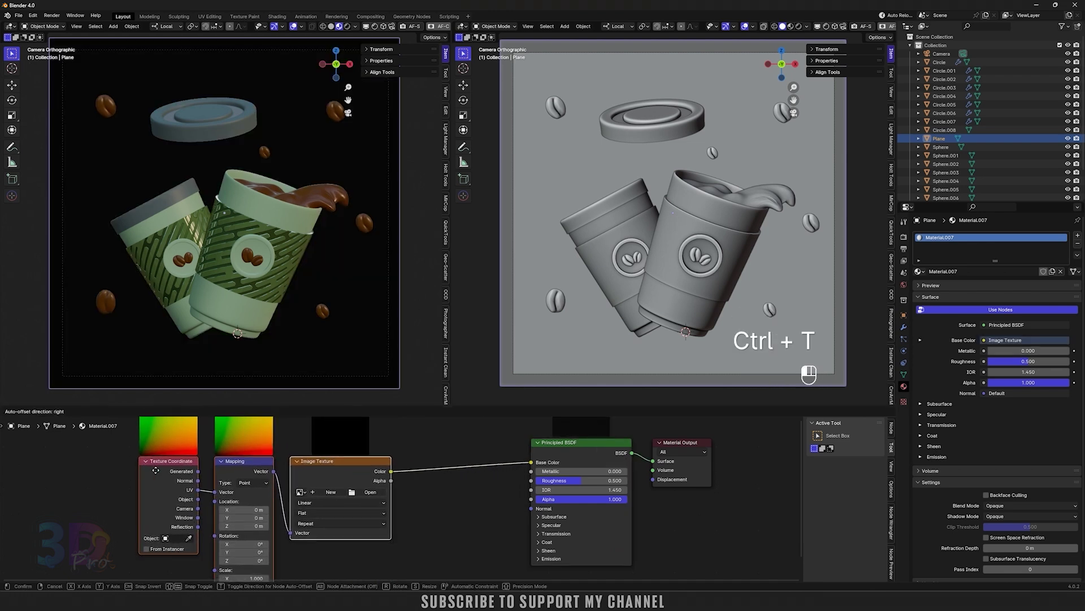
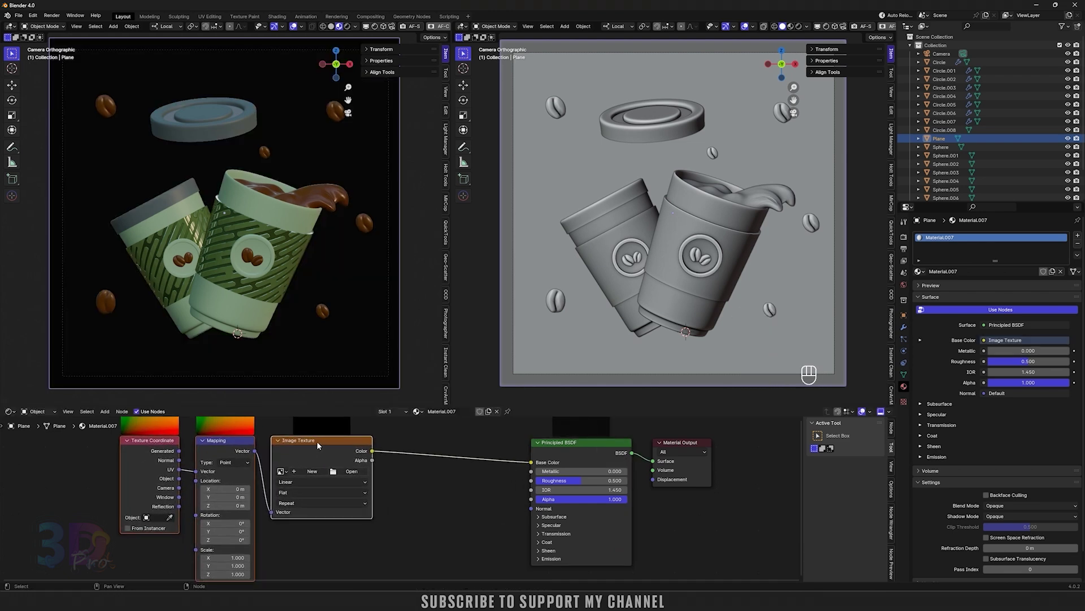
{"action": "left_click", "coordinate": [323, 442]}
{"action": "key", "text": "x"}
{"action": "key", "text": "shift+a"}
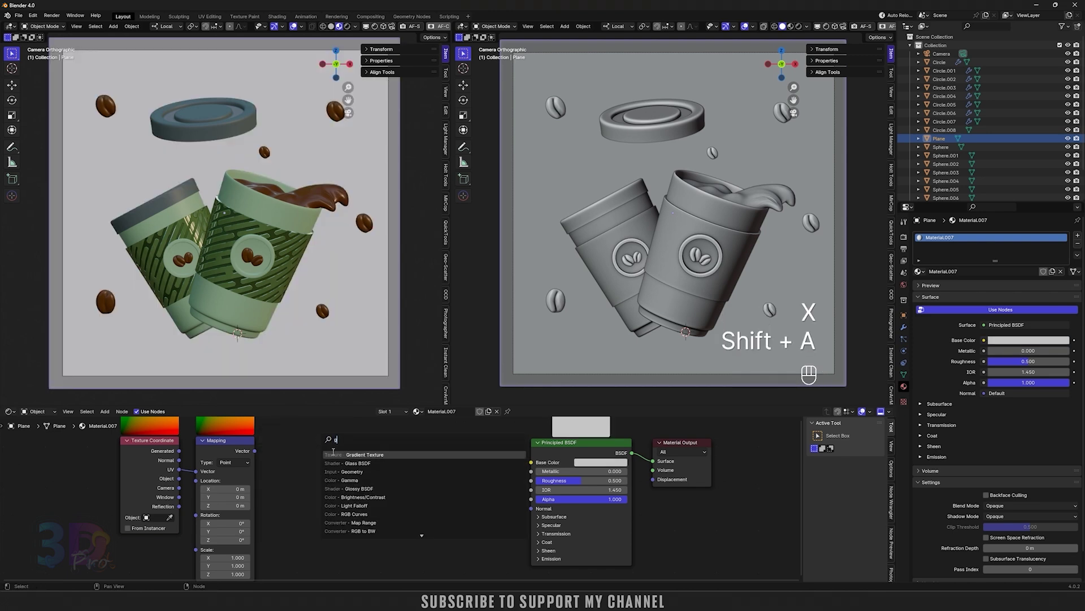
{"action": "left_click", "coordinate": [384, 462]}
Step: Add Color Ramp and Hue/Saturation nodes and tune stops and colour into a dark olive vignette
{"action": "key", "text": "shift+a"}
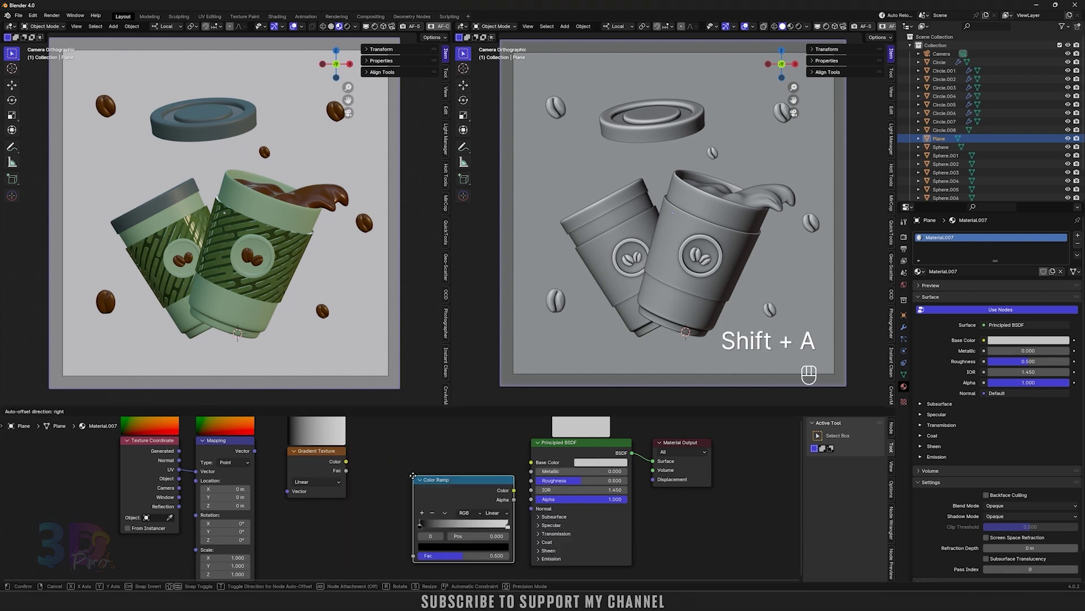
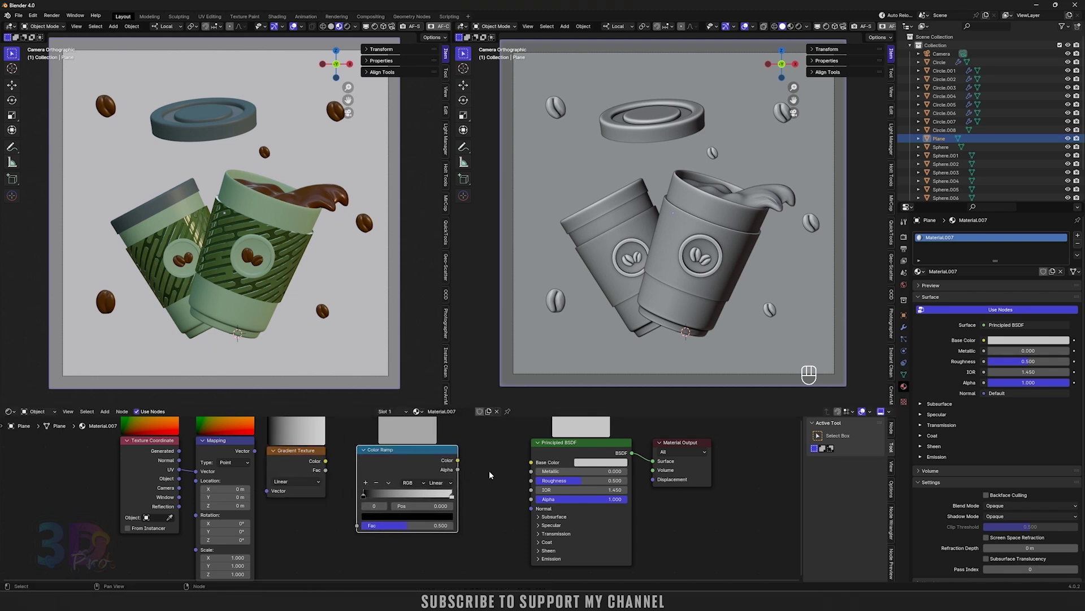
{"action": "key", "text": "shift+a"}
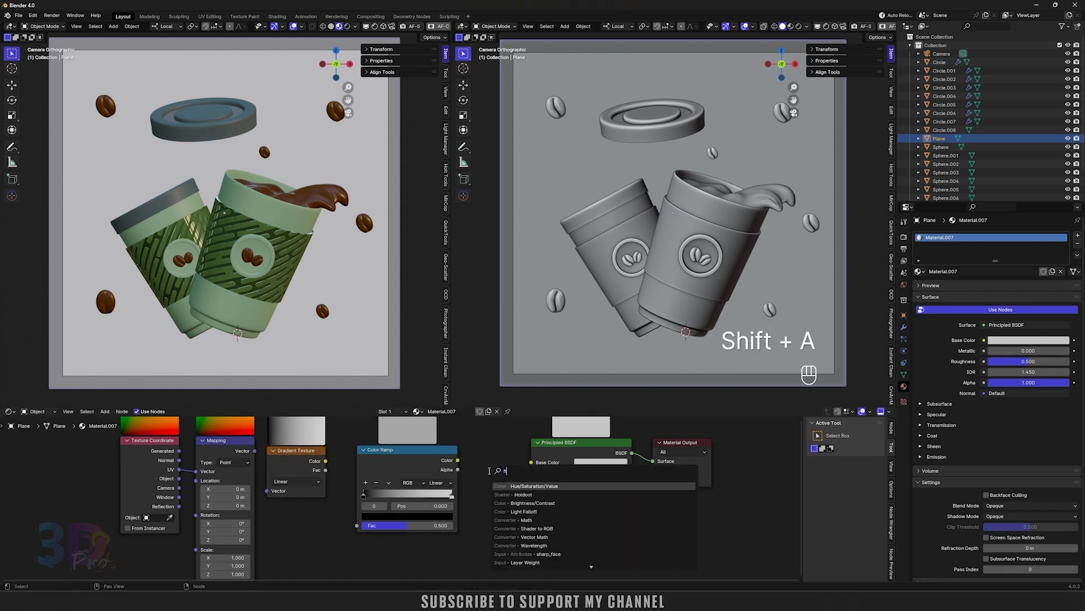
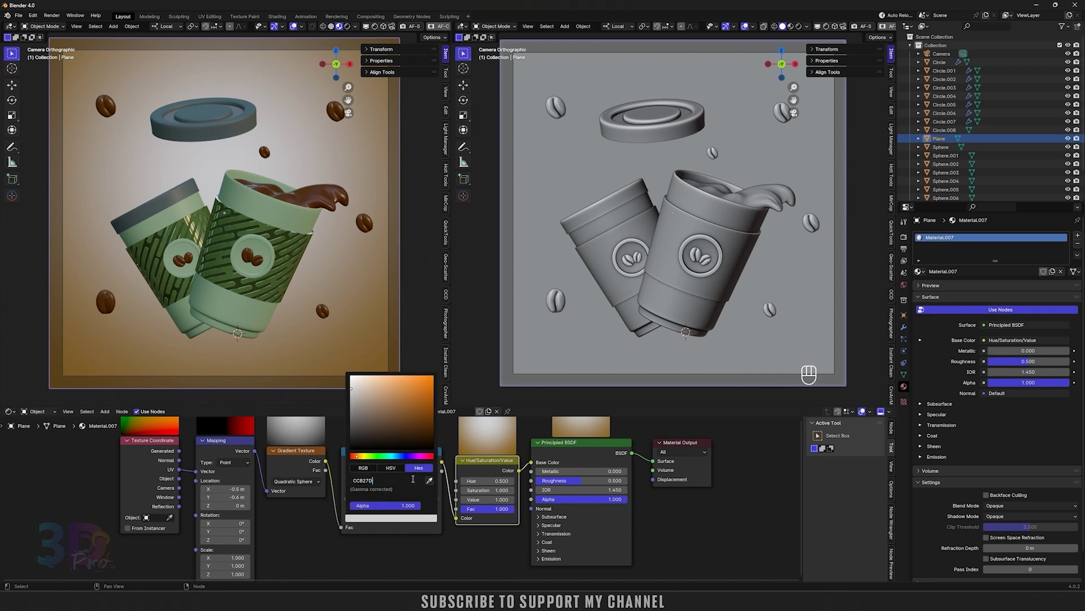
{"action": "left_click_drag", "start_coordinate": [437, 502], "coordinate": [371, 499]}
{"action": "left_click_drag", "start_coordinate": [350, 500], "coordinate": [374, 497]}
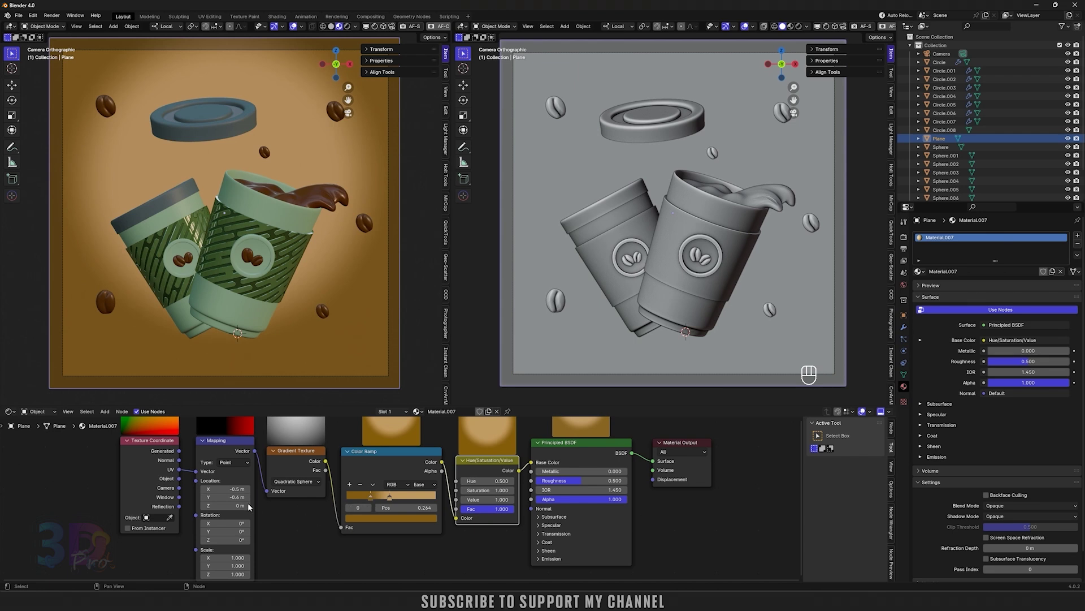
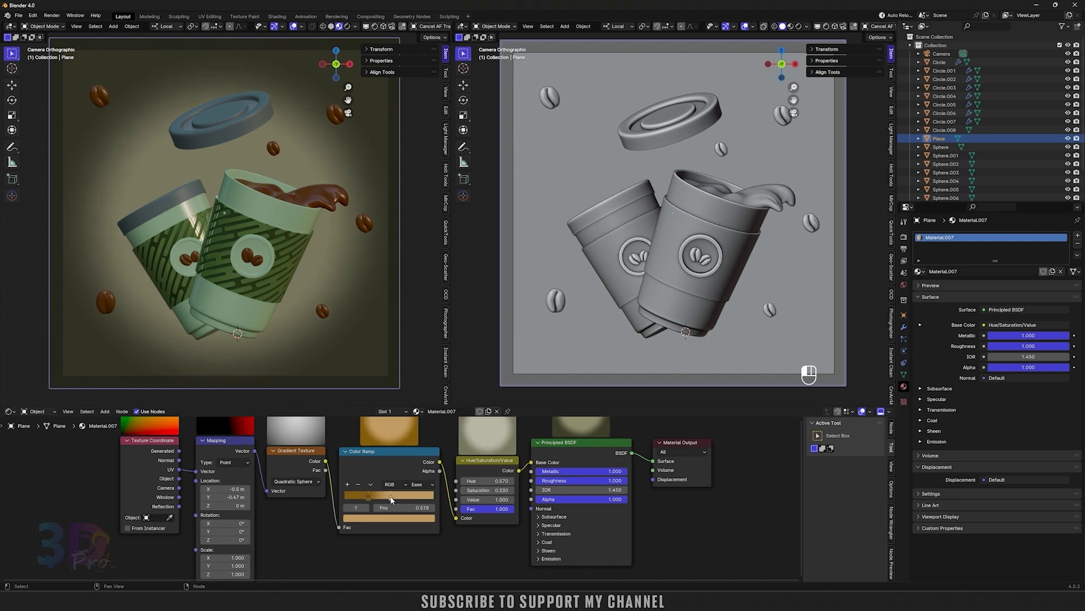
Step: Set the render engine to Cycles and reduce the Max Samples values
{"action": "left_click", "coordinate": [371, 497]}
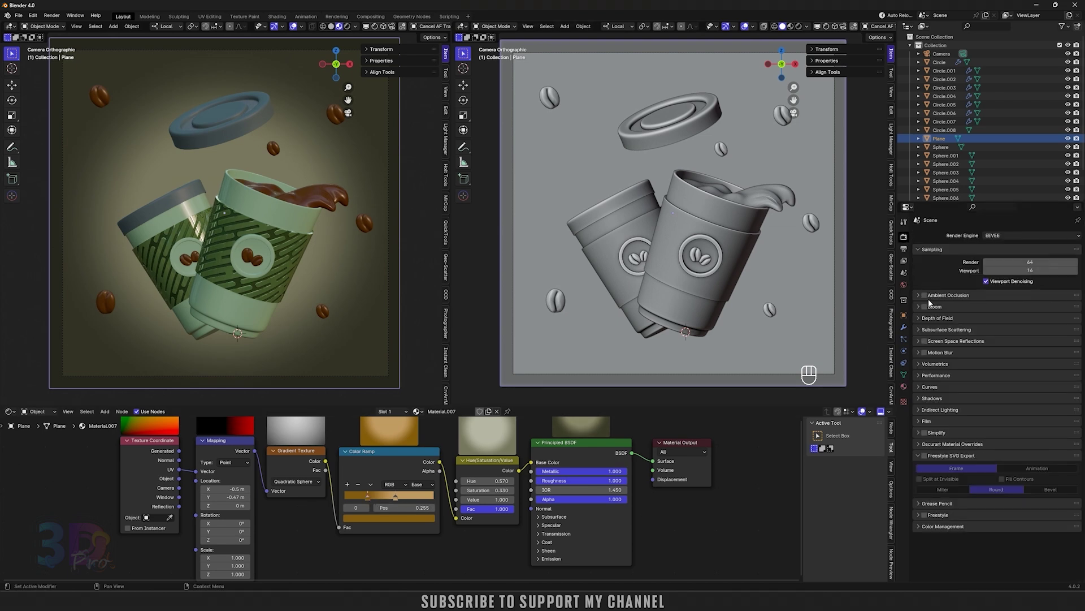
{"action": "left_click", "coordinate": [926, 299]}
{"action": "left_click_drag", "start_coordinate": [925, 345], "coordinate": [1065, 264]}
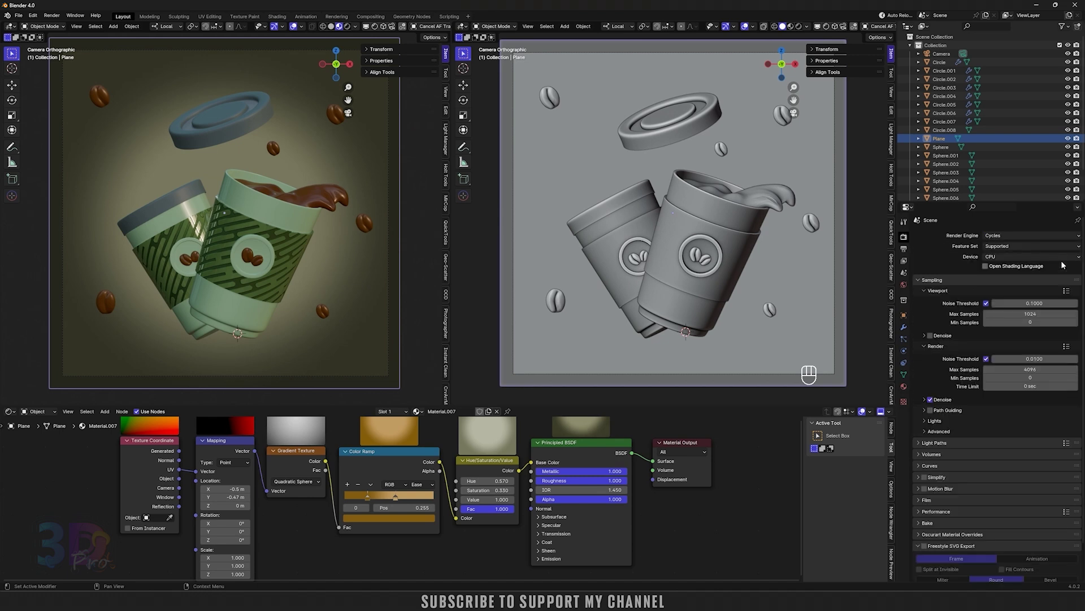
{"action": "left_click_drag", "start_coordinate": [1081, 256], "coordinate": [1074, 275]}
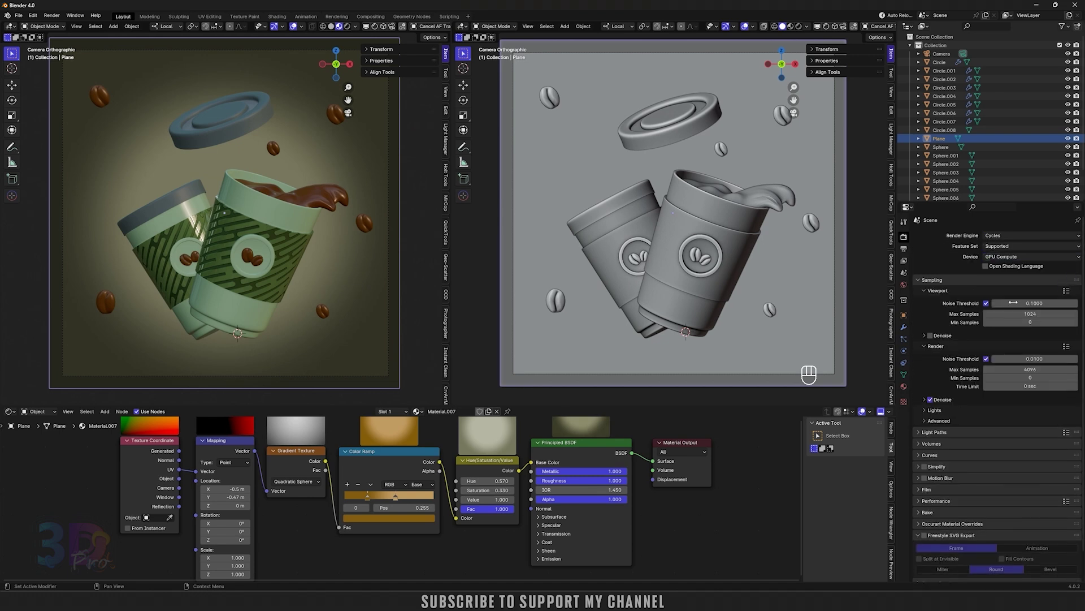
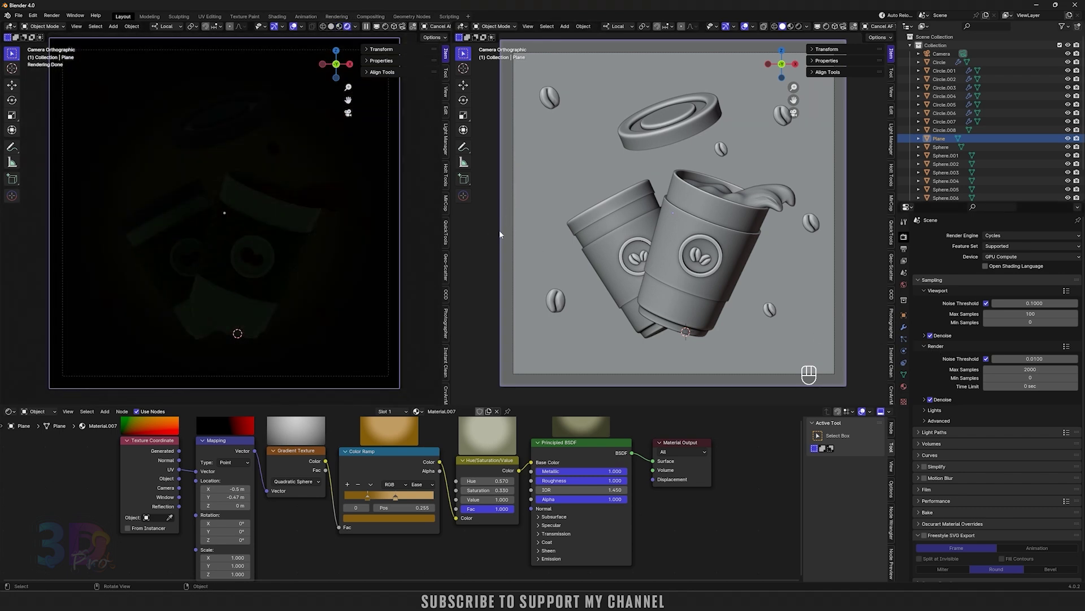
Step: Light the world with the autumn_crossing_1k.hdr Environment Texture at strength 1.1
{"action": "left_click", "coordinate": [492, 236]}
{"action": "key", "text": "shift+a"}
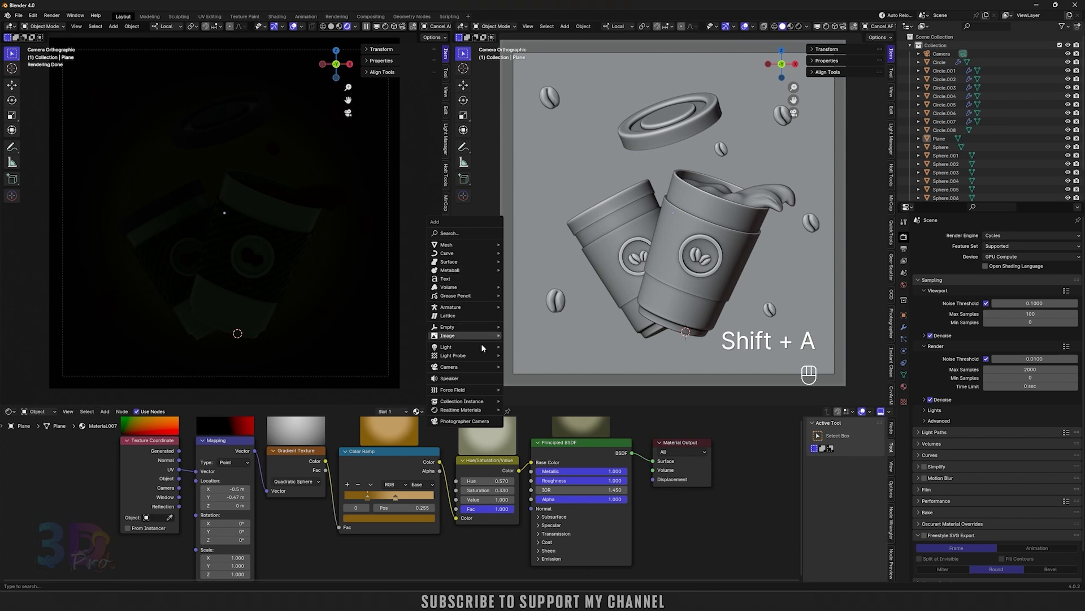
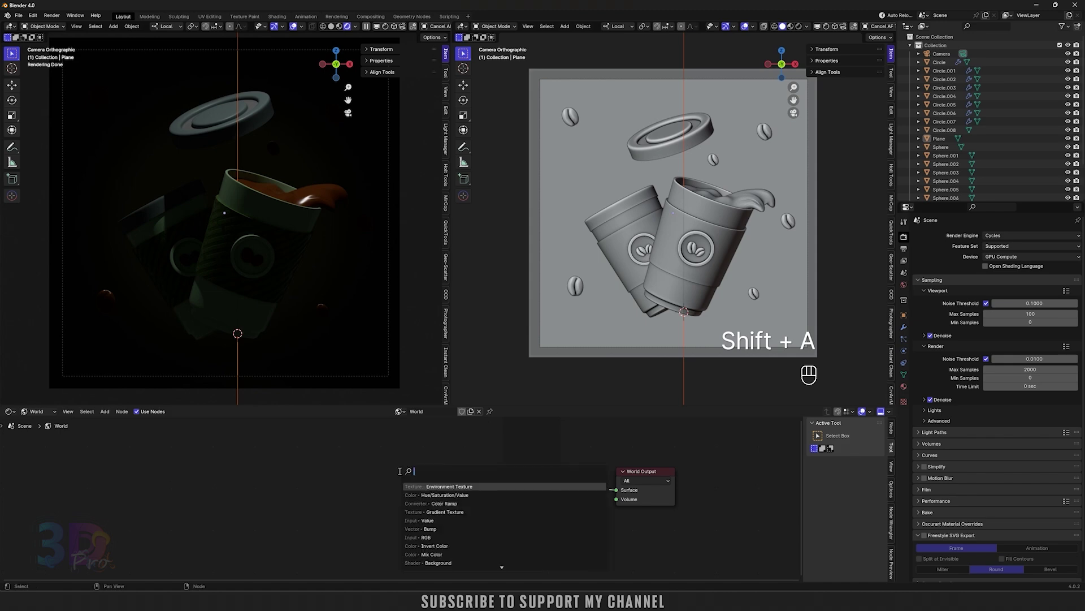
{"action": "key", "text": "a"}
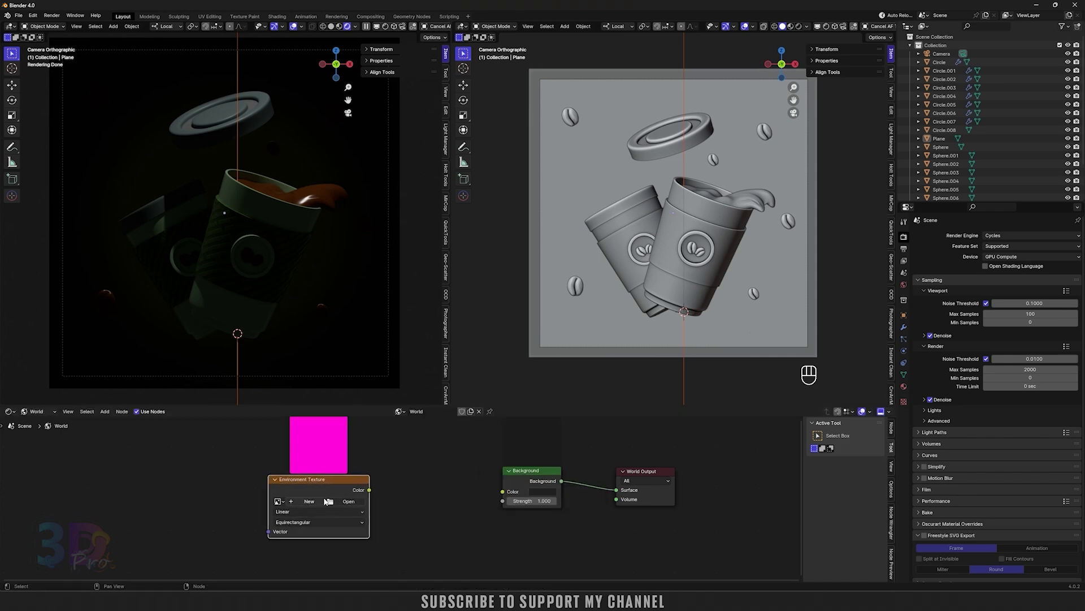
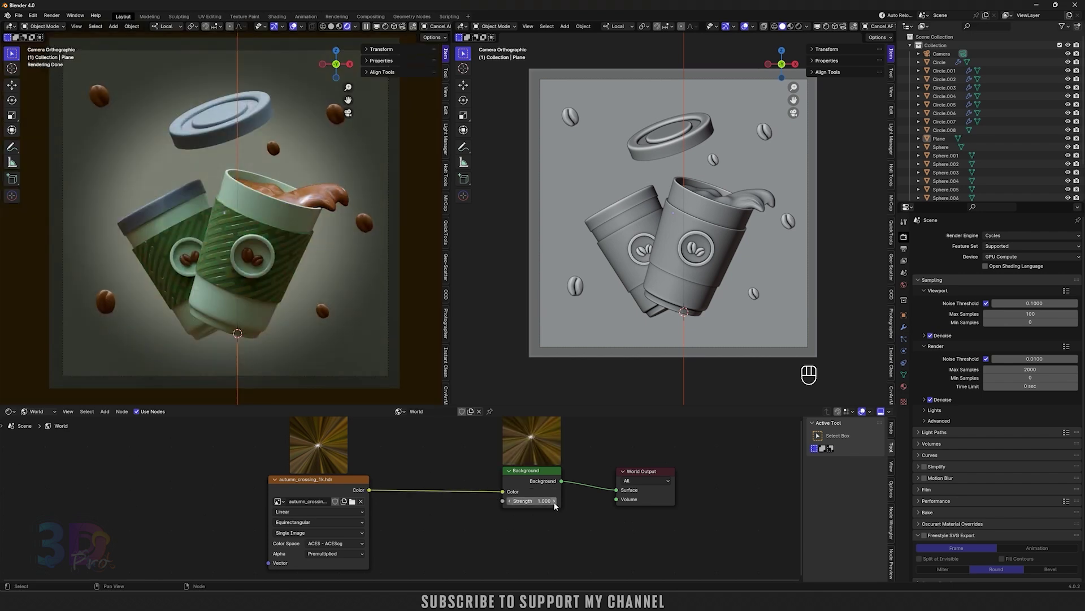
{"action": "left_click", "coordinate": [557, 505]}
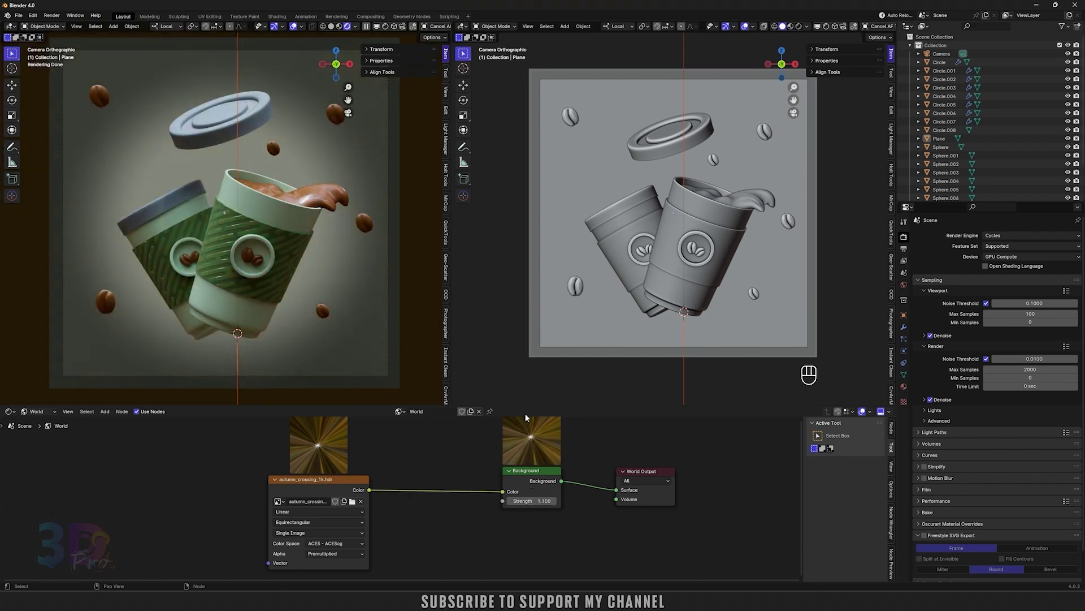
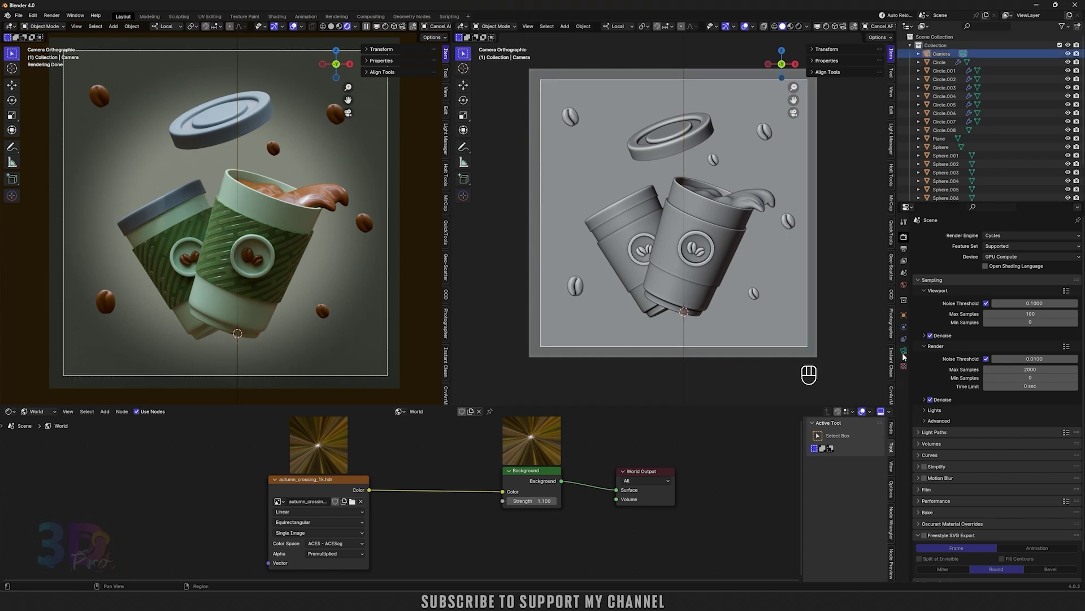
Step: Select the Camera and pick the backdrop plane as its Depth of Field focus object
{"action": "left_click", "coordinate": [906, 354]}
{"action": "left_click", "coordinate": [928, 415]}
{"action": "left_click", "coordinate": [920, 416]}
{"action": "left_click", "coordinate": [1069, 430]}
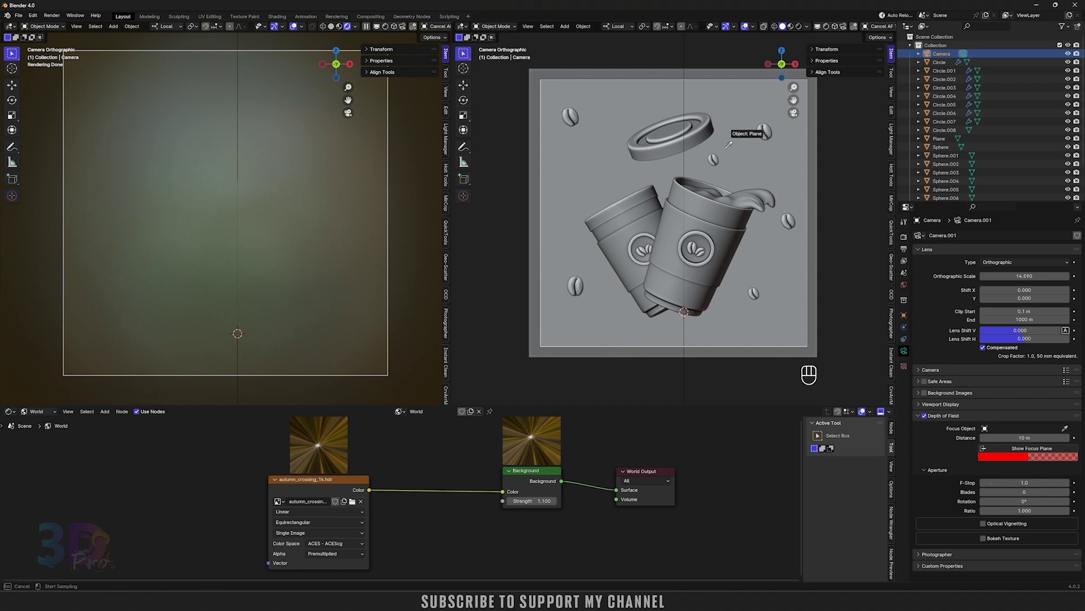